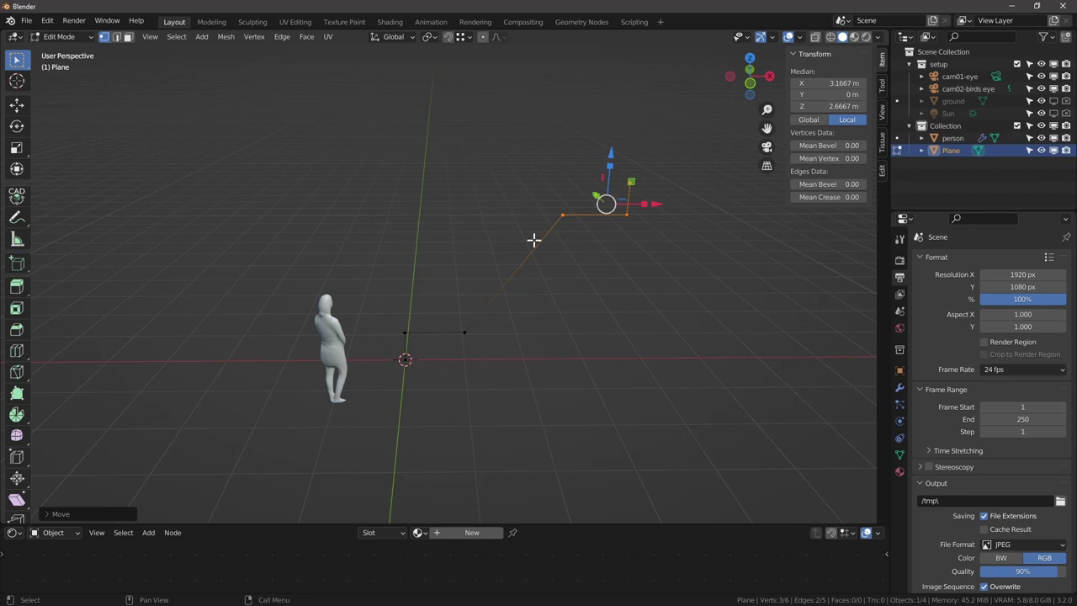
Leave Edit Mode and add an Array modifier with constant offset Y 0.3 m, Z 3.18 m.
key("Tab")
left_click(929, 282)
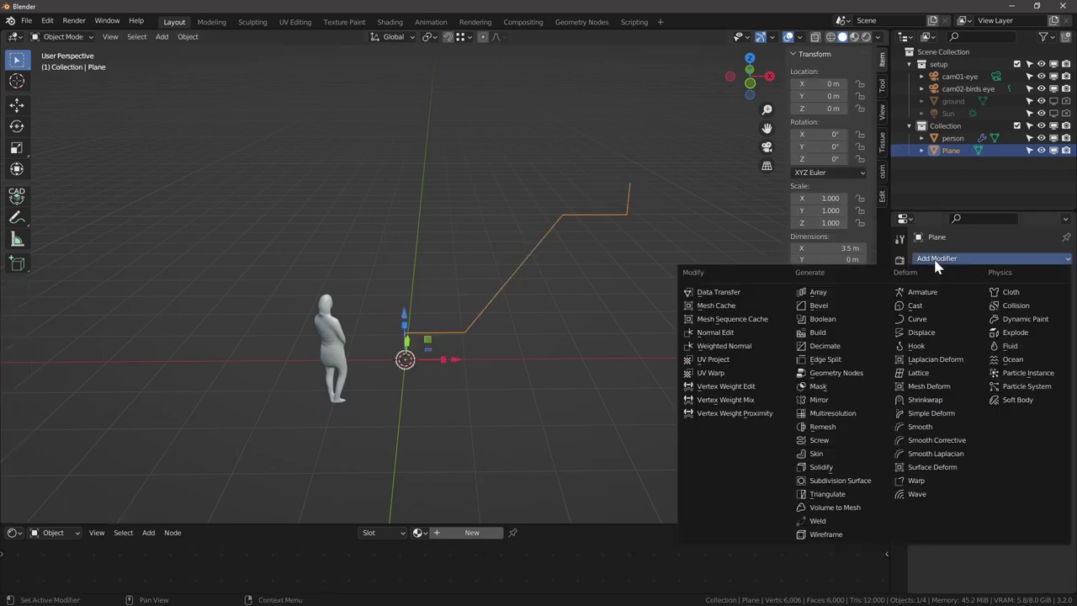
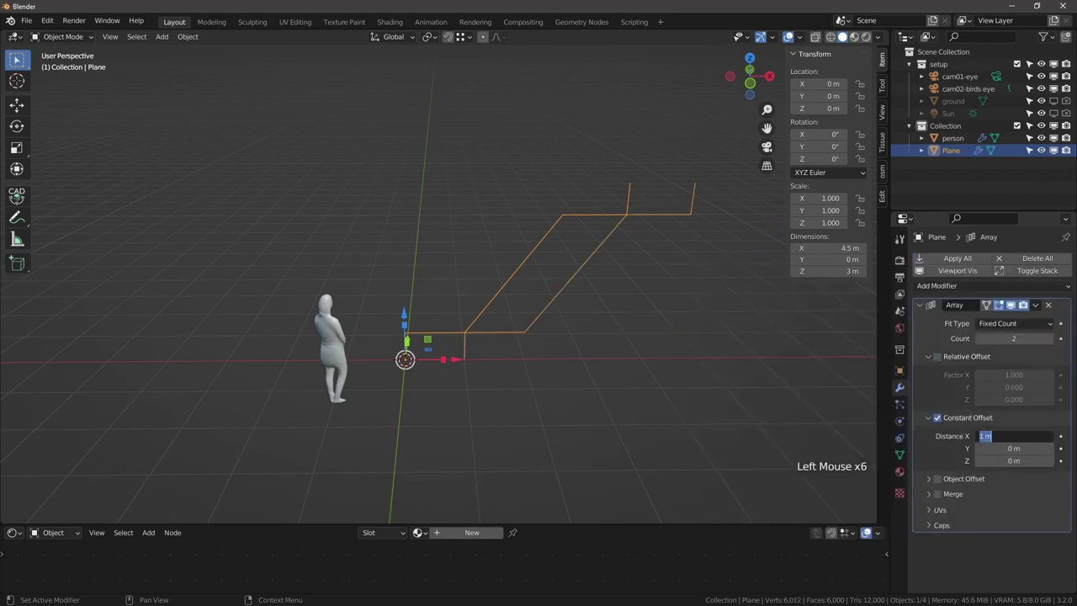
key("BackSpace")
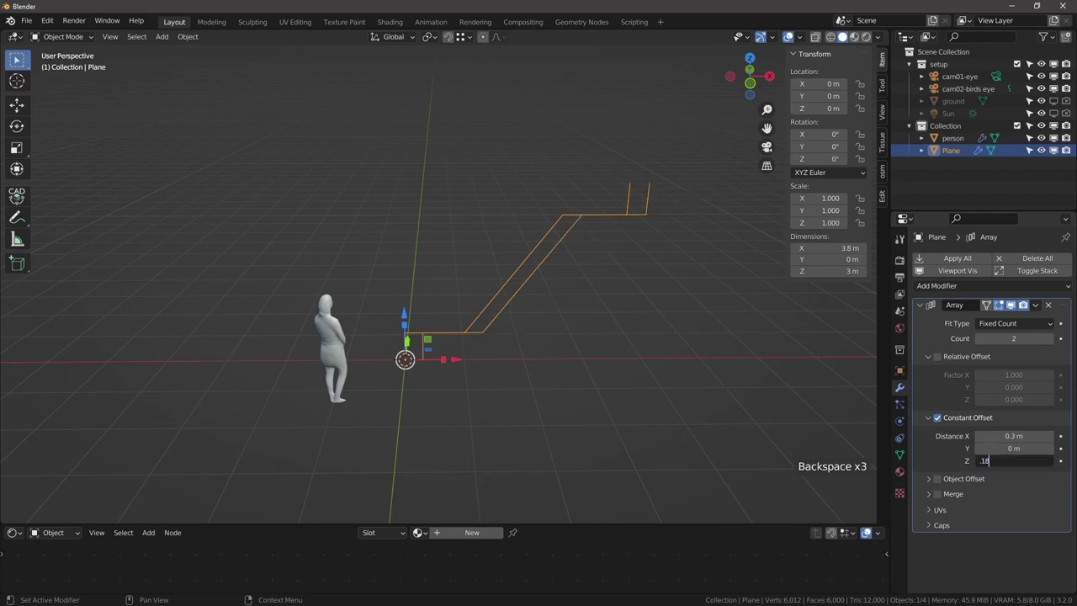
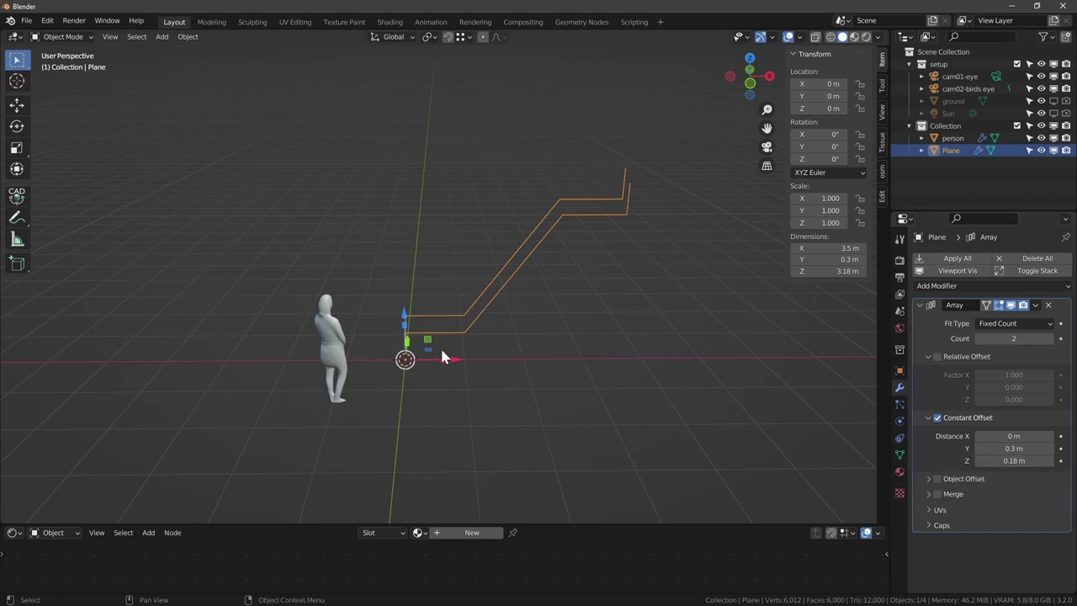
middle_click(449, 337)
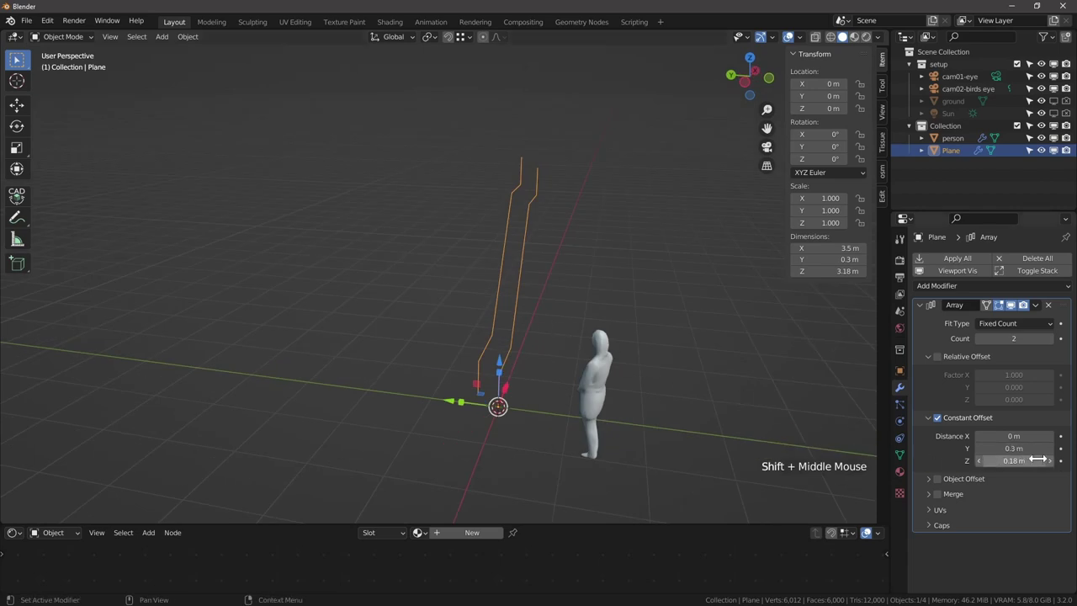
scroll("up", 3)
middle_click(493, 380)
Raise the array count to 10 and orbit to inspect the fanned row of profiles.
left_click(1057, 344)
left_click(1057, 344)
left_click(1057, 343)
double_click(1058, 341)
double_click(1058, 341)
left_click(1057, 343)
scroll("down", 3)
middle_click(514, 320)
scroll("down", 3)
scroll("down", 3)
scroll("up", 3)
middle_click(401, 268)
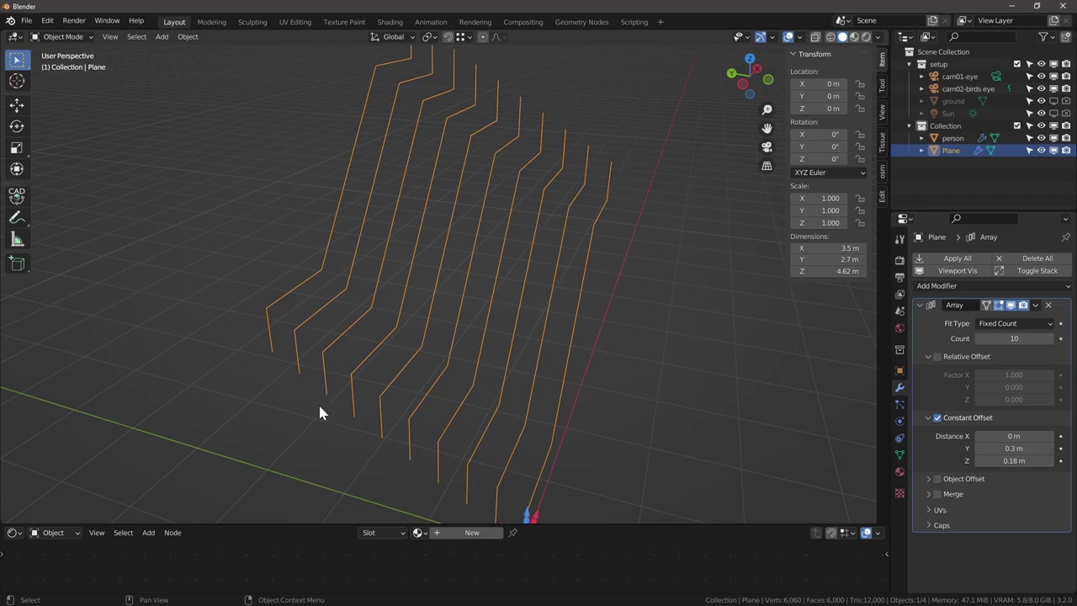
scroll("down", 3)
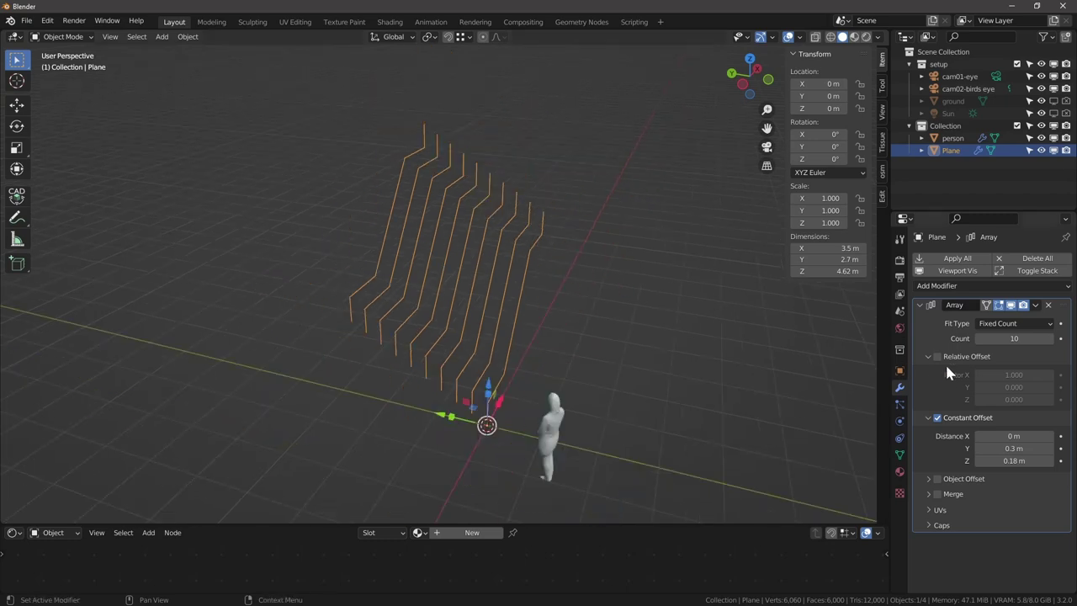
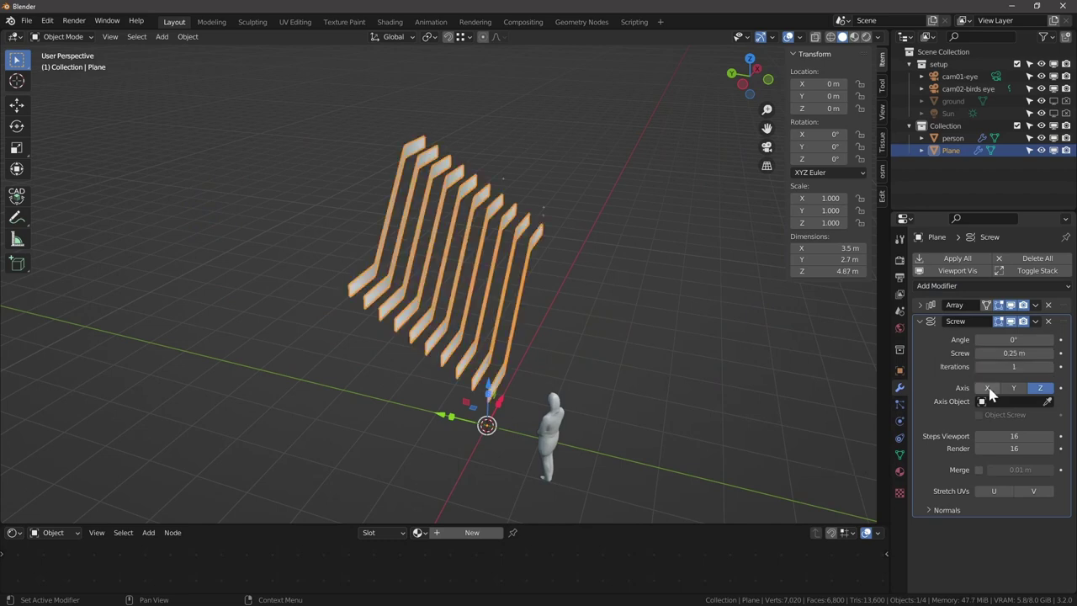
Add a Screw modifier on the Y axis with 0.25 m offset and a single step.
left_click(1027, 390)
left_click(1018, 412)
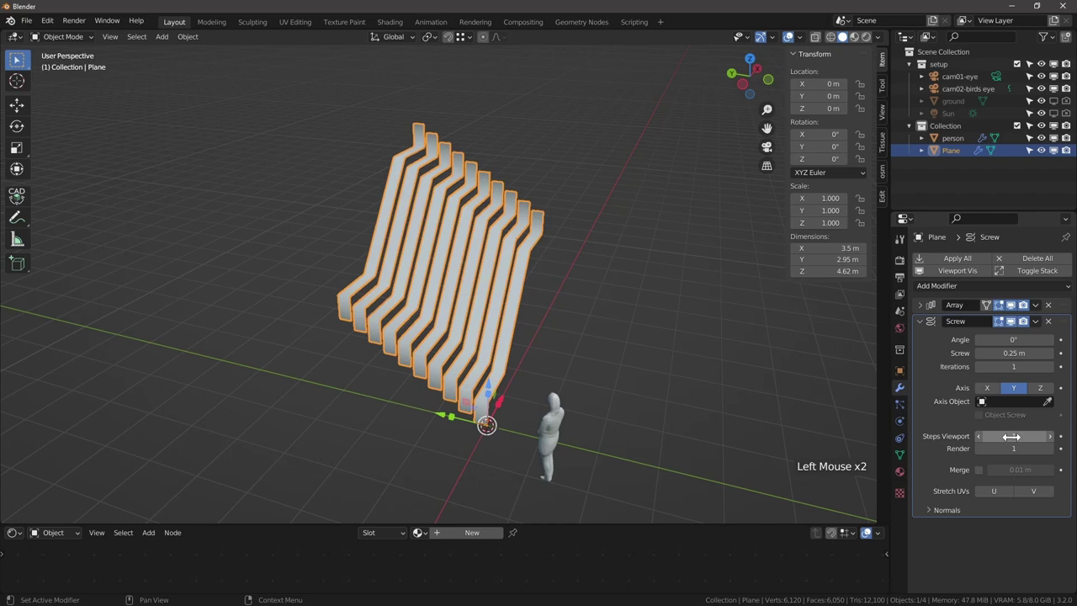
middle_click(463, 372)
scroll("up", 3)
left_click(922, 326)
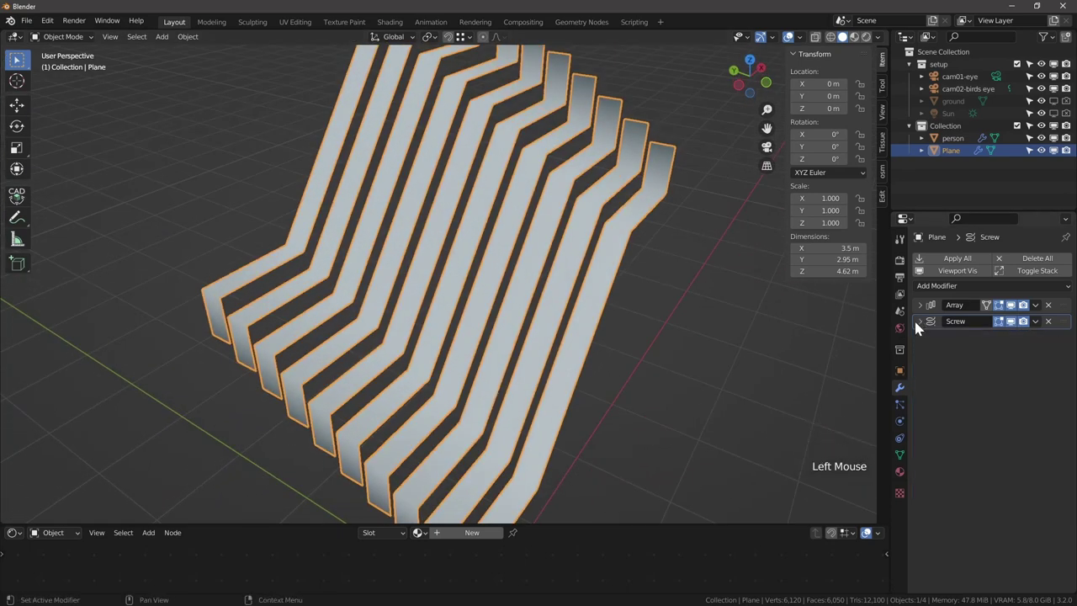
middle_click(915, 305)
Add a Bevel modifier of width 0.1 m with 10 segments.
scroll("down", 3)
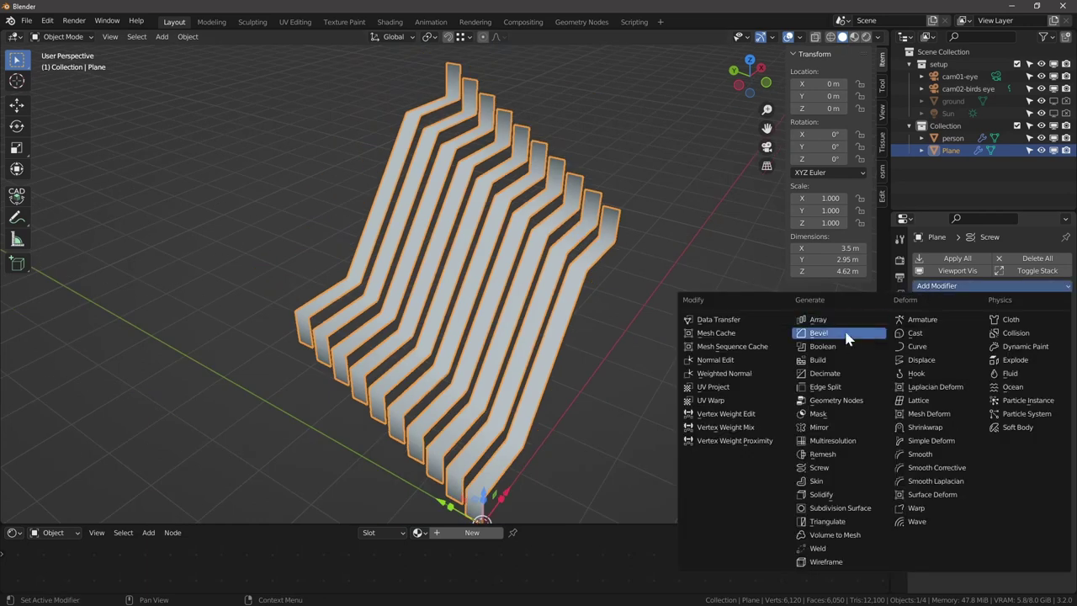
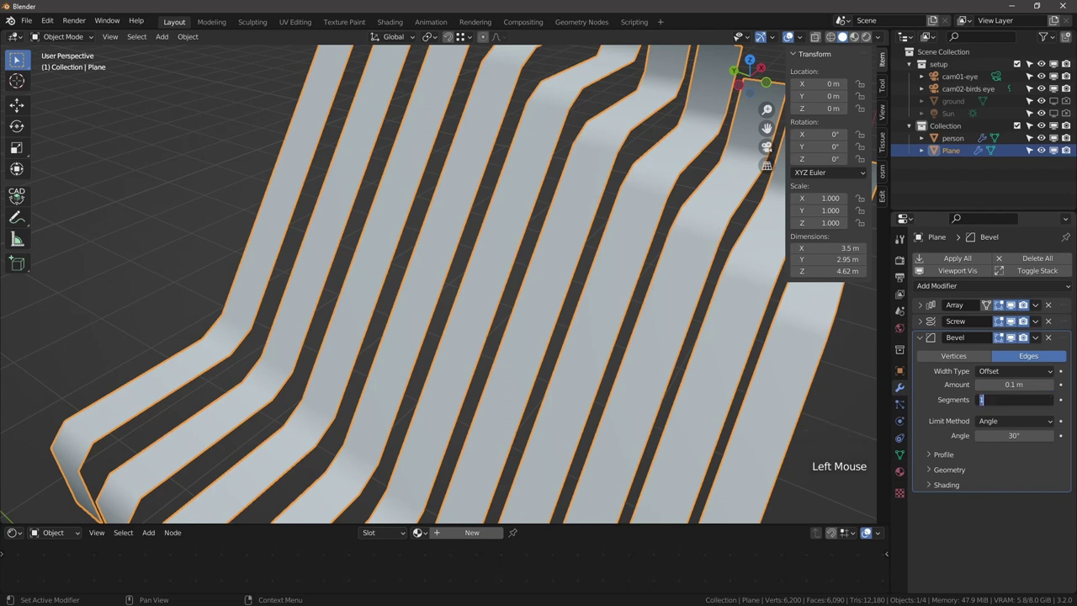
scroll("down", 3)
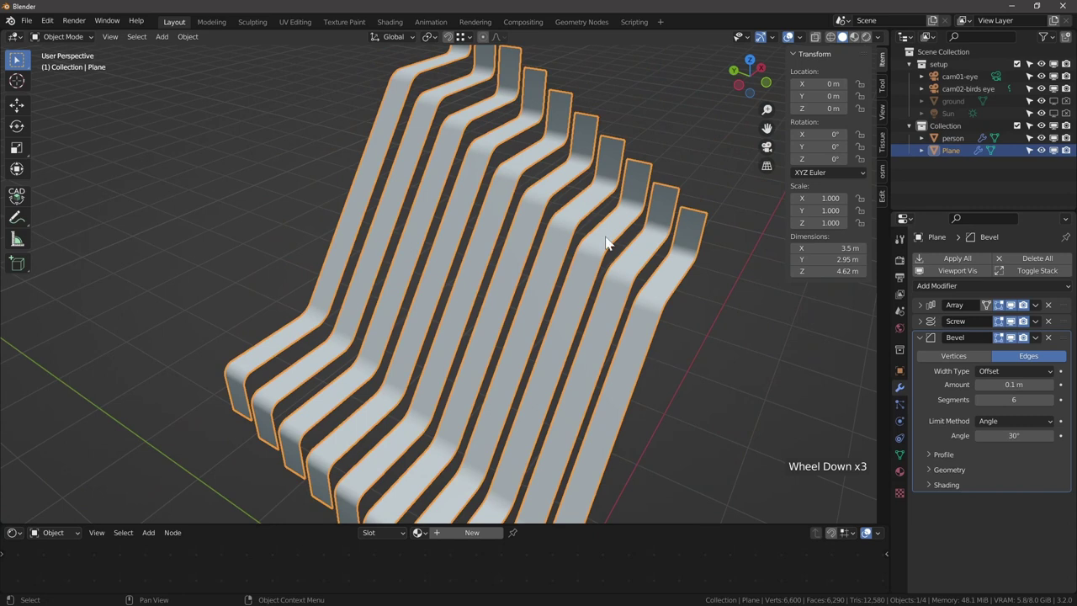
scroll("up", 3)
middle_click(516, 161)
scroll("down", 3)
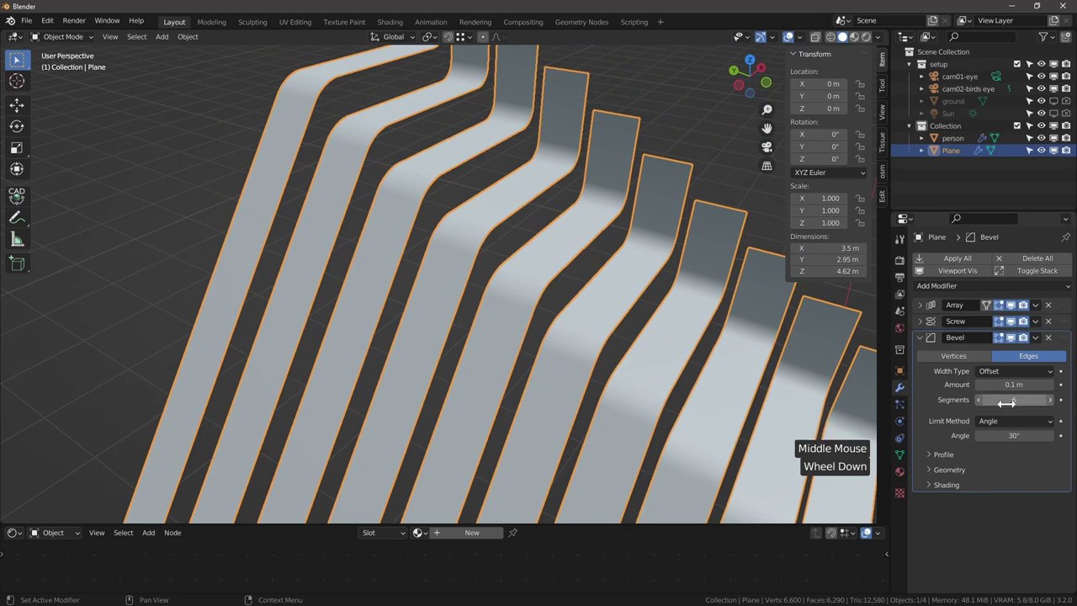
left_click(1034, 410)
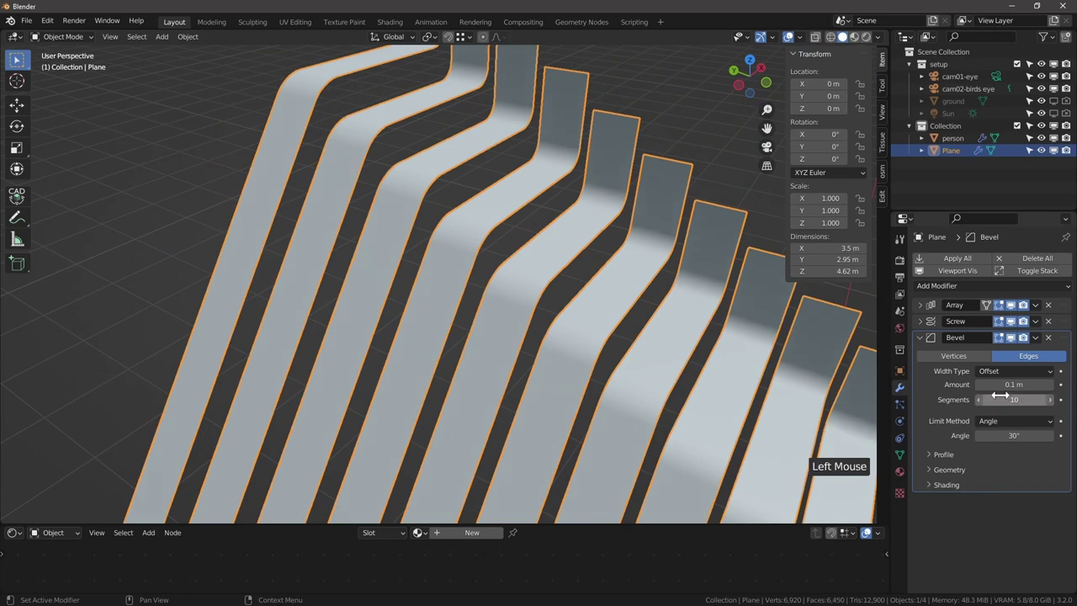
Check the bevel in wireframe shading, then return to solid shading.
left_click(838, 41)
scroll("up", 3)
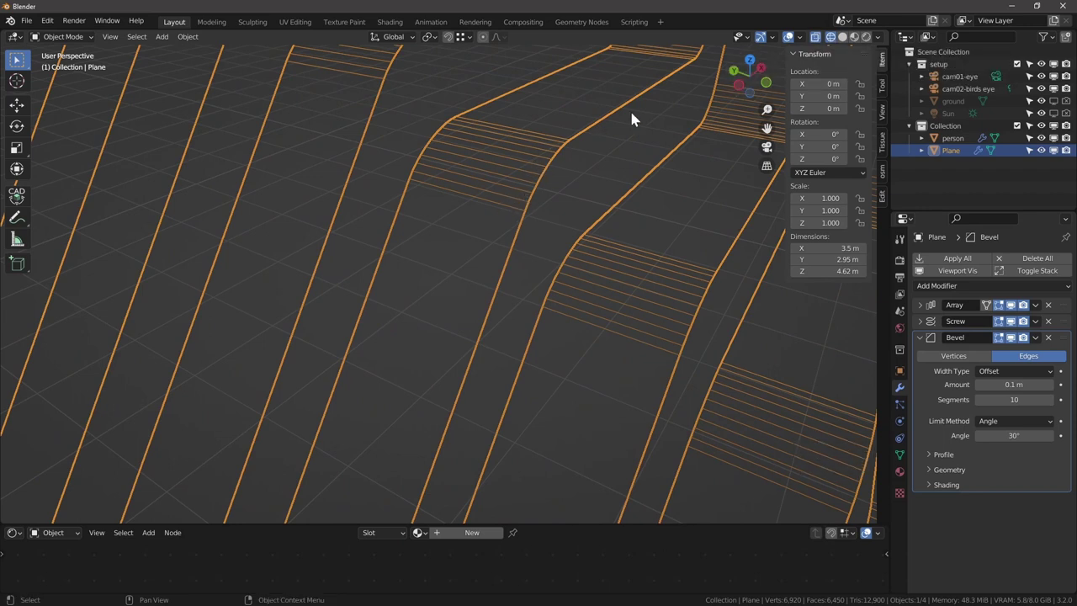
left_click(596, 403)
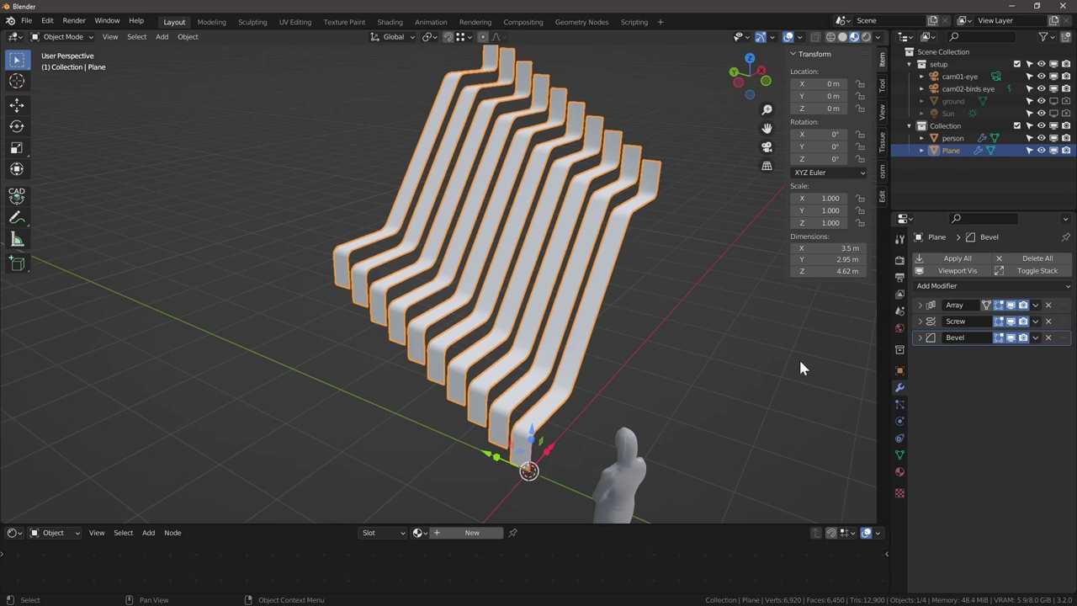
In Object Data Properties, add a vertex group and name it bottom.
middle_click(504, 434)
scroll("down", 3)
left_click(903, 463)
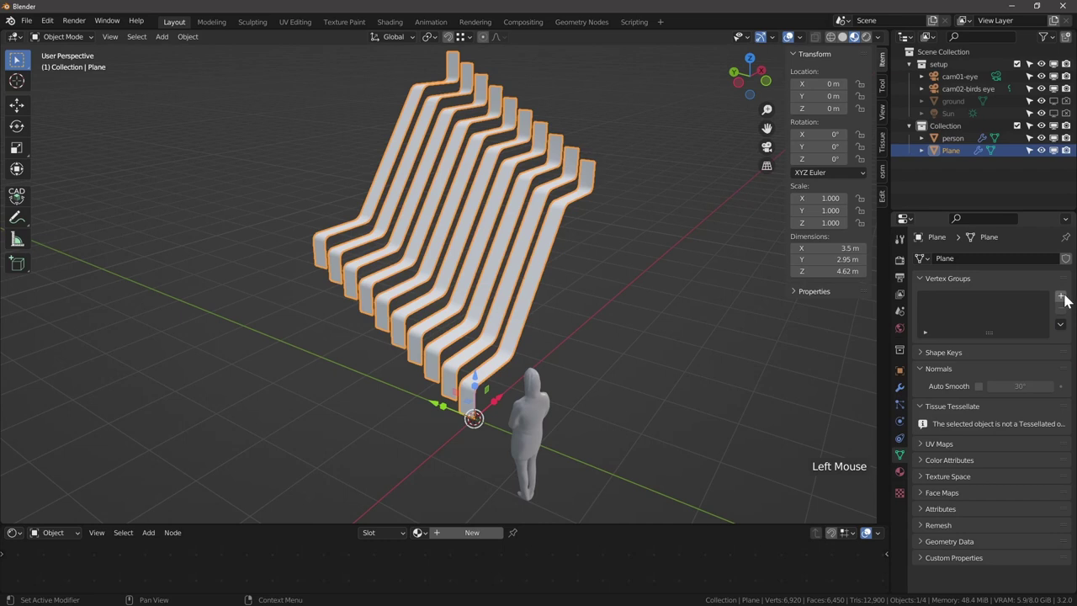
left_click(1071, 301)
left_click(1022, 315)
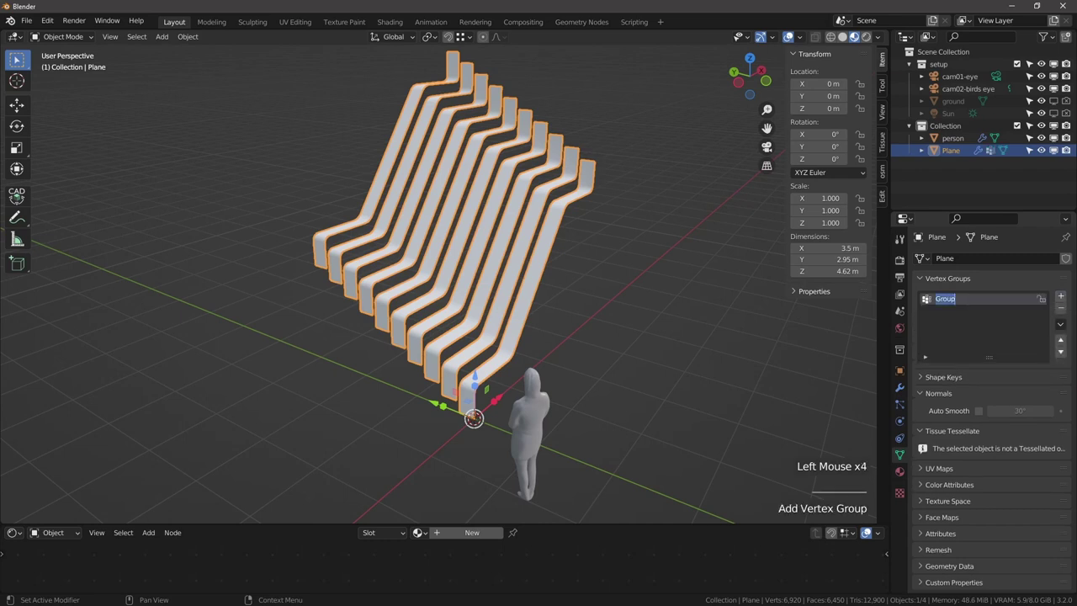
key("t")
Add further vertex groups, naming one top.
left_click(964, 322)
double_click(949, 317)
left_click(962, 328)
double_click(962, 329)
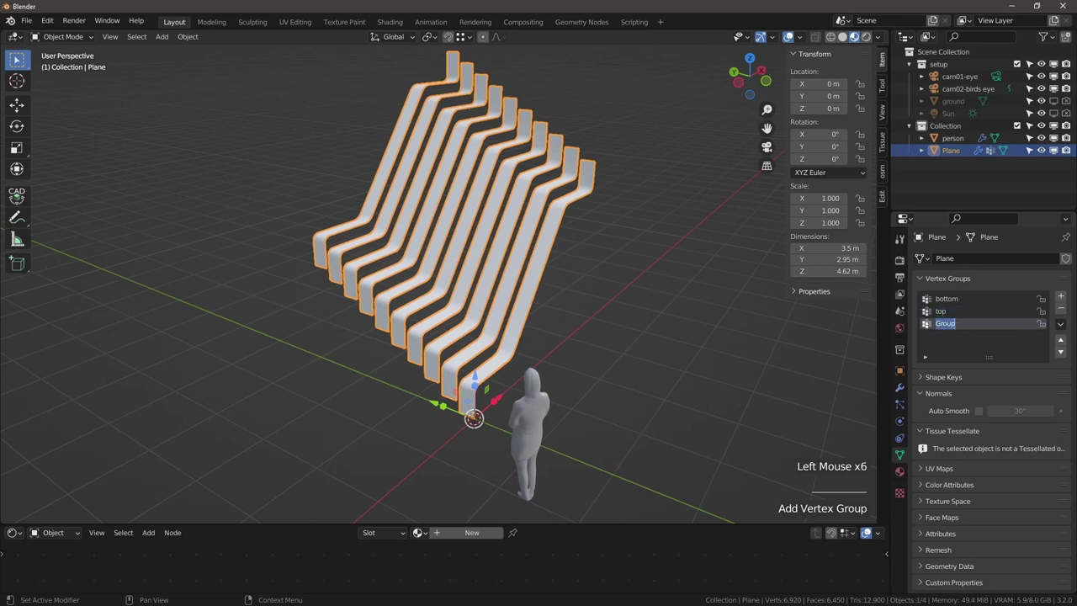
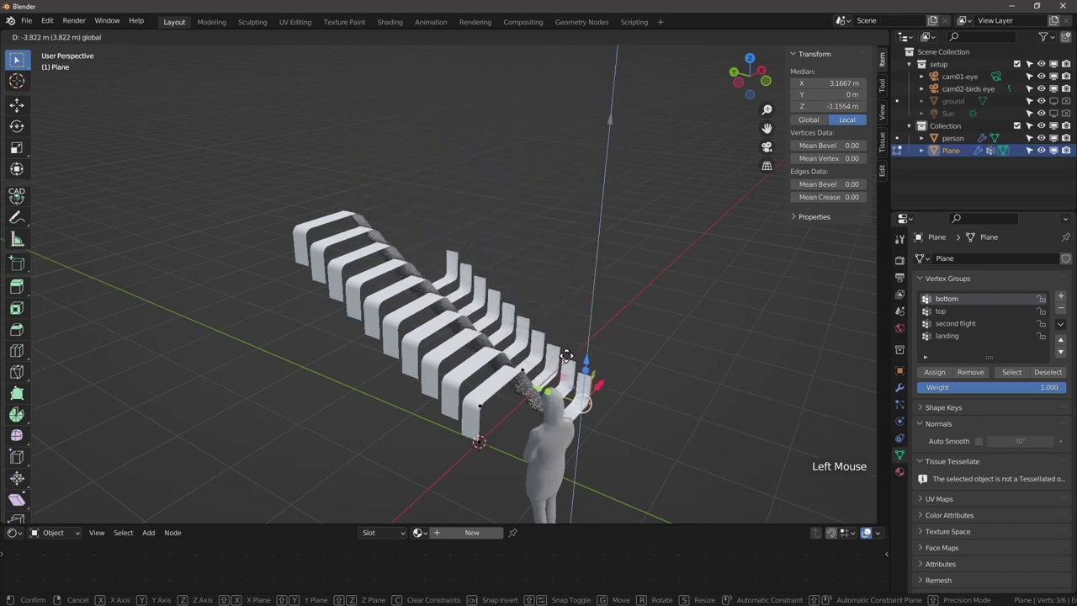
Assign the selected lower and upper profile vertices to the bottom and top groups.
scroll("down", 3)
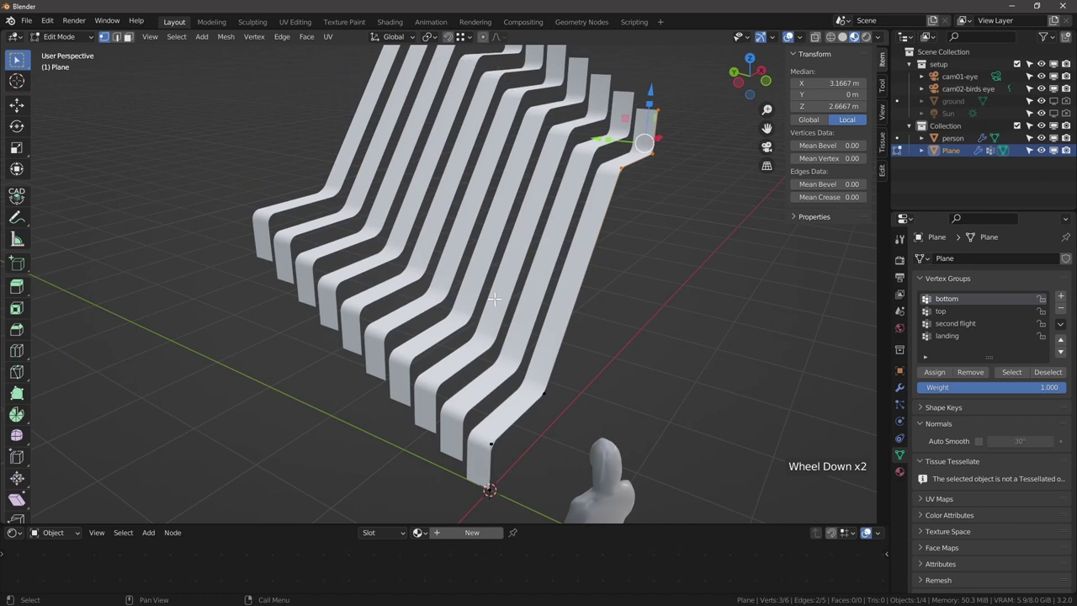
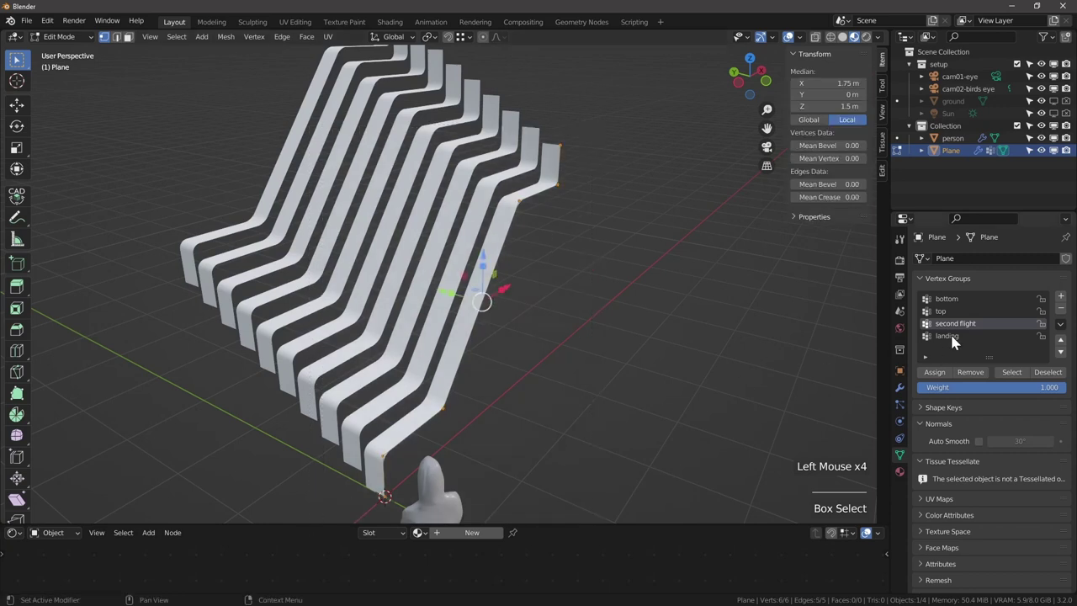
left_click(955, 341)
left_click(946, 376)
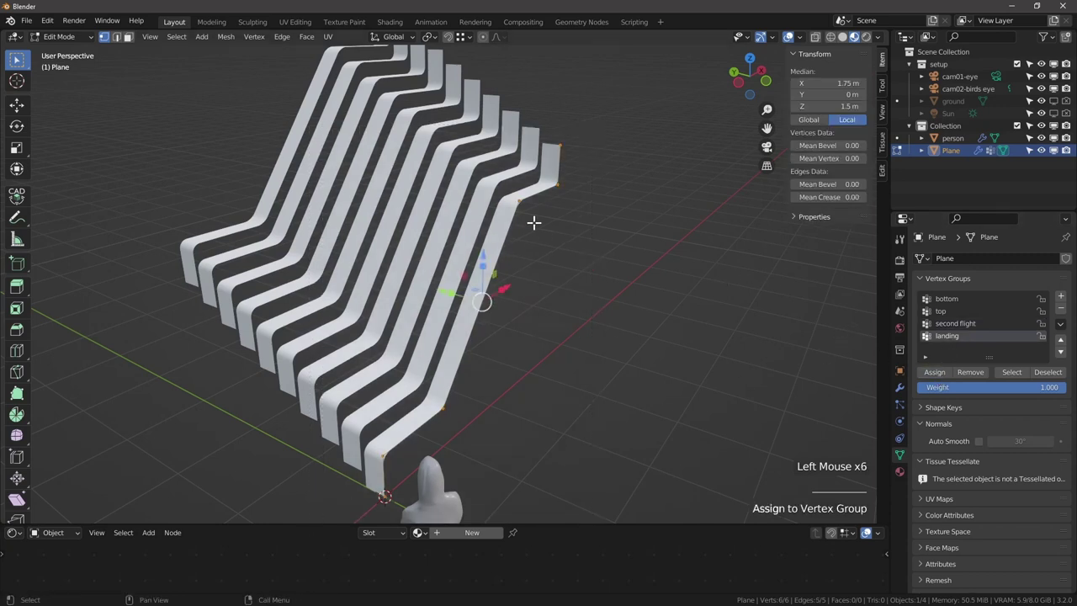
scroll("down", 3)
Leave Edit Mode and add a plane as a ground slab, stretching it under the slat row.
key("Tab")
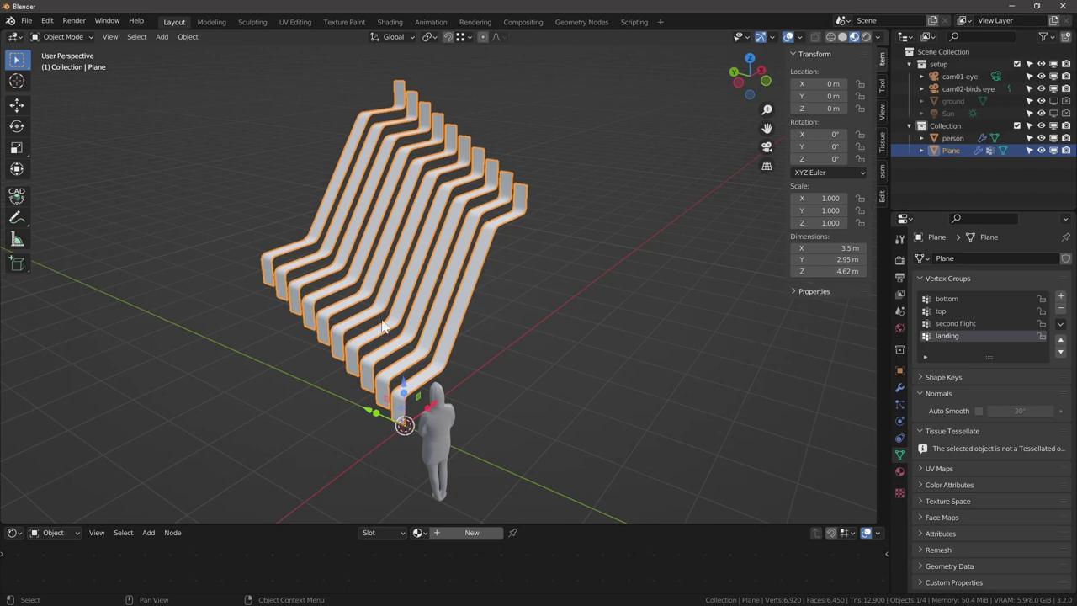
key("shift+a")
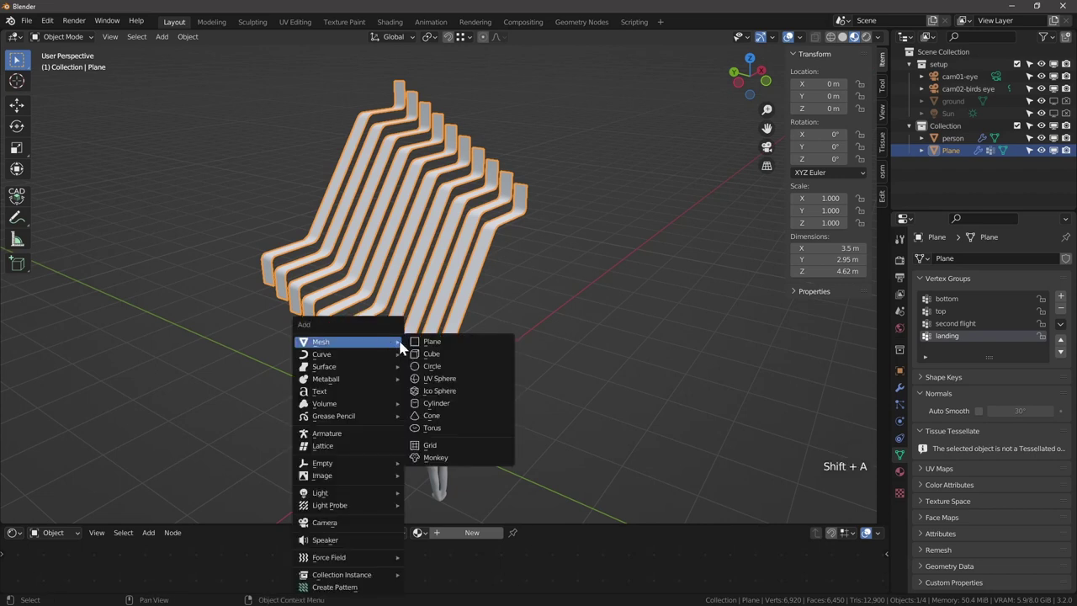
left_click(387, 417)
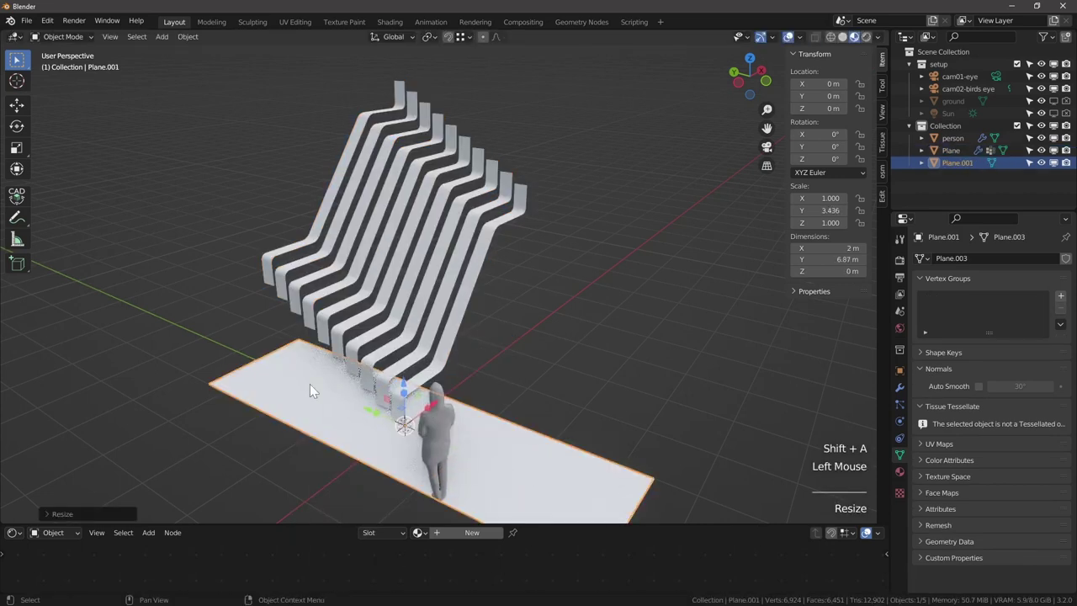
key("d")
left_click(433, 307)
scroll("down", 3)
middle_click(413, 297)
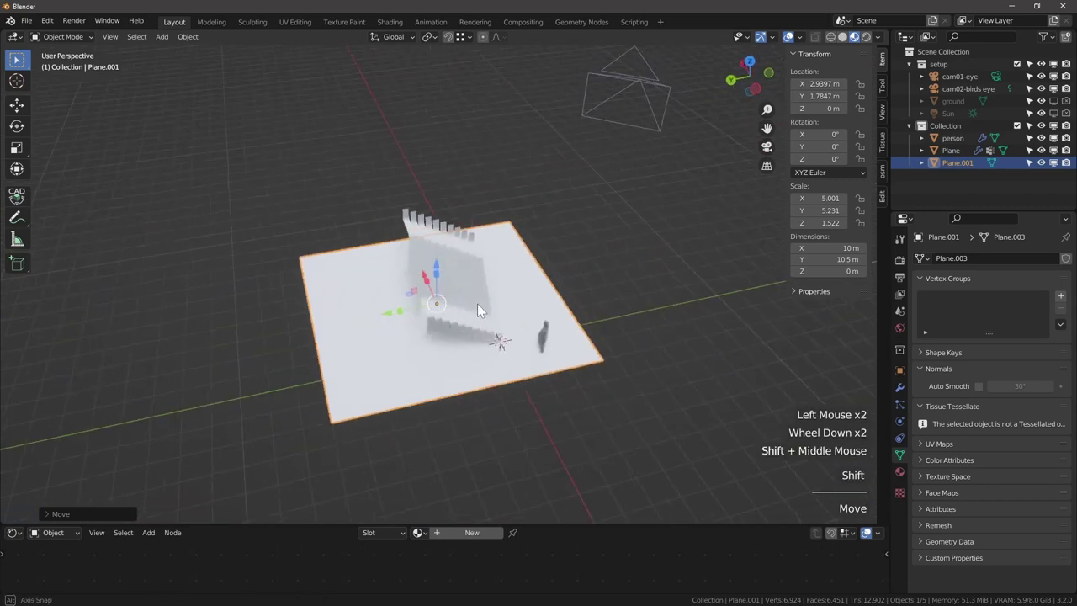
scroll("up", 3)
middle_click(384, 394)
middle_click(401, 383)
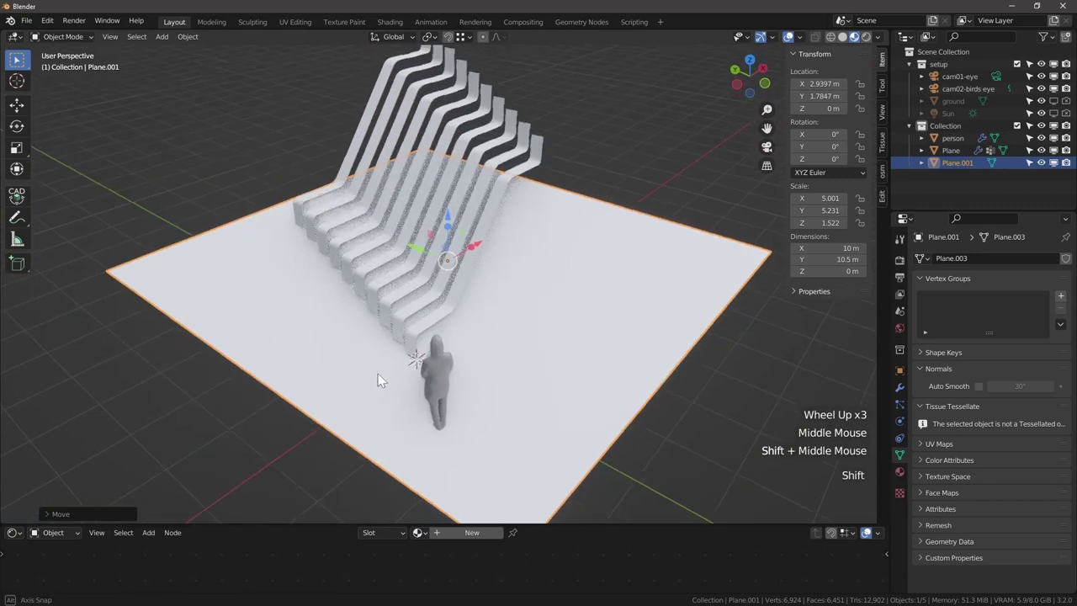
scroll("down", 3)
left_click(369, 406)
Rename the new plane to bounds bottom in the Outliner.
double_click(960, 166)
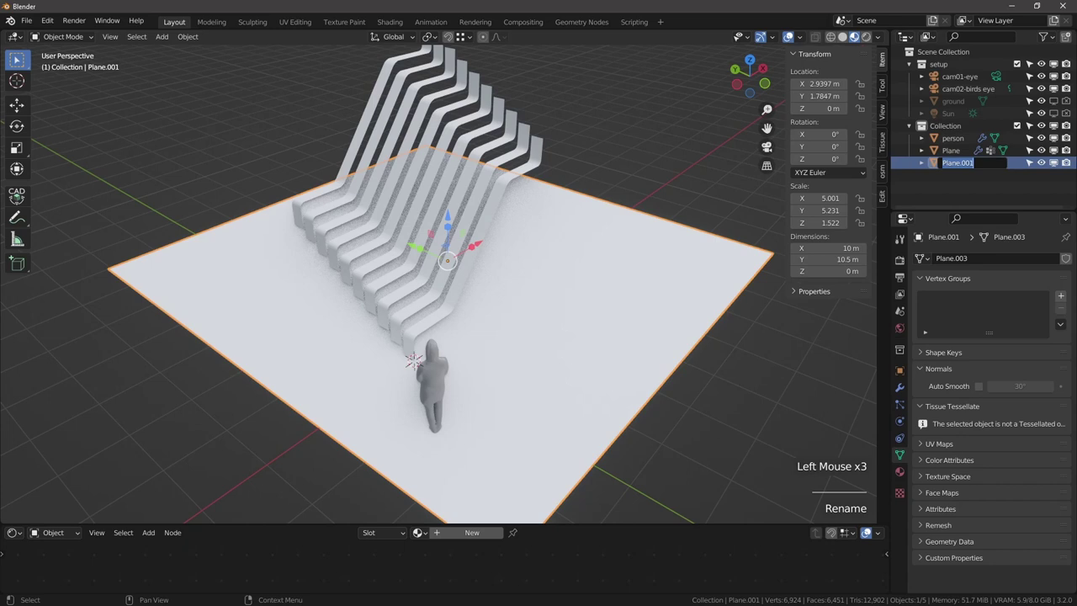
key("BackSpace")
key("t")
left_click(1072, 145)
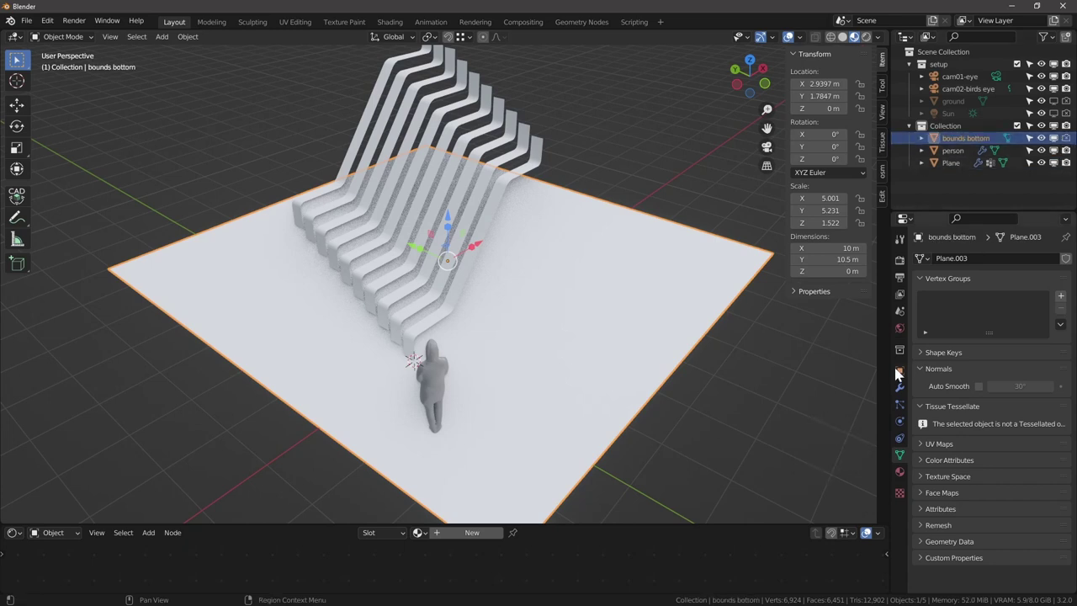
Set the plane's Viewport Display to show as Wire.
left_click(897, 374)
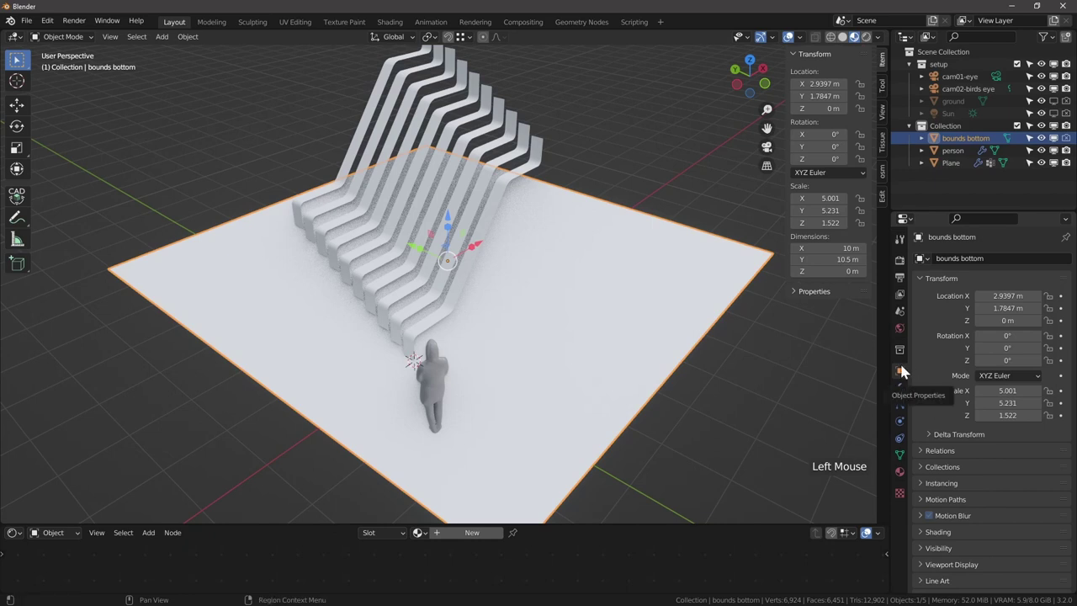
scroll("down", 3)
left_click(956, 555)
scroll("down", 3)
left_click(1004, 539)
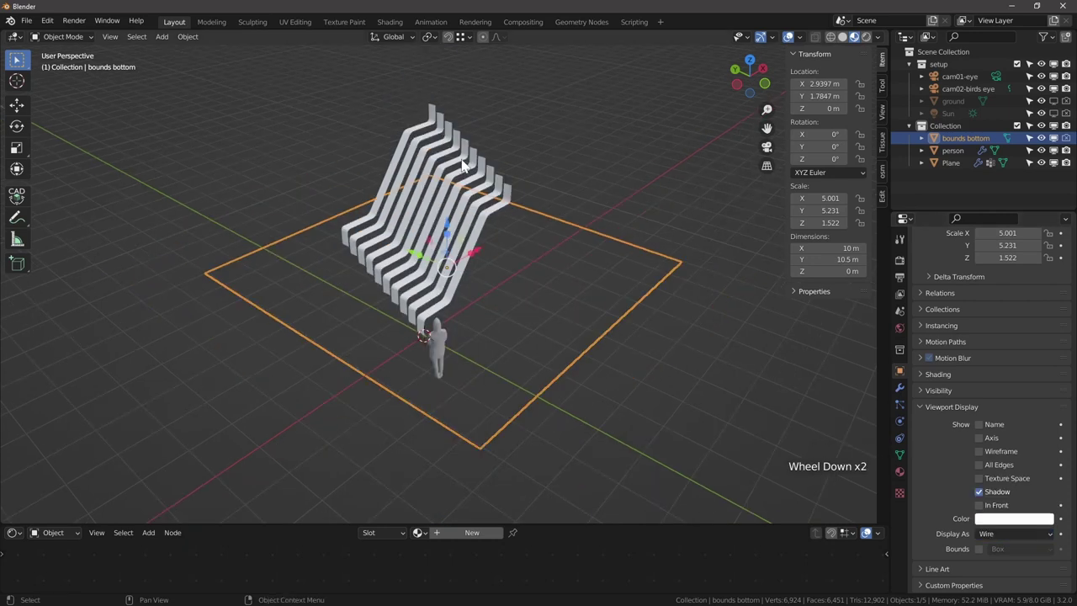
Rename the ribbon object to stair and add a Shrinkwrap modifier.
left_click(447, 181)
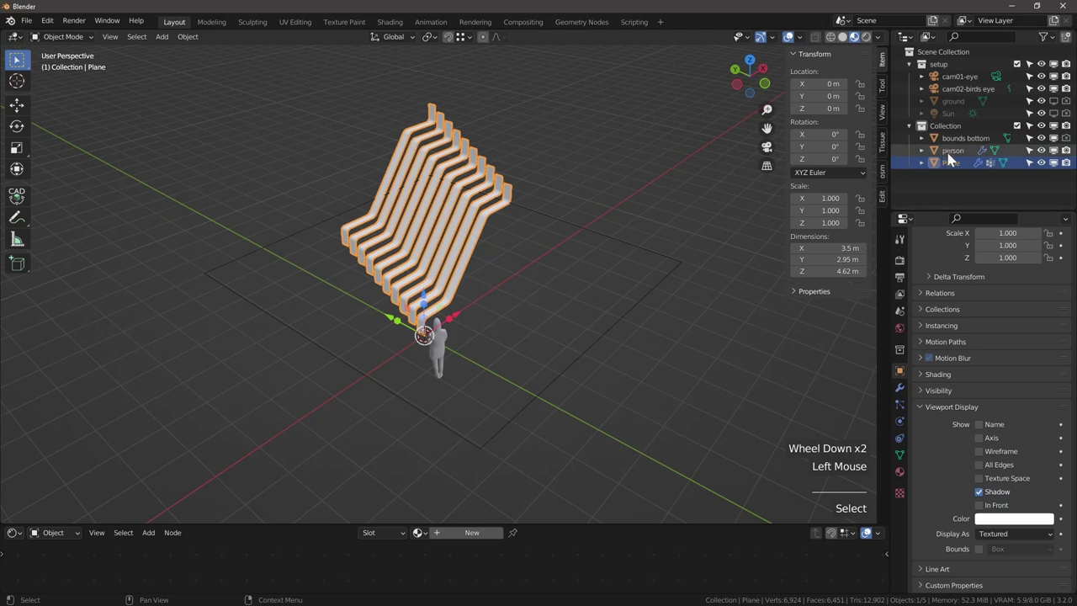
left_click(960, 171)
double_click(956, 172)
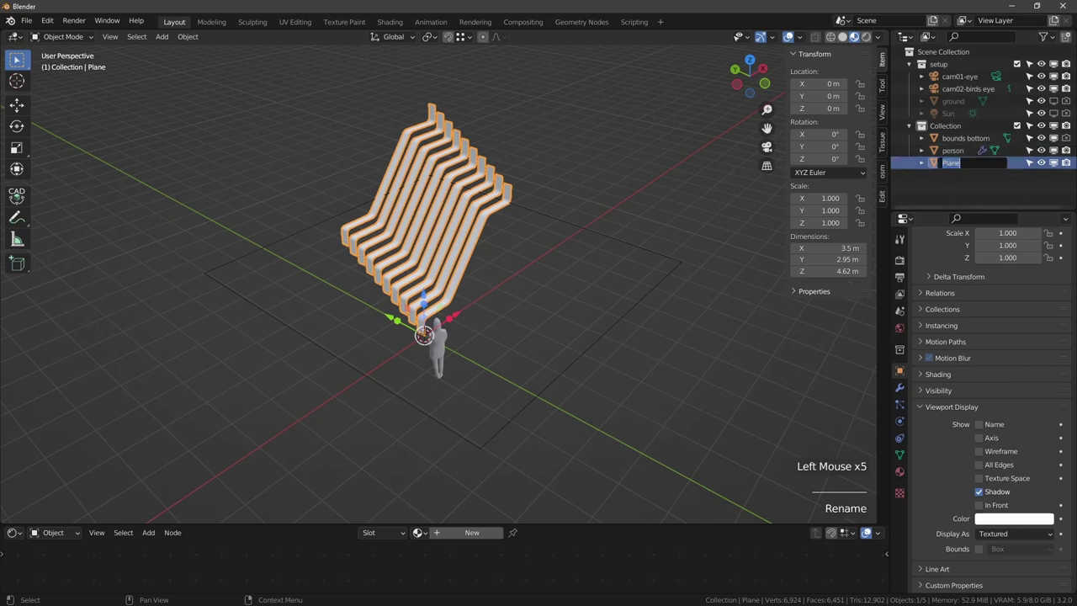
left_click(970, 324)
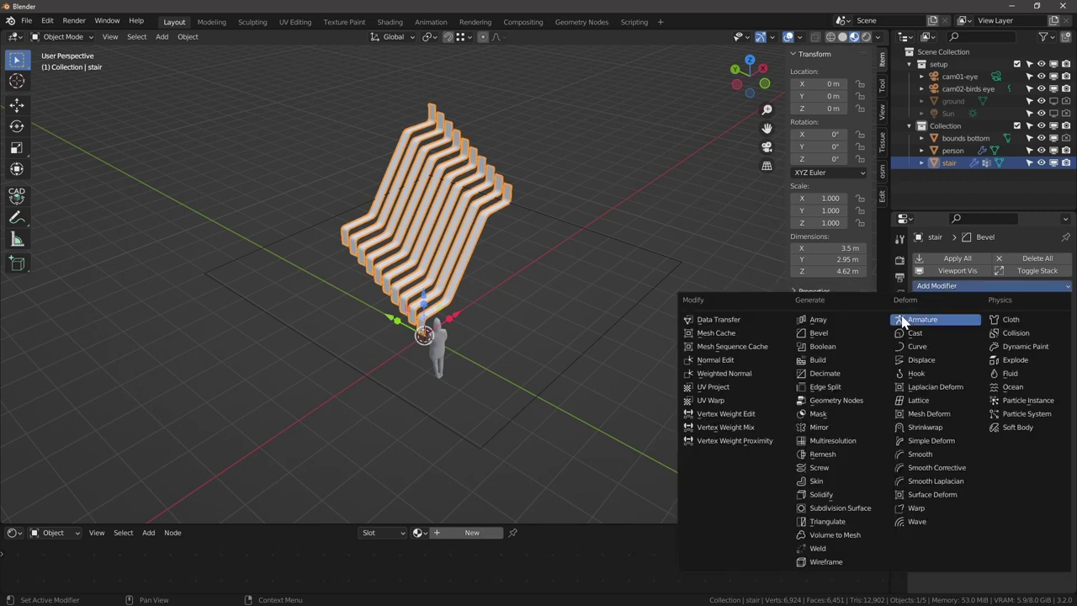
left_click(924, 429)
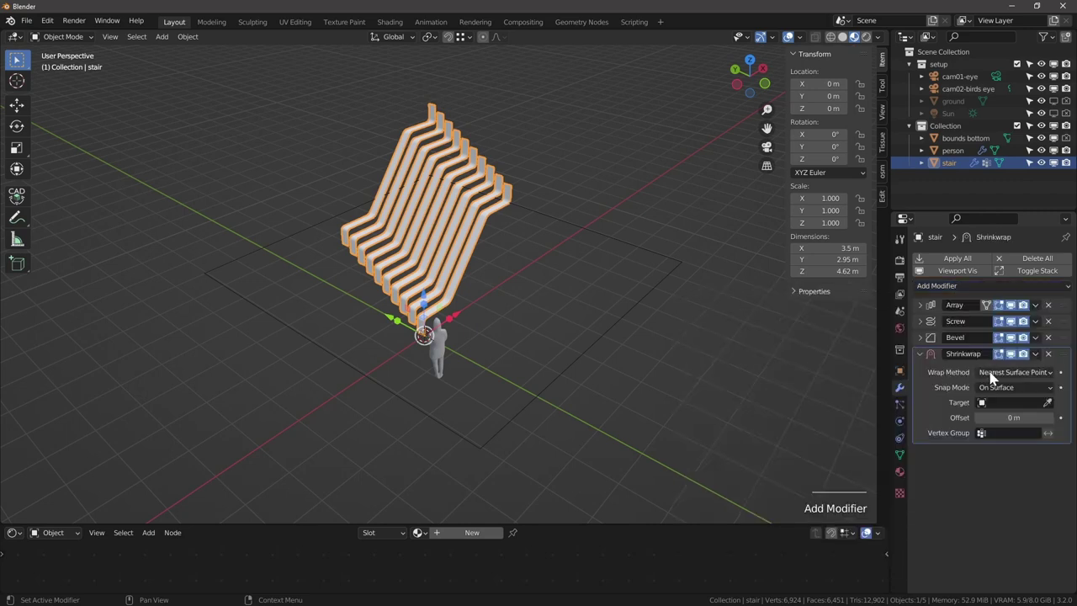
Set the shrinkwrap to Project along Z only with bounds bottom as target.
left_click(1001, 376)
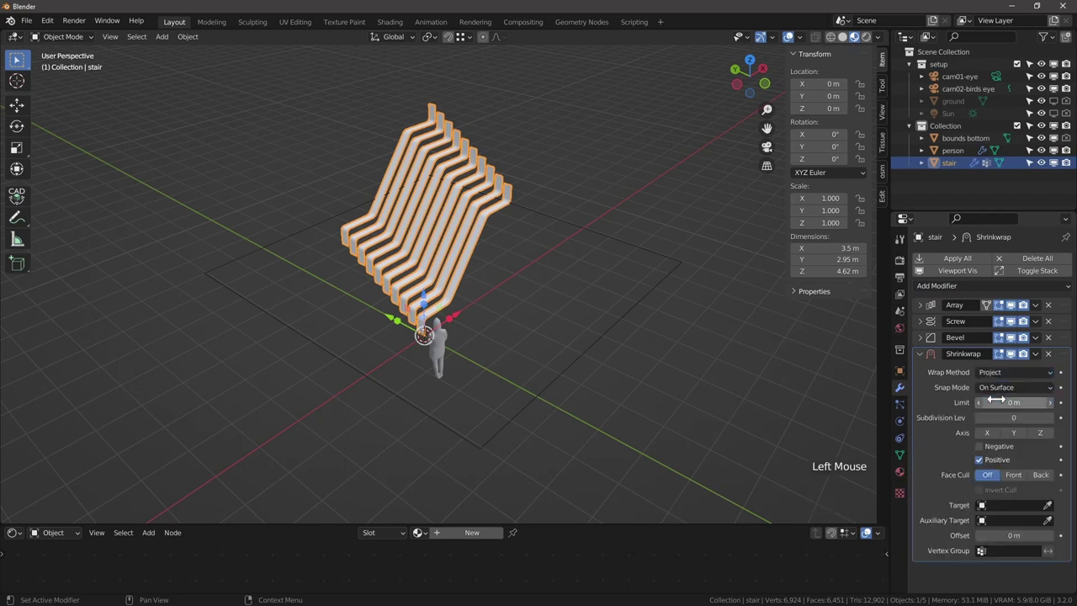
left_click(1046, 437)
left_click(993, 450)
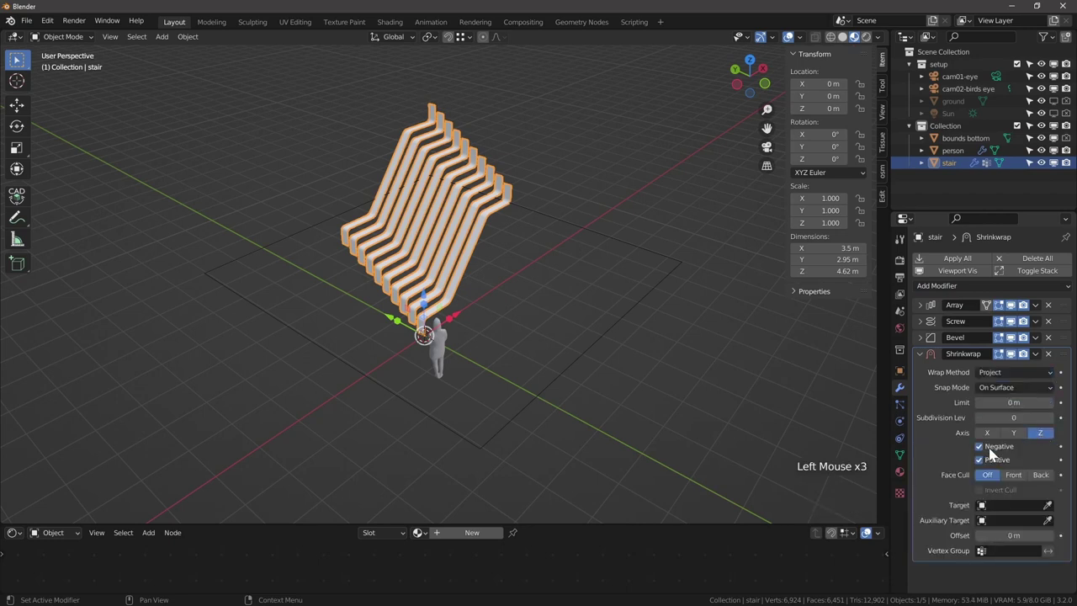
left_click(1050, 513)
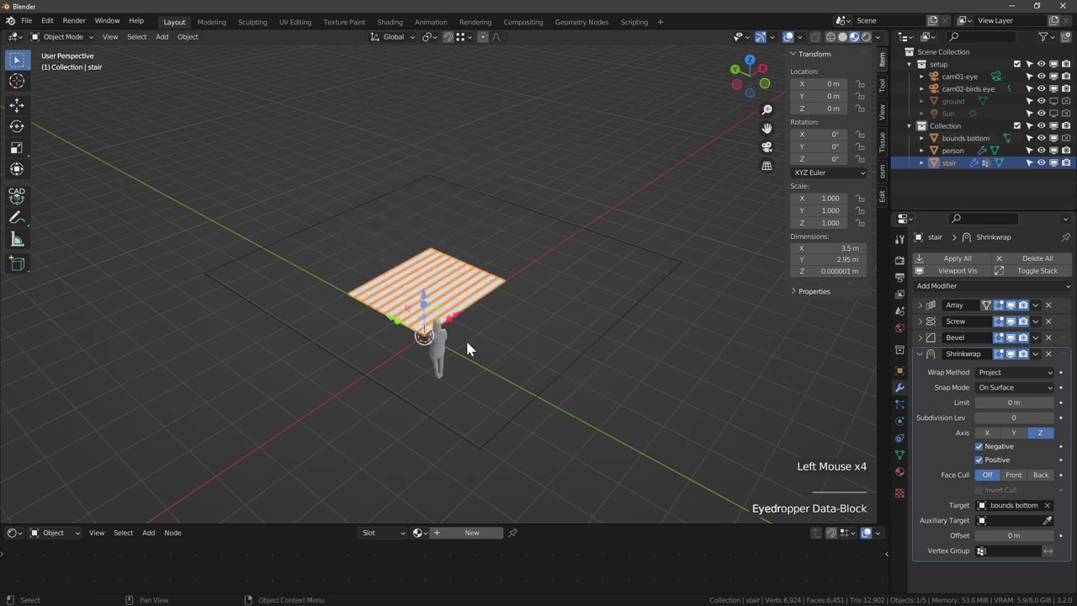
scroll("up", 3)
scroll("down", 3)
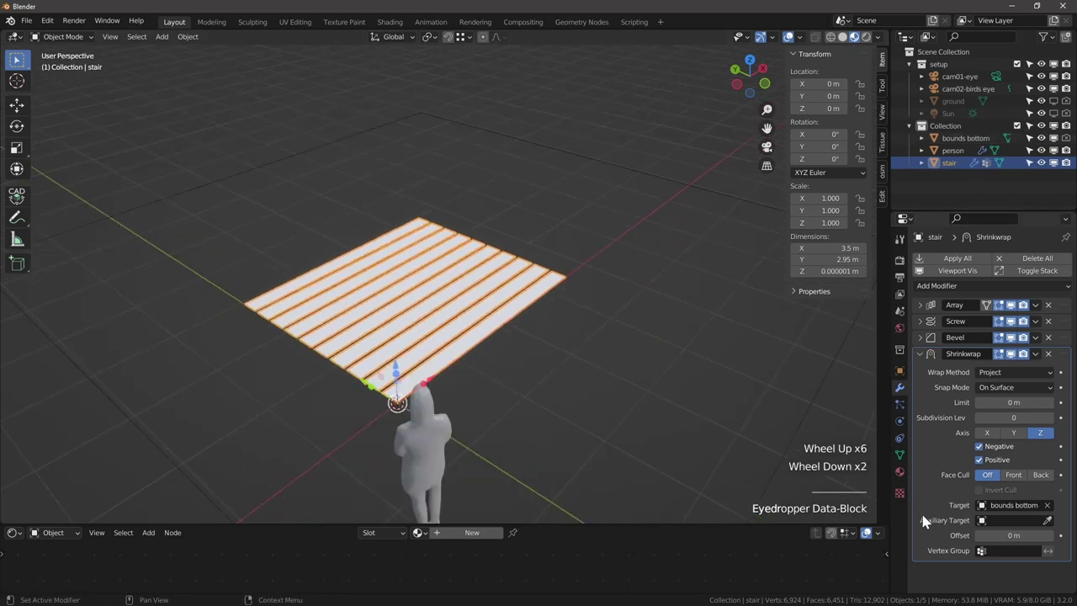
left_click(998, 558)
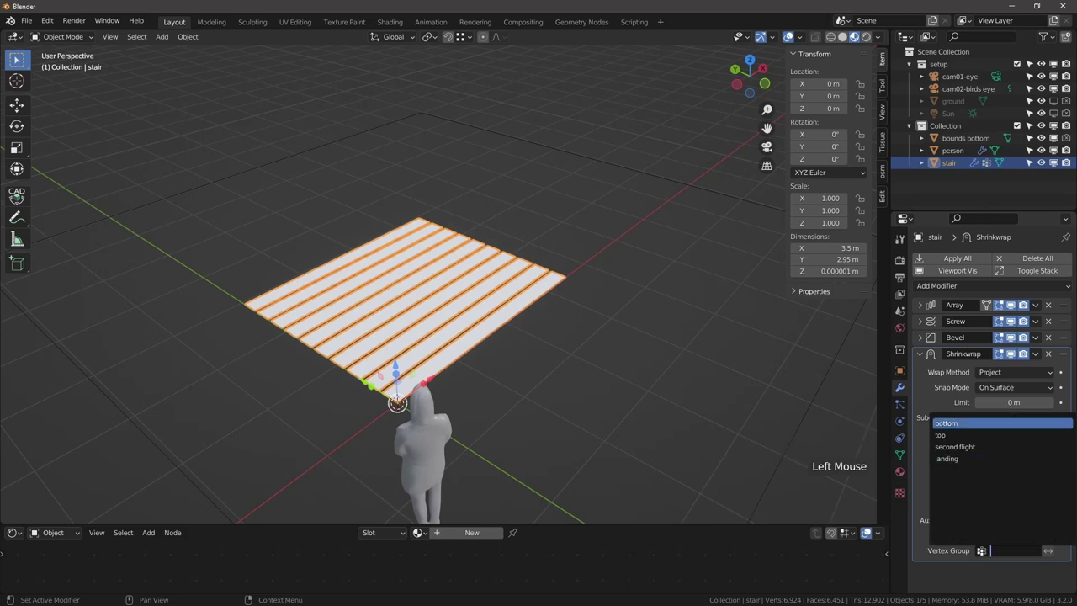
scroll("down", 3)
middle_click(291, 218)
scroll("up", 3)
scroll("up", 3)
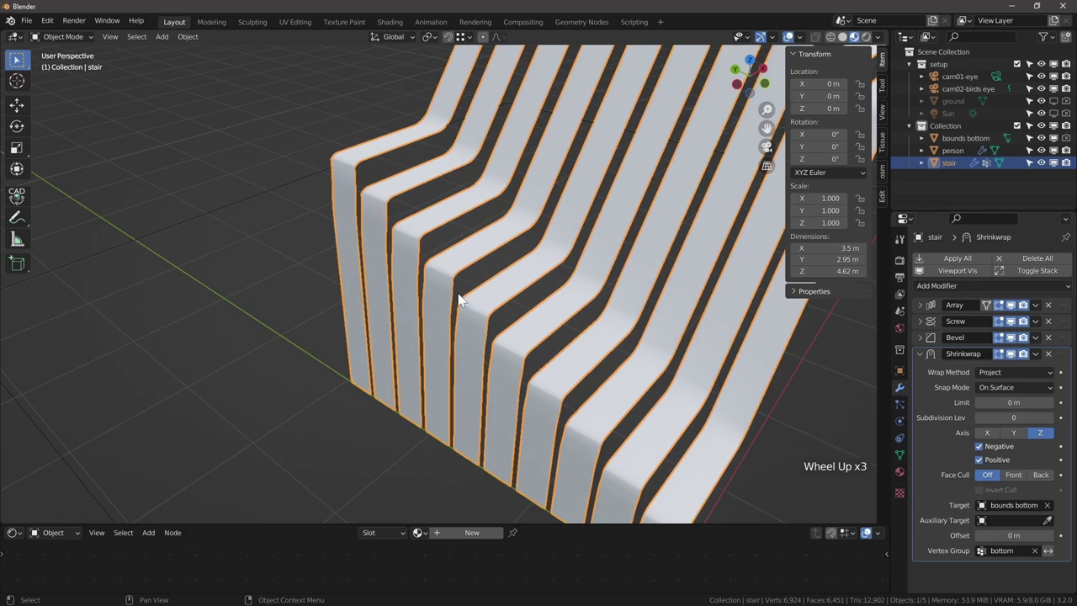
Collapse the Shrinkwrap panel and move it up directly after the Array modifier.
left_click(928, 359)
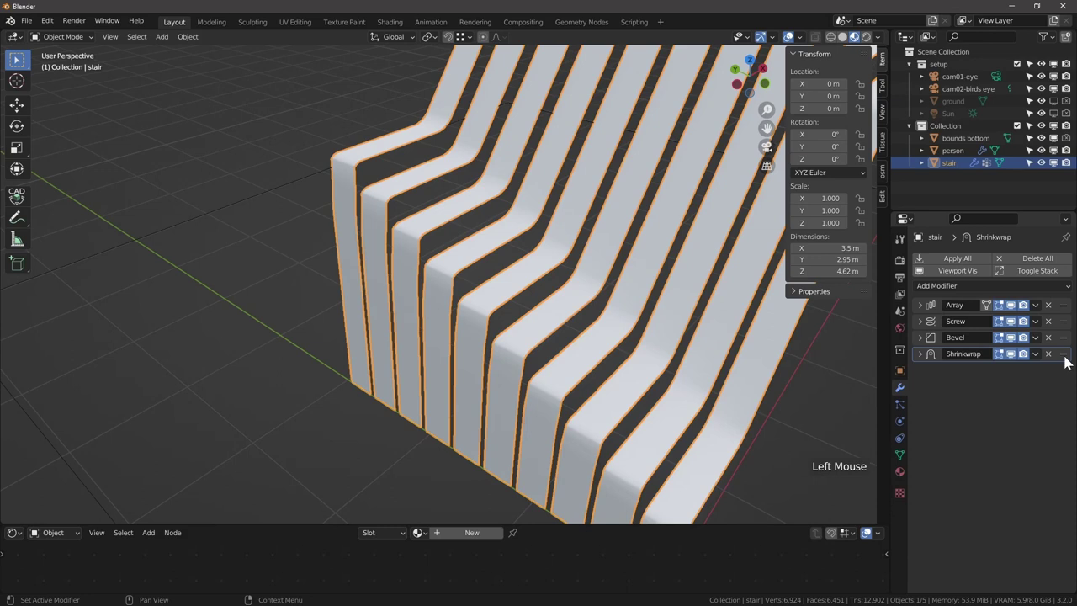
left_click(1071, 359)
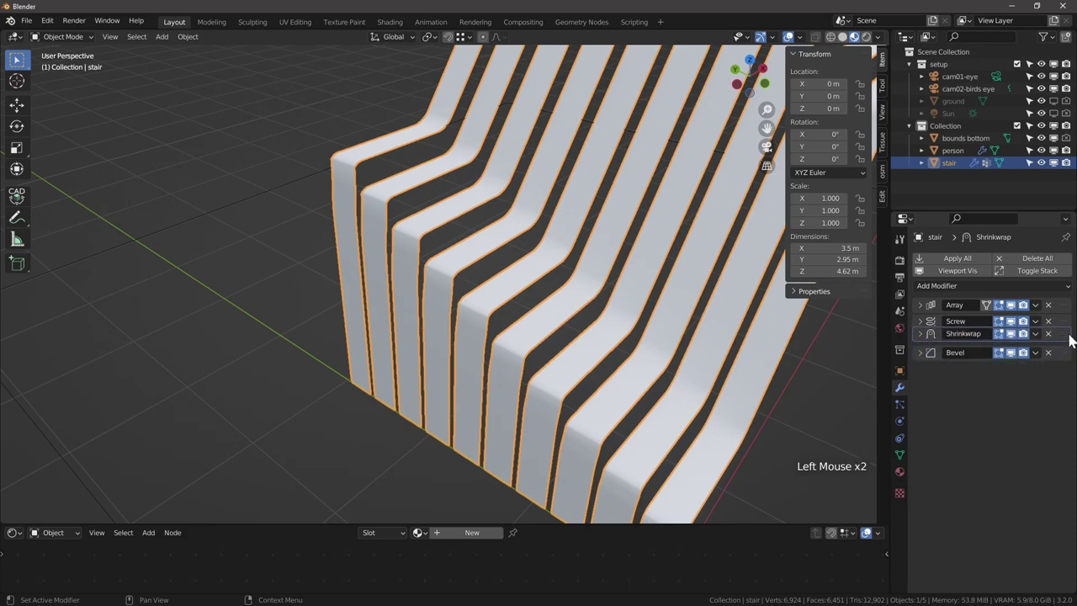
scroll("down", 3)
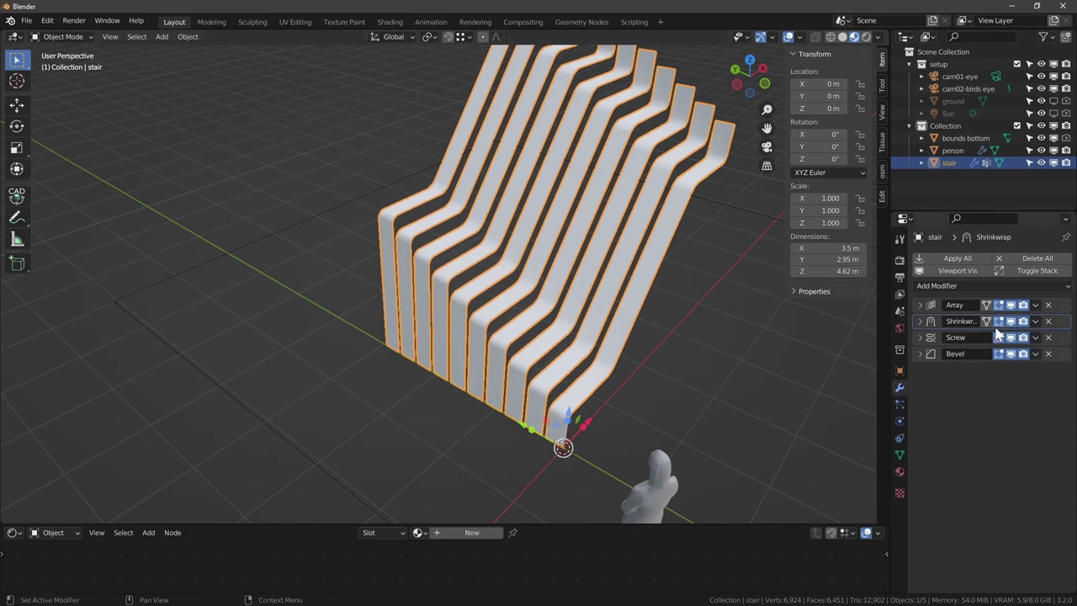
Toggle modifier viewport visibility to compare, restore thickness and bevel, then select bounds bottom.
left_click(1016, 357)
left_click(1015, 331)
left_click(1024, 325)
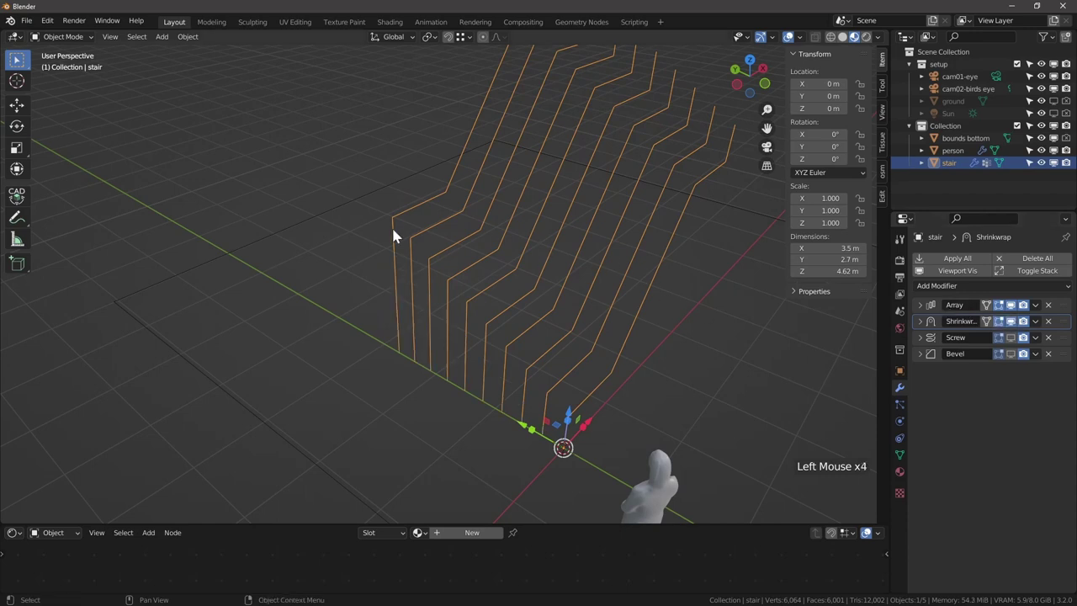
left_click(1010, 349)
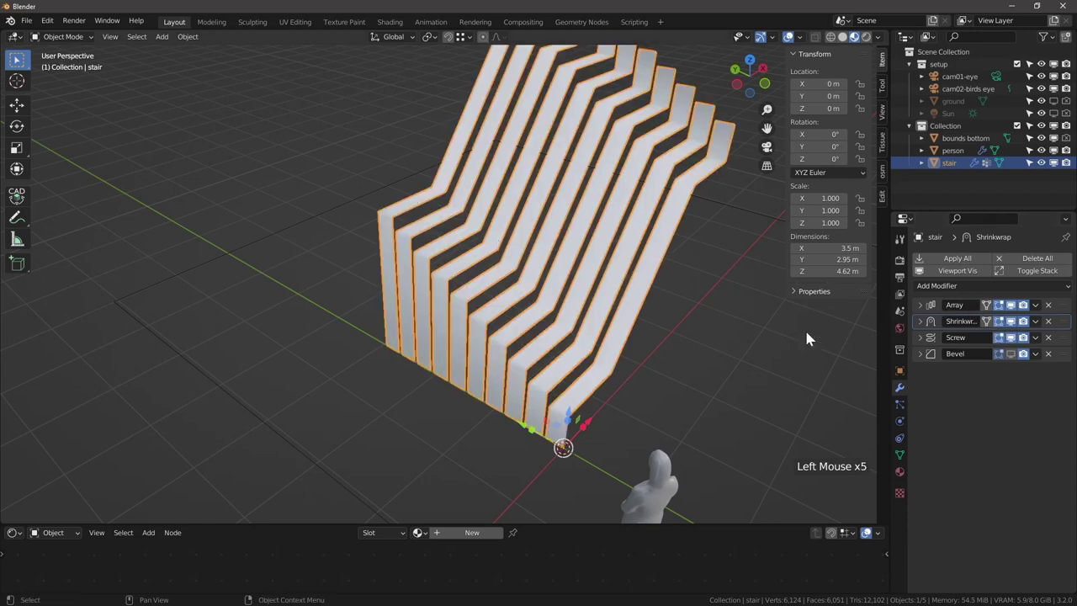
left_click(1017, 362)
left_click(1017, 362)
double_click(1017, 361)
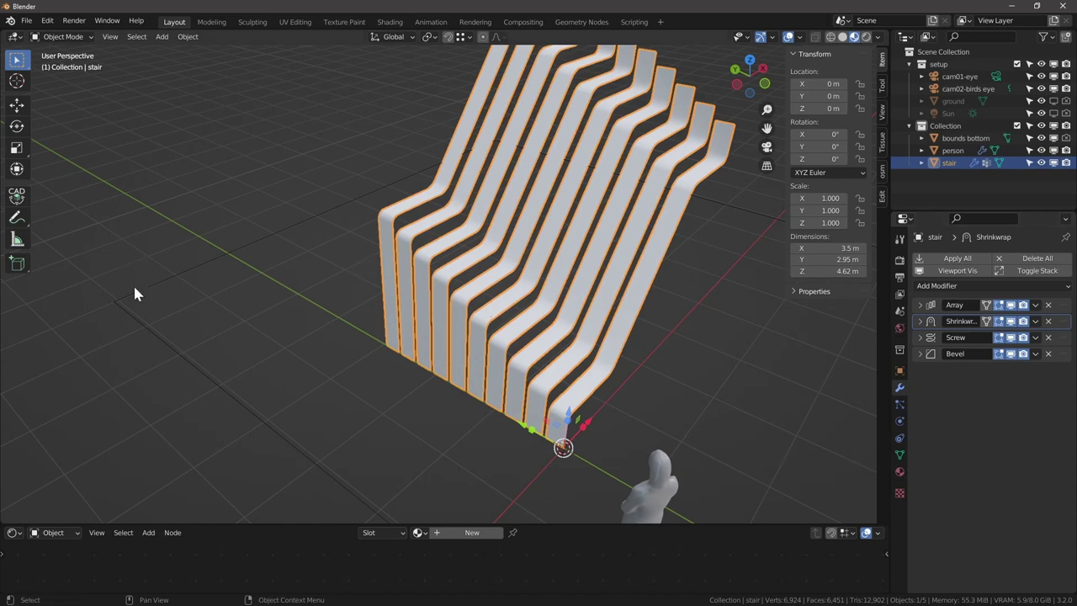
left_click(139, 291)
Lower the stair to Z -0.23 and duplicate bounds bottom up to Z 4.5 m.
left_click(581, 250)
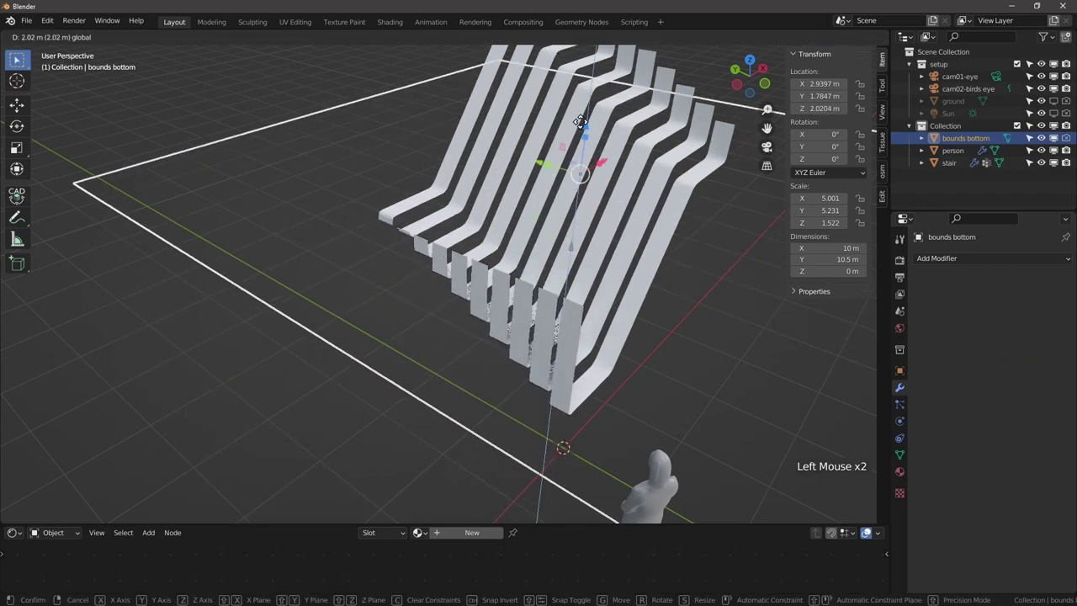
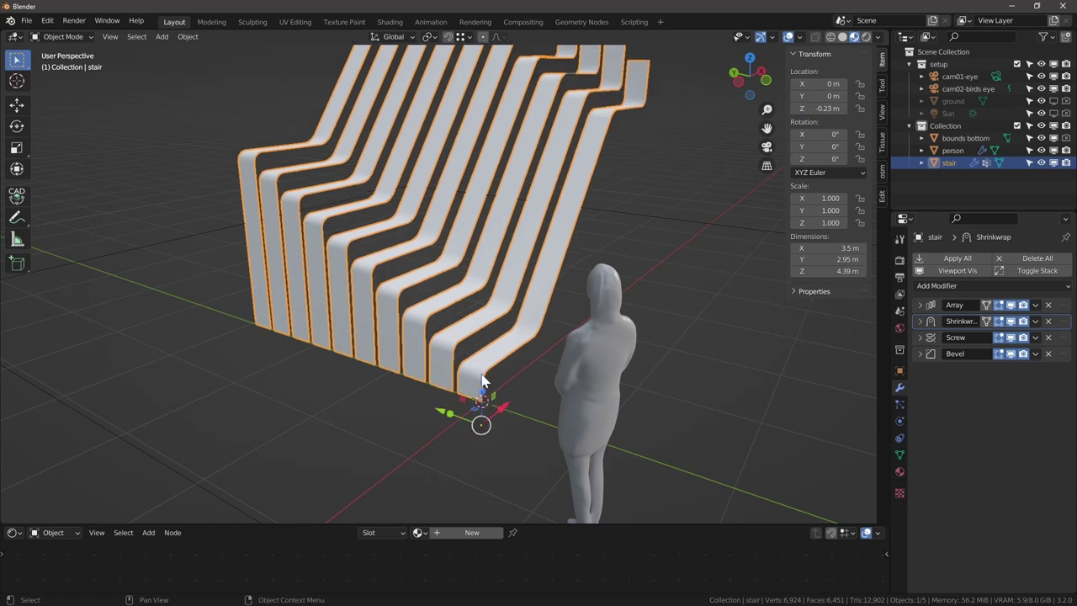
scroll("down", 3)
left_click(564, 261)
middle_click(483, 296)
key("shift+d")
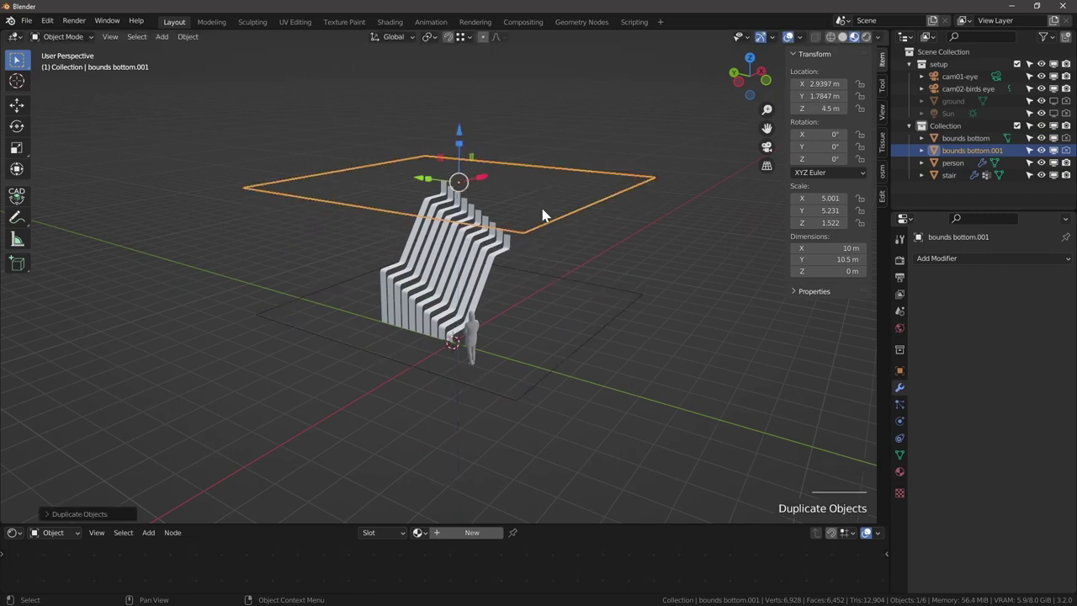
Rename the copied plane to bounds top and duplicate the stair's Shrinkwrap modifier.
double_click(952, 159)
double_click(953, 157)
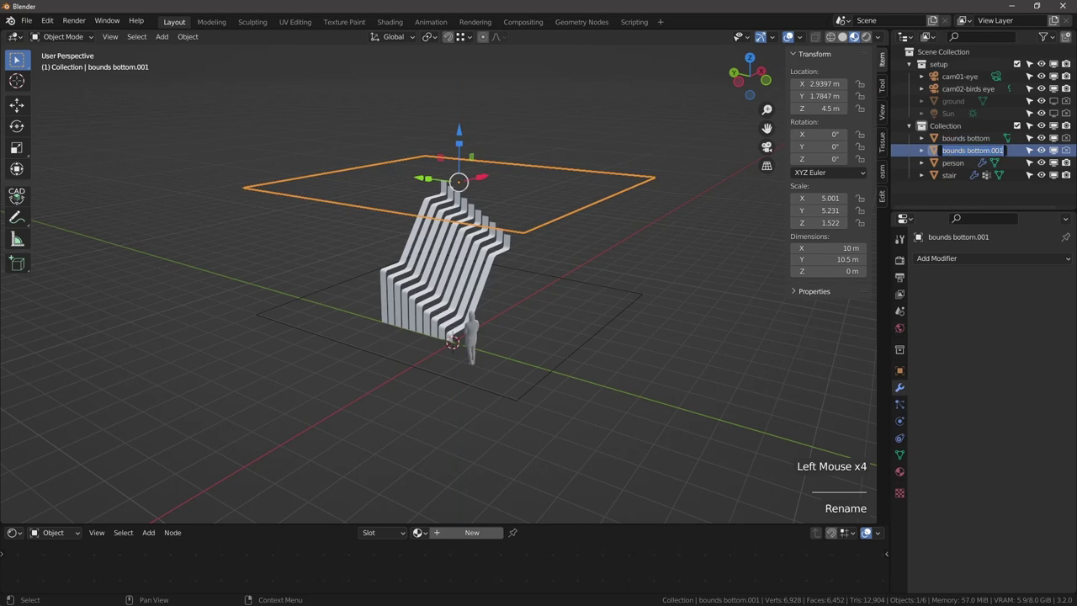
left_click(496, 264)
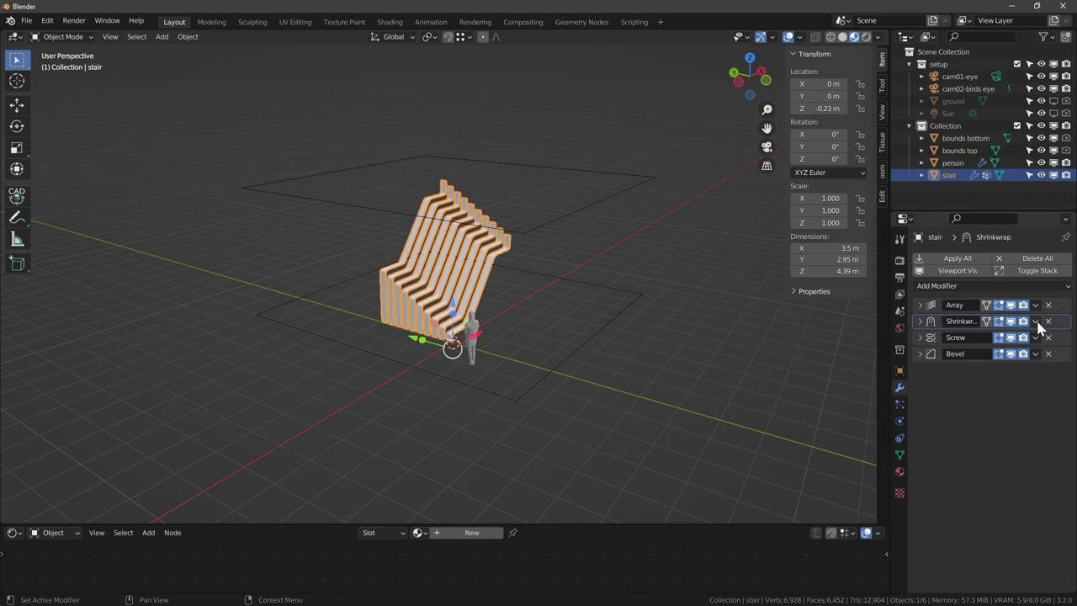
left_click(1040, 327)
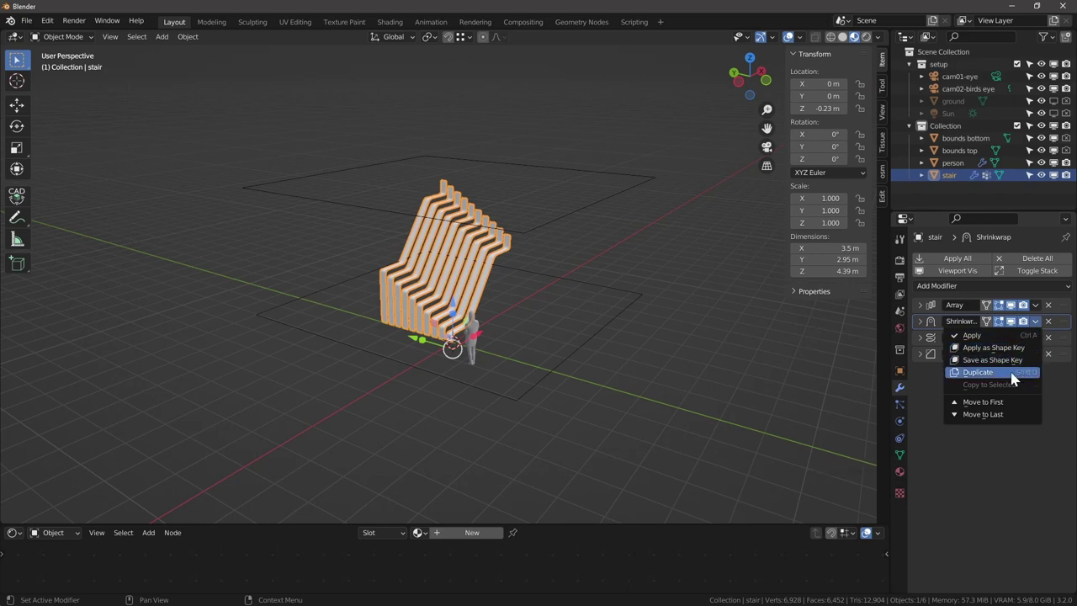
left_click(923, 338)
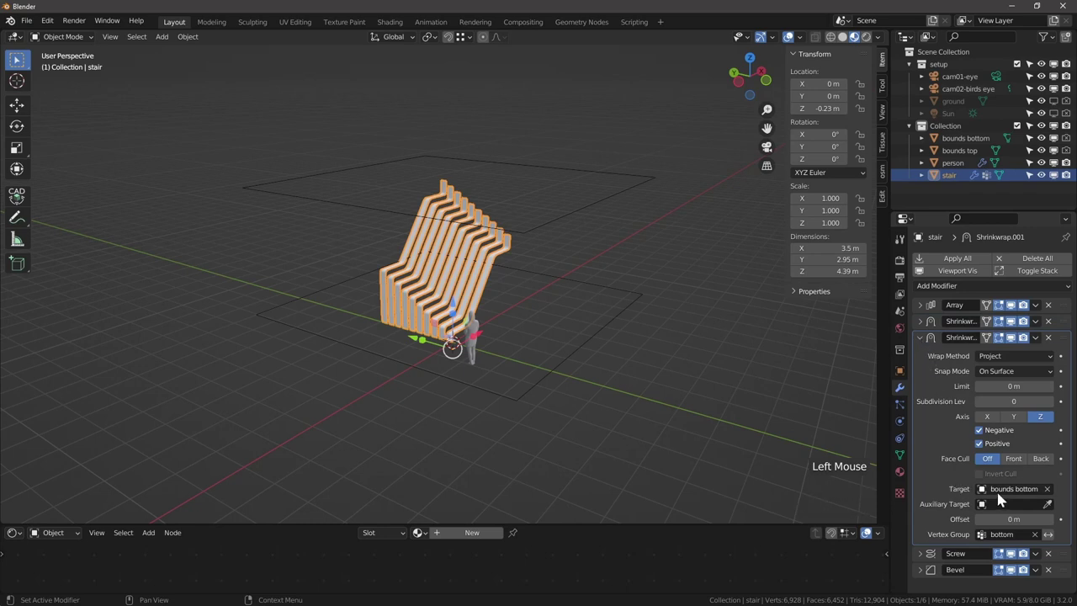
Retarget the second shrinkwrap to bounds top and grab that plane to move it.
left_click(1052, 494)
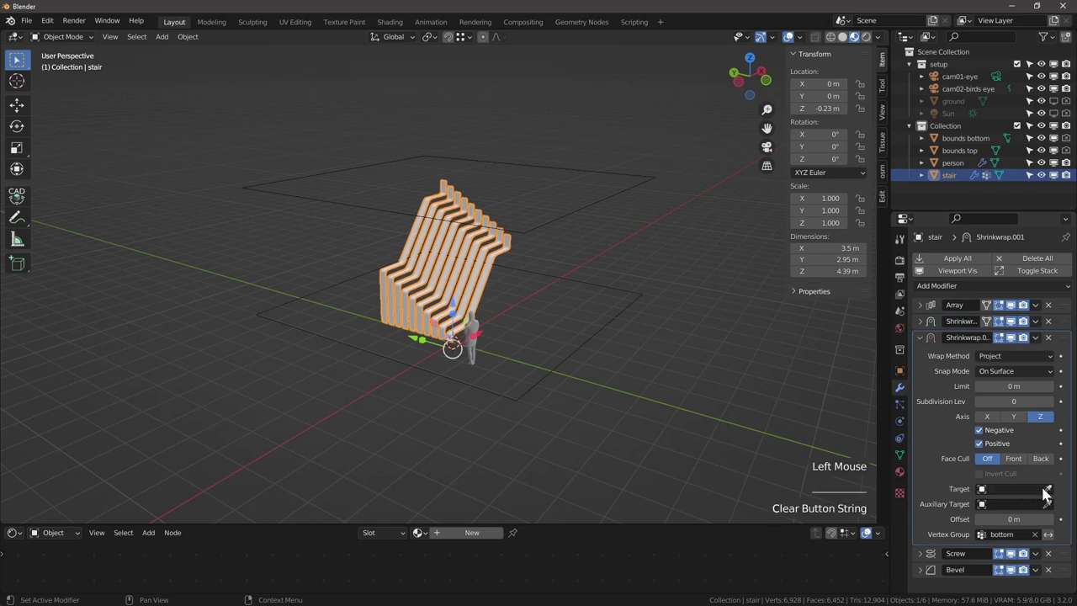
left_click(1051, 492)
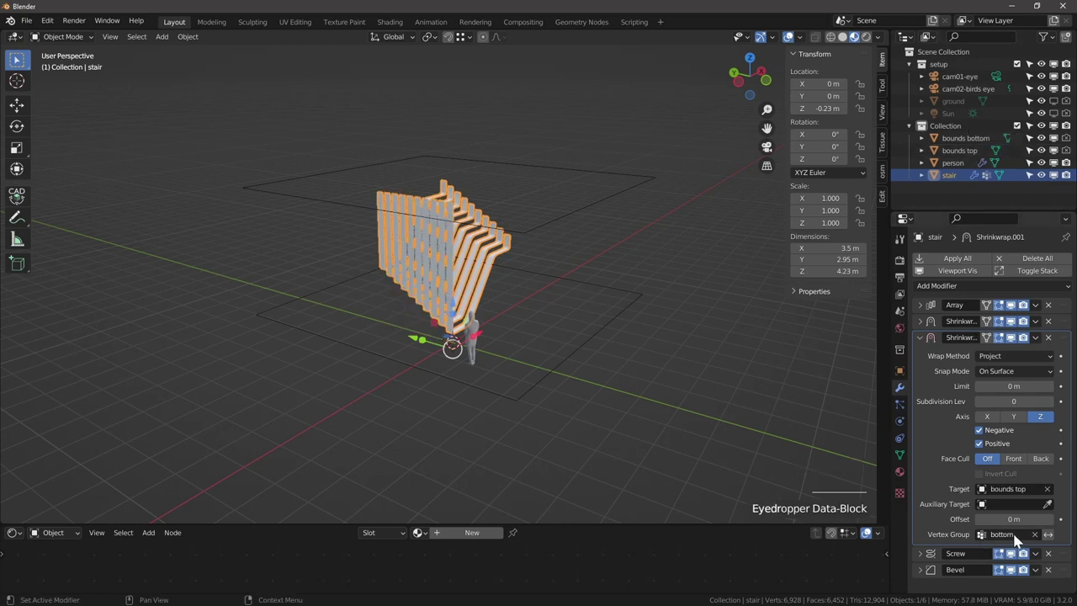
left_click(1037, 541)
double_click(471, 135)
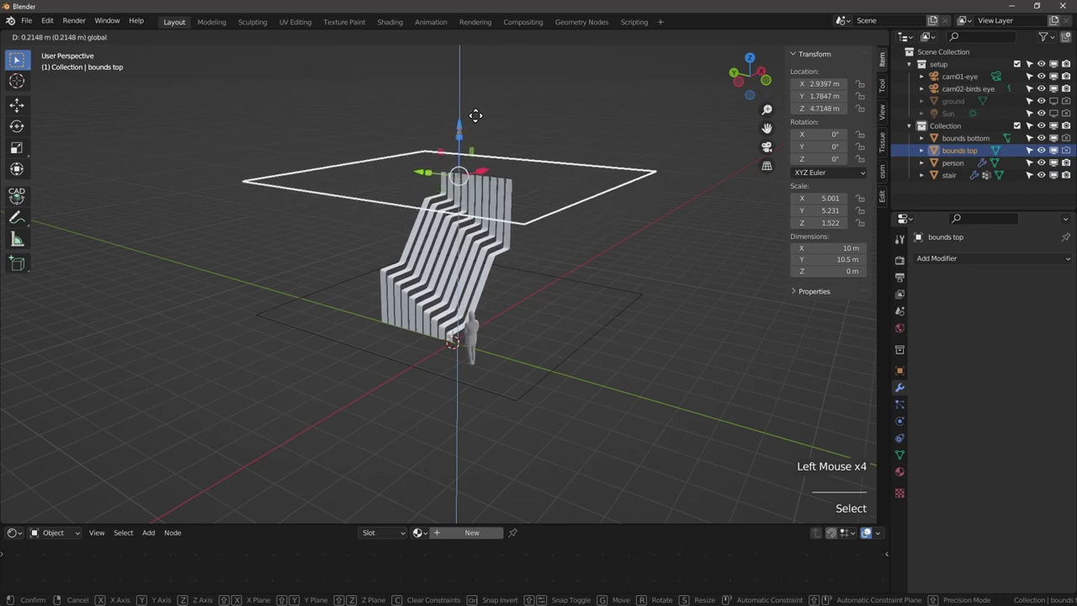
Duplicate the bounds top plane in place and rename the copy 'bounds 2nd flight'.
middle_click(524, 267)
scroll("down", 3)
scroll("up", 3)
scroll("down", 3)
left_click(562, 250)
left_click(473, 123)
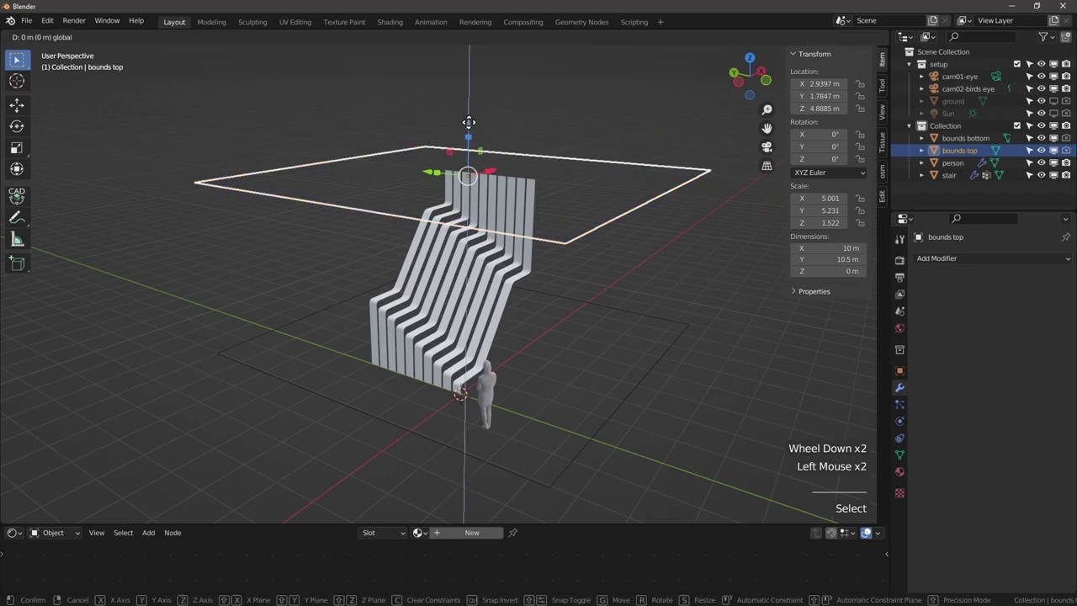
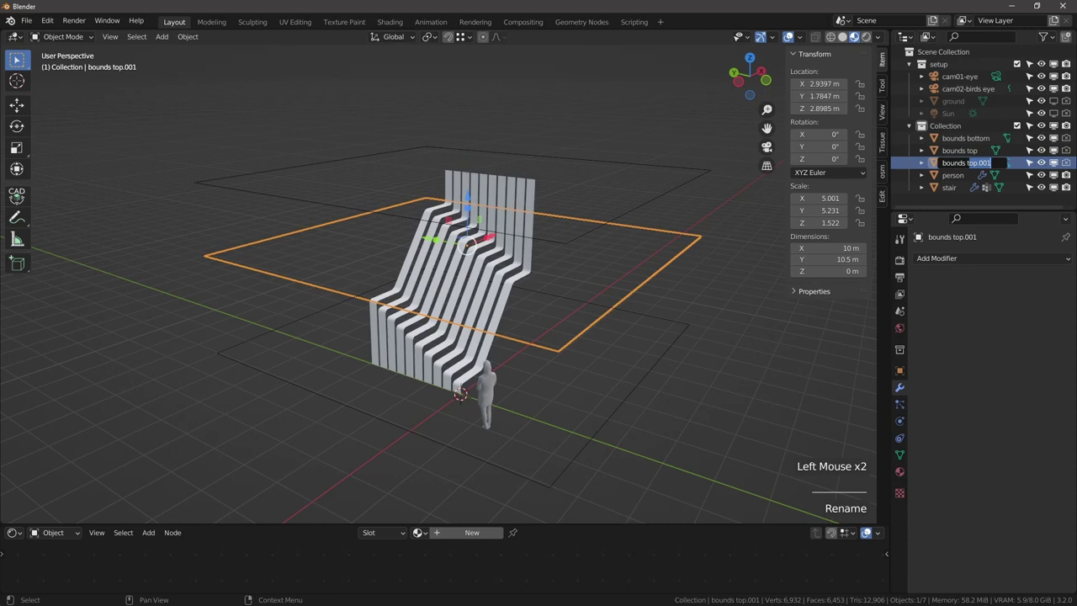
key("BackSpace")
From the side view, tilt bounds 2nd flight to -32° on X and raise it to about 2.69 m.
left_click(747, 84)
scroll("up", 3)
middle_click(463, 270)
key("r")
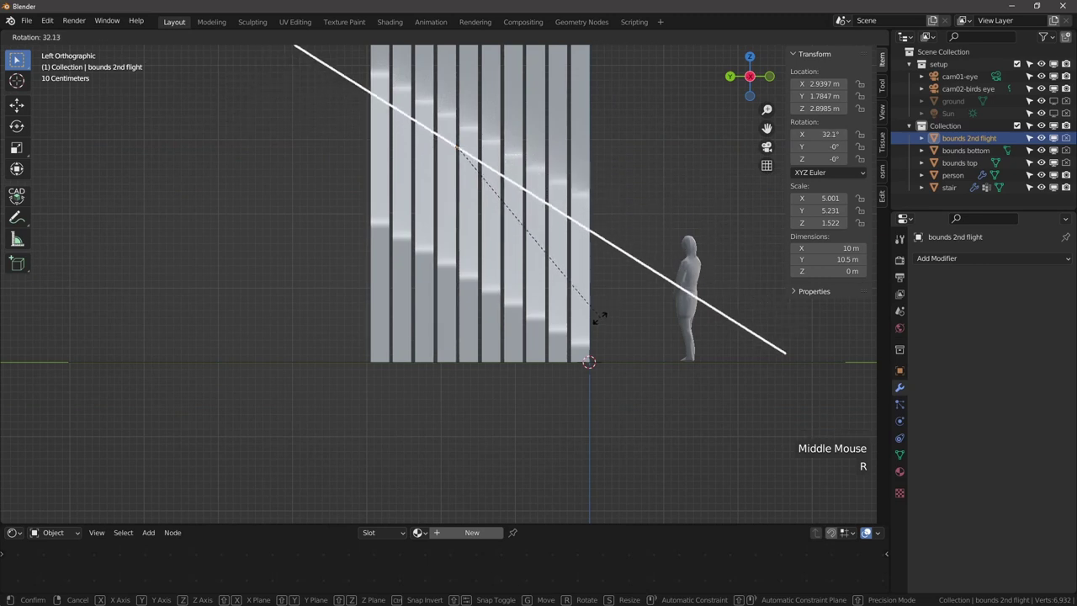
key("g")
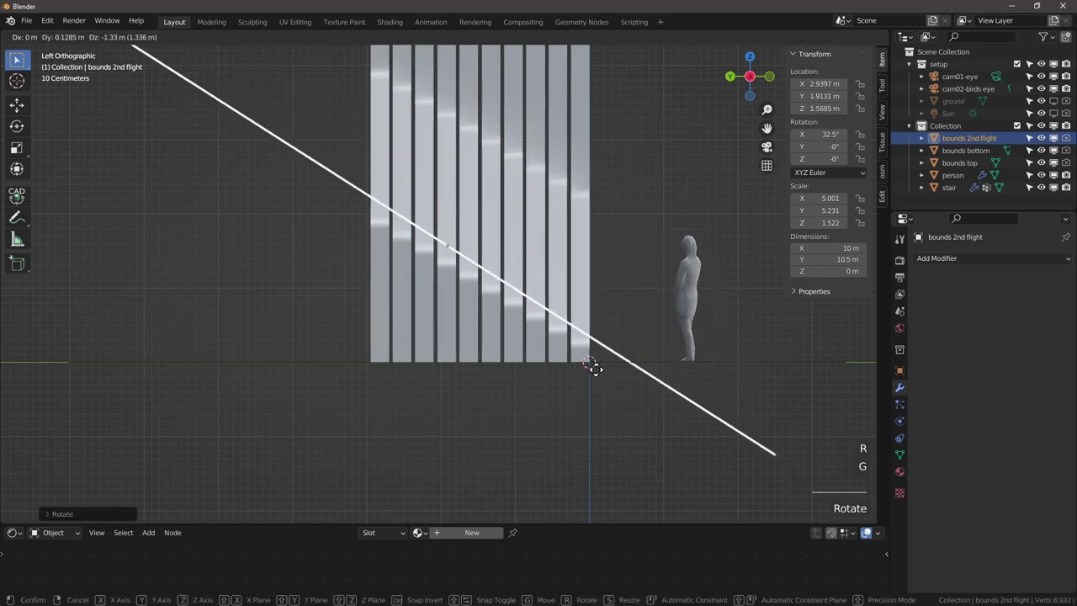
key("r")
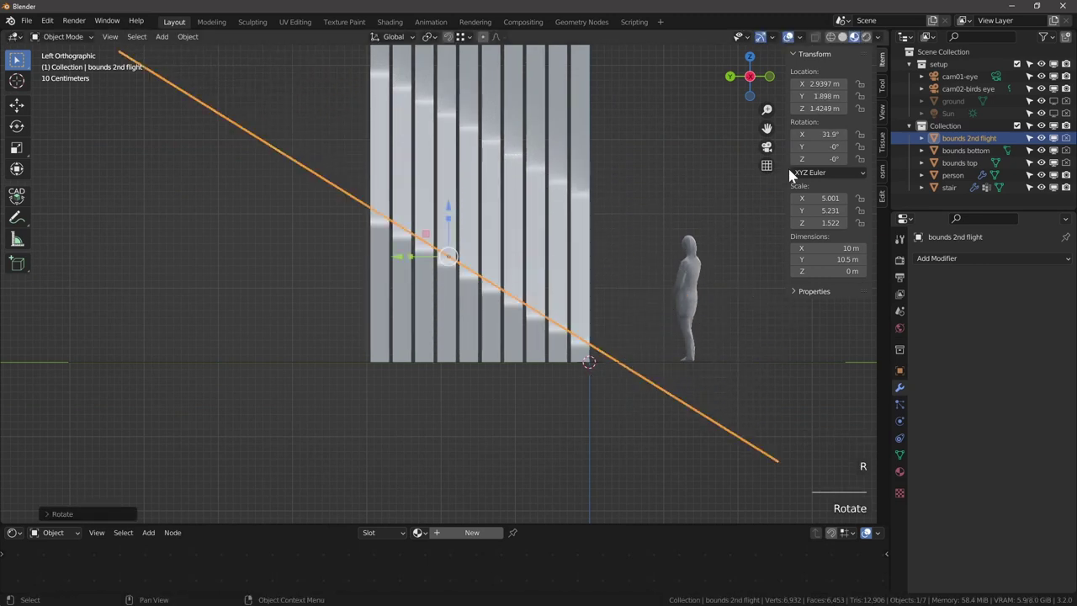
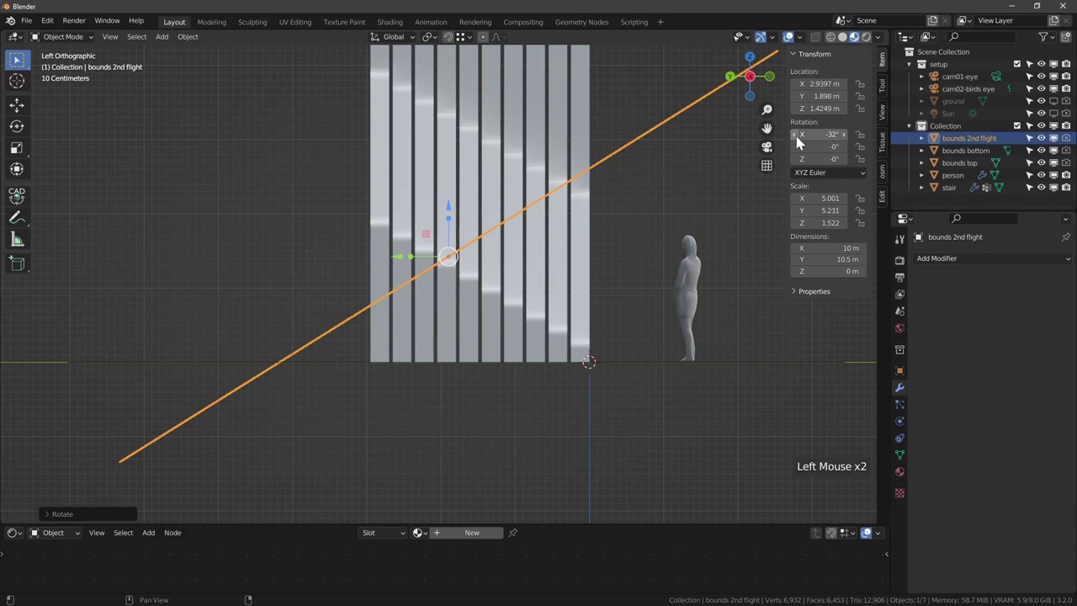
middle_click(495, 260)
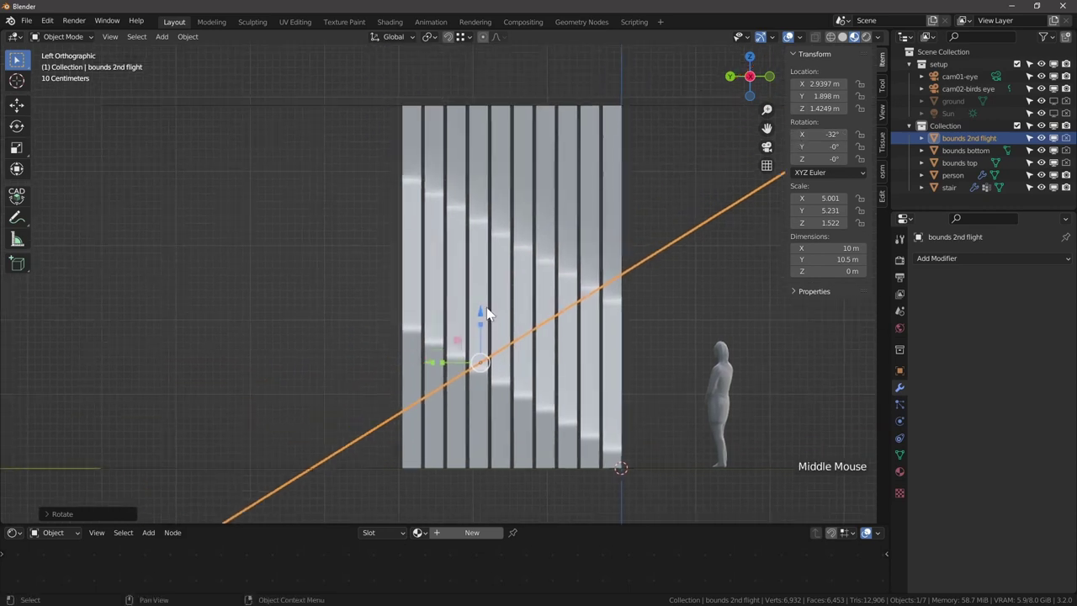
left_click(491, 311)
Duplicate the stair's Shrinkwrap modifier to get a third Shrinkwrap in the stack.
scroll("down", 3)
middle_click(574, 280)
scroll("down", 3)
left_click(555, 242)
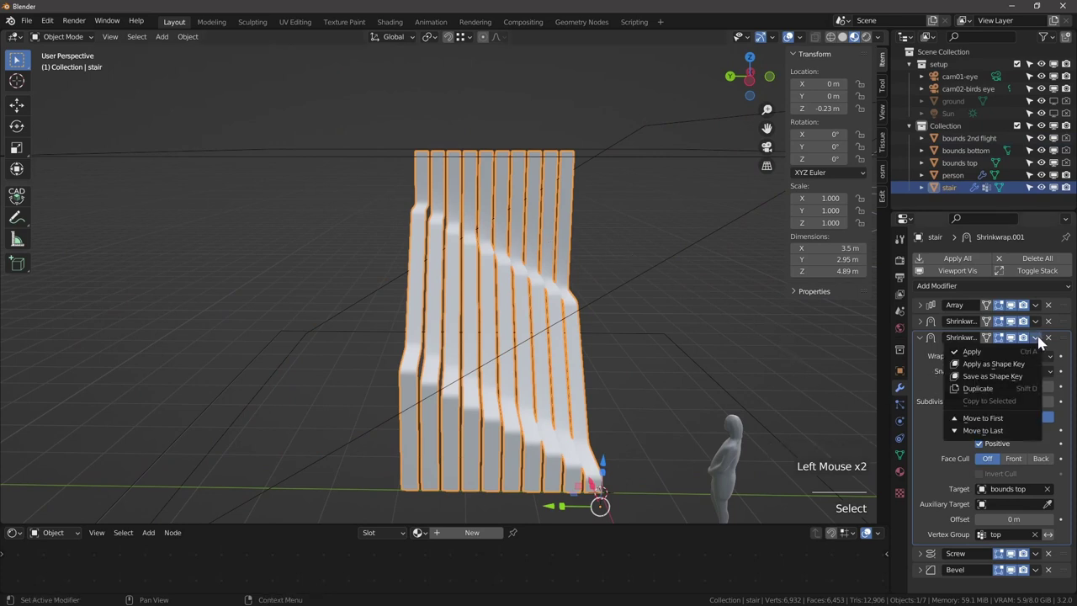
left_click(1042, 346)
left_click(923, 346)
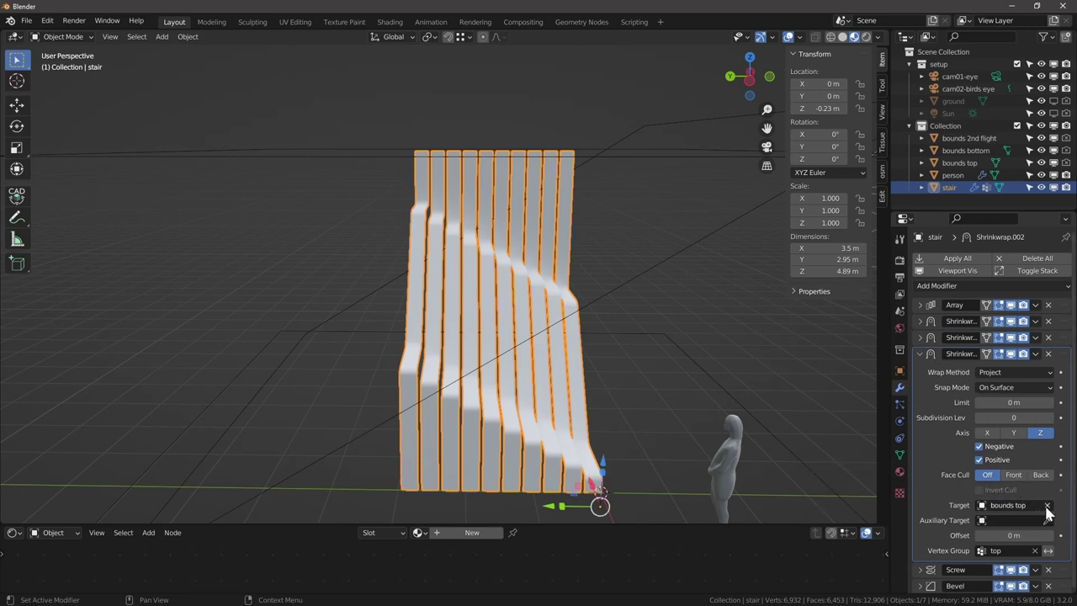
Retarget the copied Shrinkwrap to bounds 2nd flight so the upper slats bend into a slope, then collapse it.
left_click(1052, 511)
left_click(1052, 510)
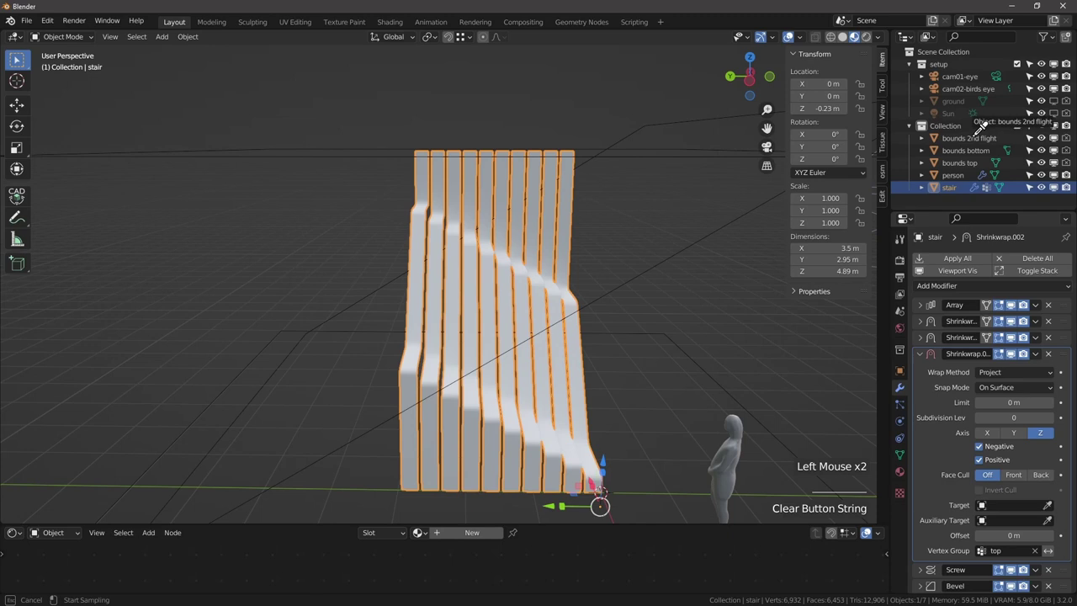
middle_click(613, 319)
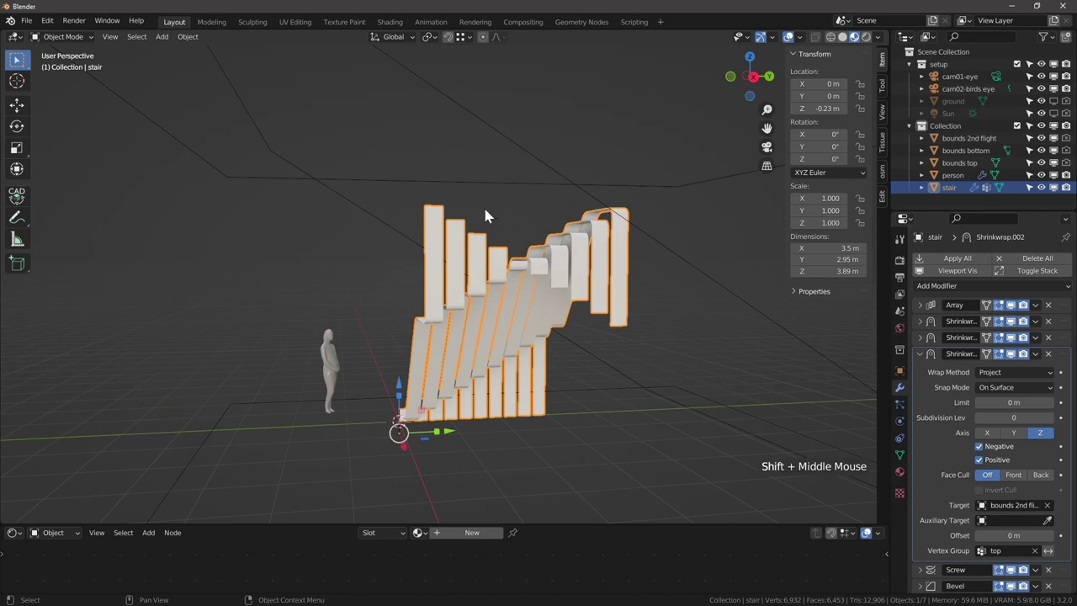
middle_click(444, 268)
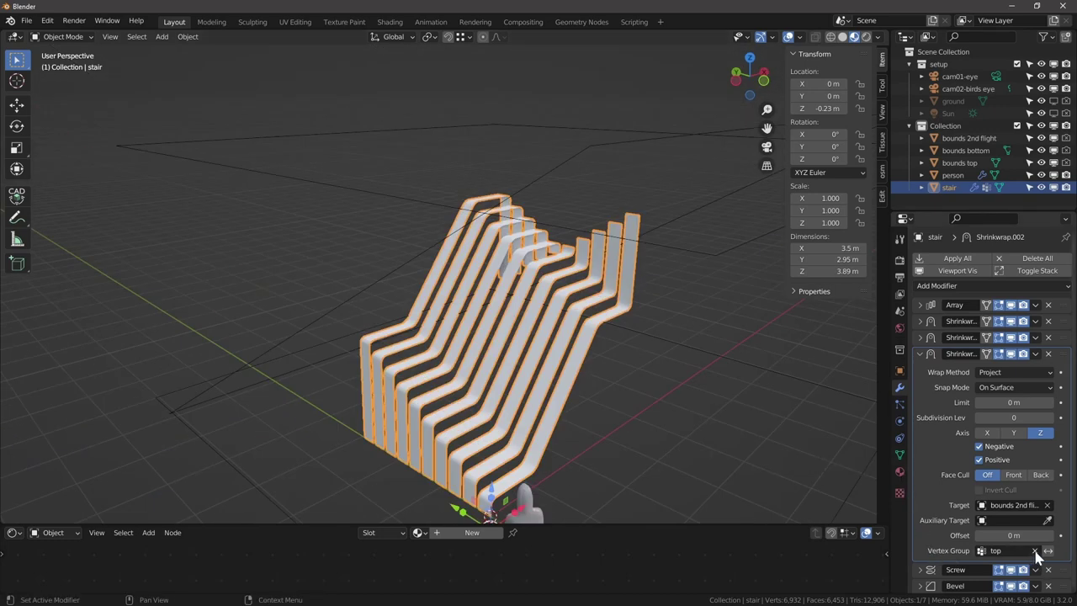
left_click(1039, 557)
left_click(1033, 556)
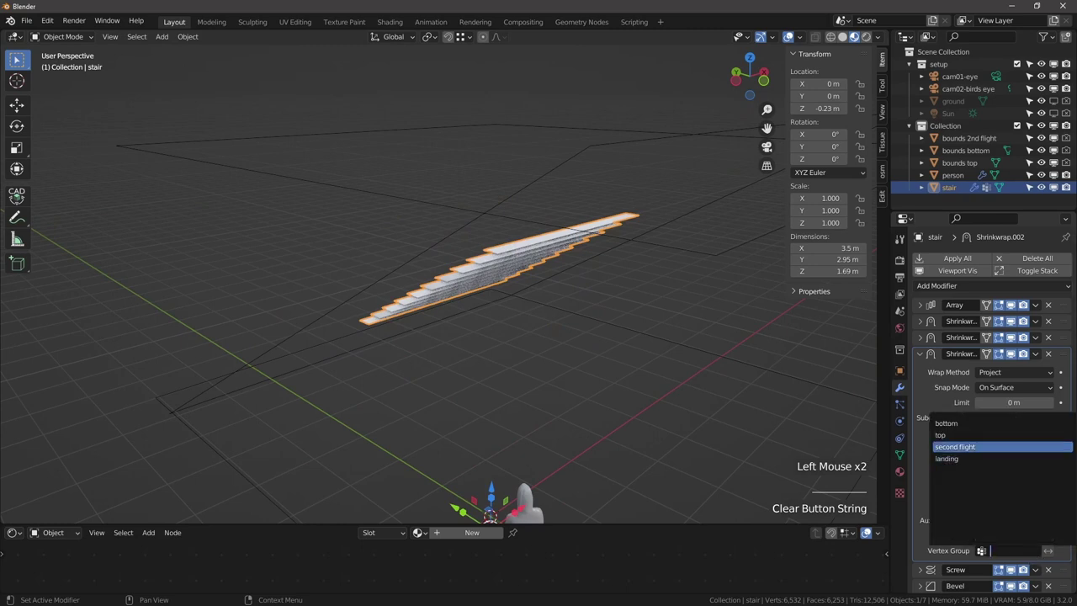
middle_click(460, 304)
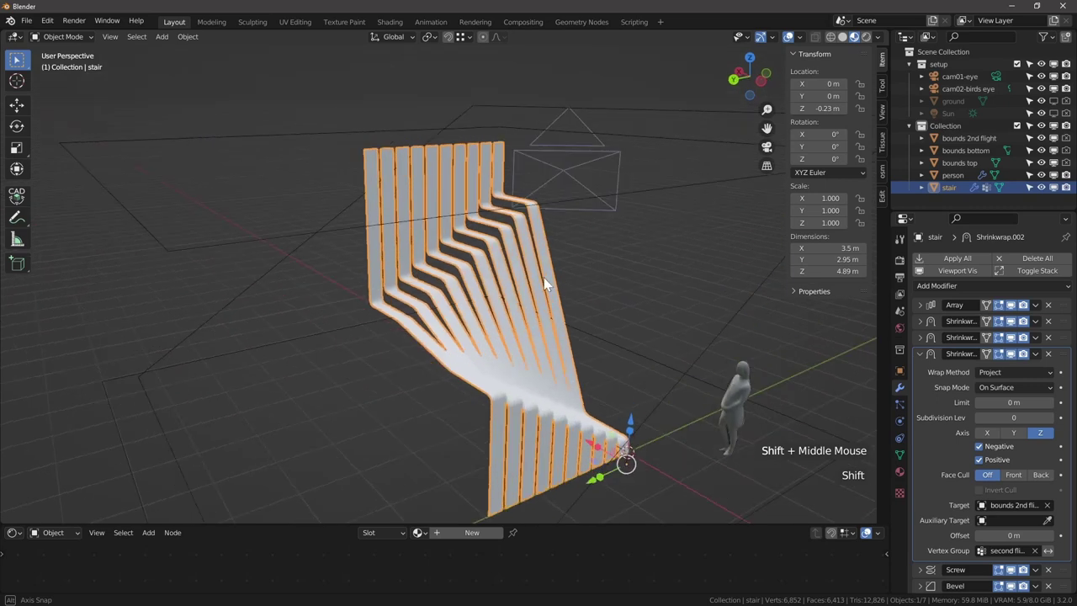
scroll("down", 3)
left_click(924, 358)
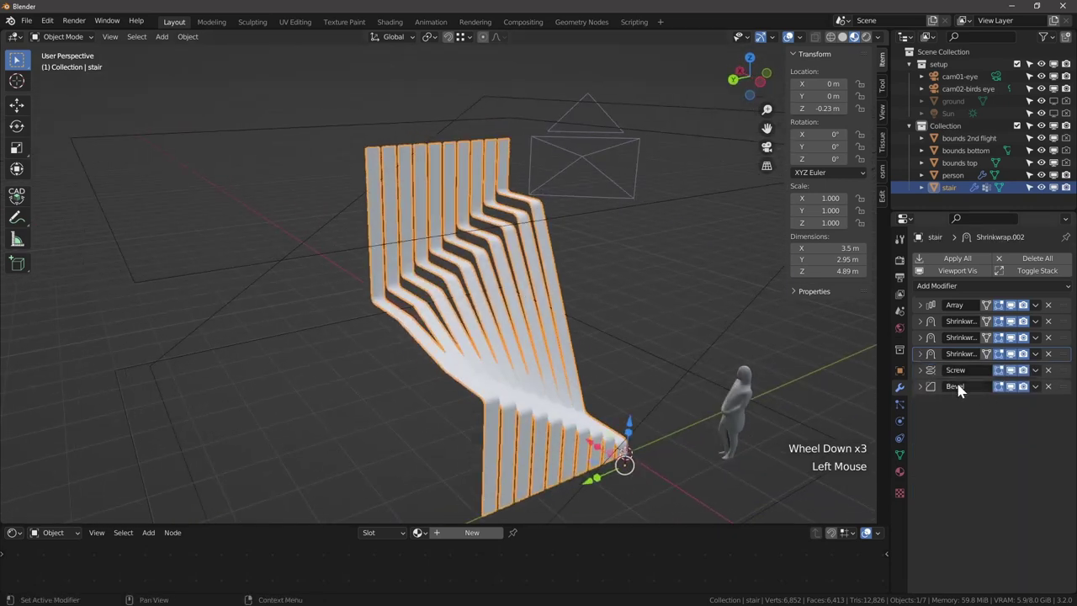
scroll("up", 3)
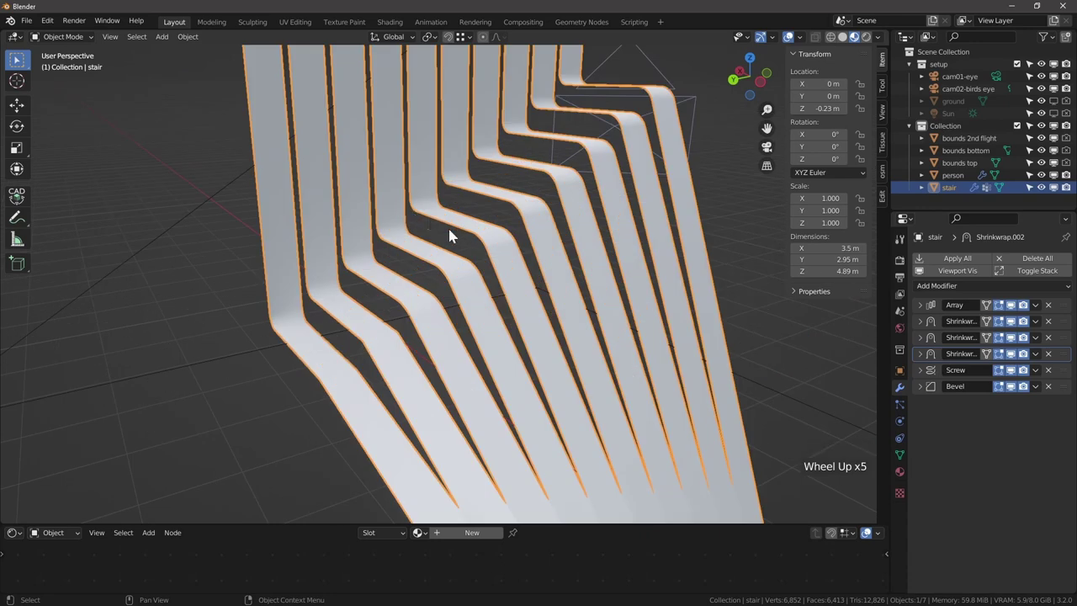
scroll("down", 3)
middle_click(535, 198)
scroll("up", 3)
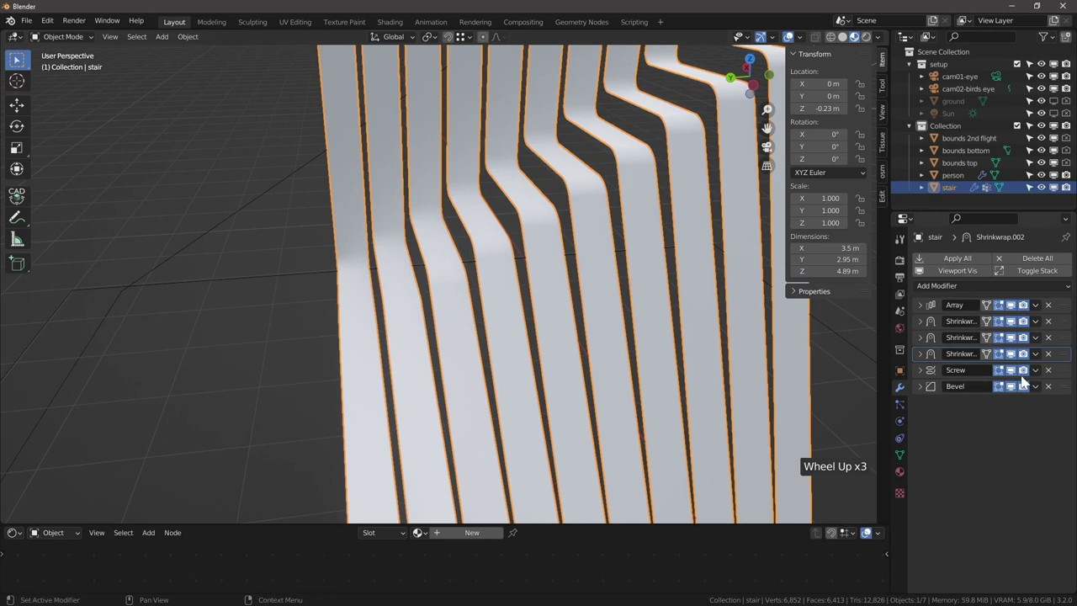
left_click(1024, 376)
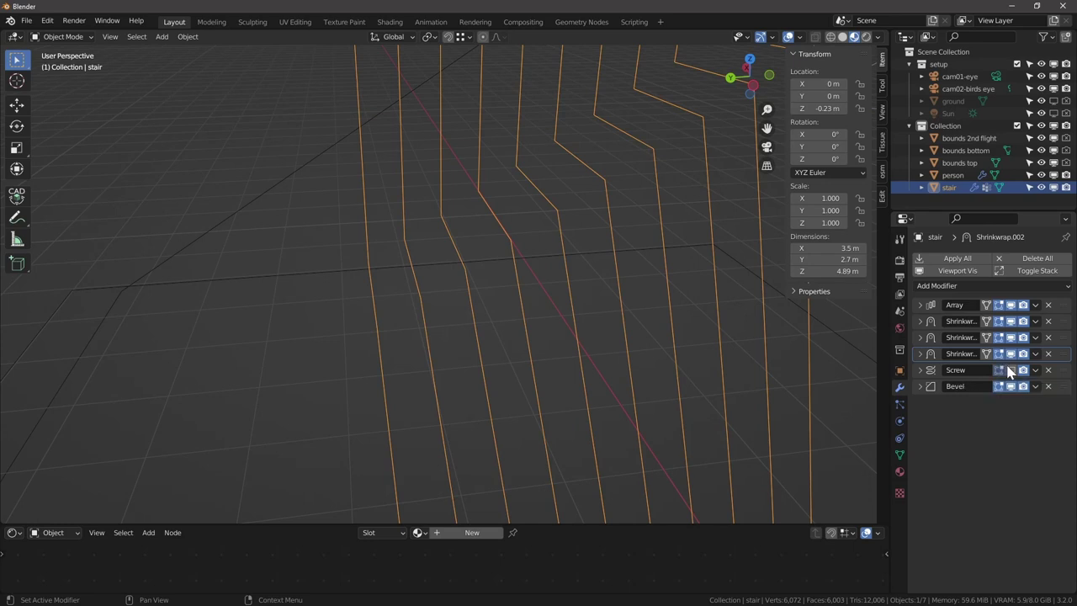
left_click(1026, 376)
left_click(1025, 376)
left_click(1019, 376)
scroll("down", 3)
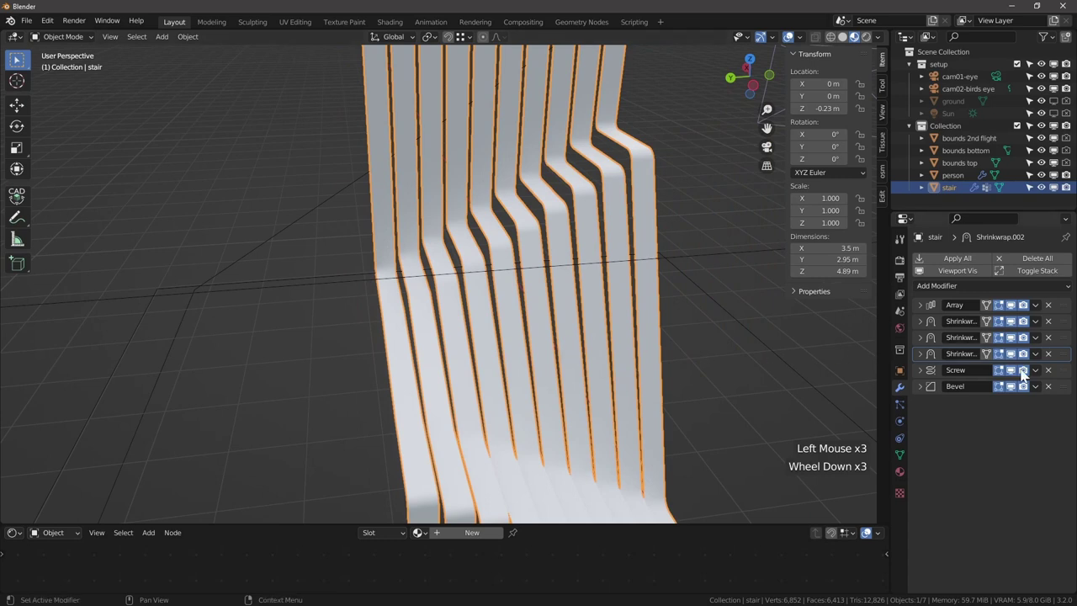
left_click(1013, 373)
key("Tab")
scroll("down", 3)
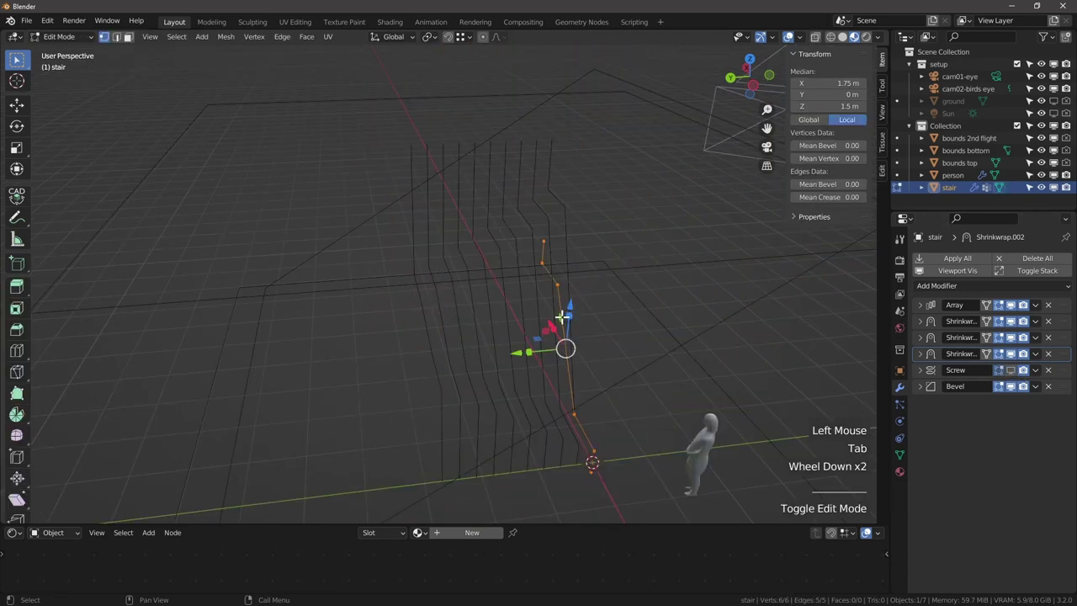
scroll("up", 3)
key("e")
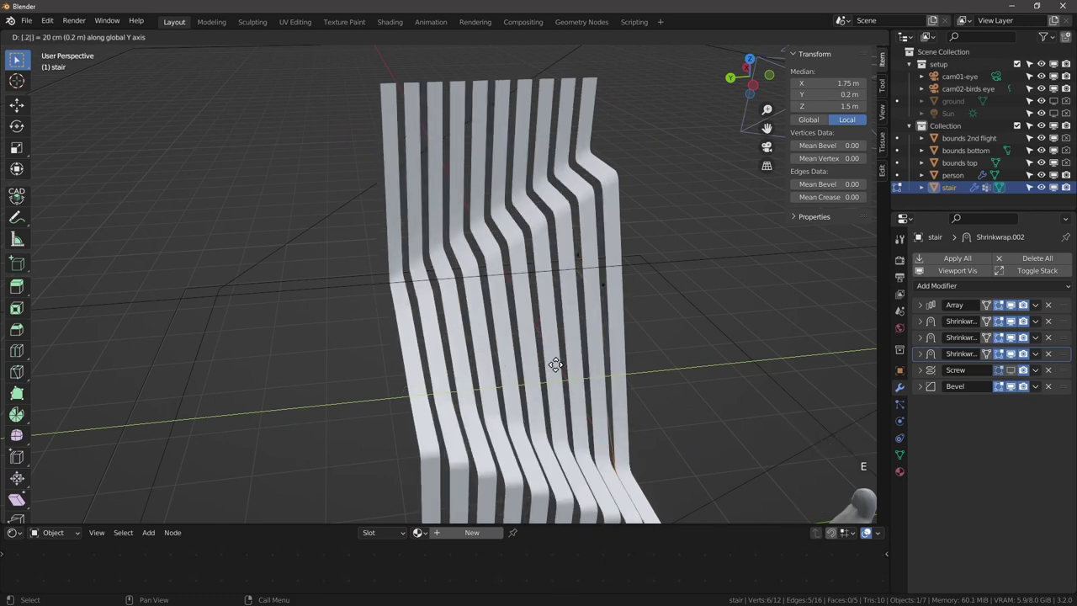
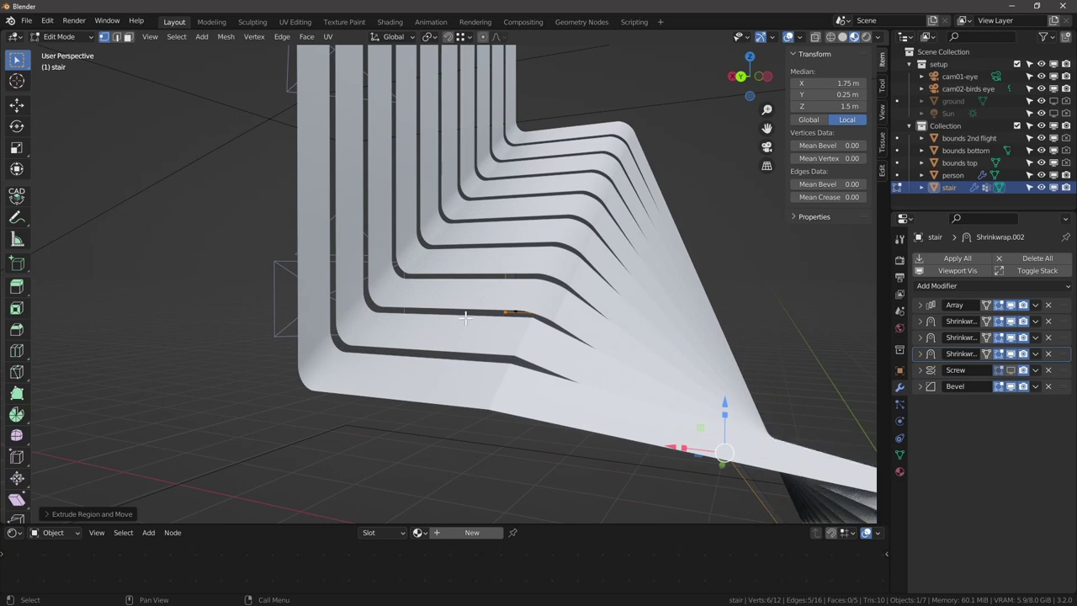
scroll("down", 3)
scroll("up", 3)
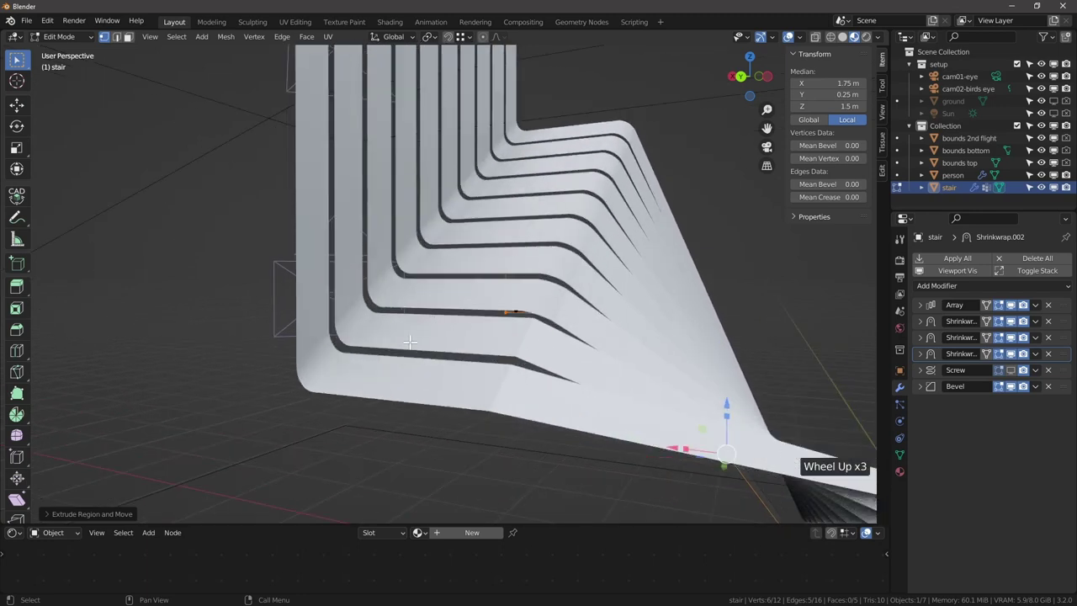
scroll("down", 3)
key("ctrl+z")
scroll("down", 3)
key("Tab")
left_click(445, 285)
middle_click(504, 296)
scroll("up", 3)
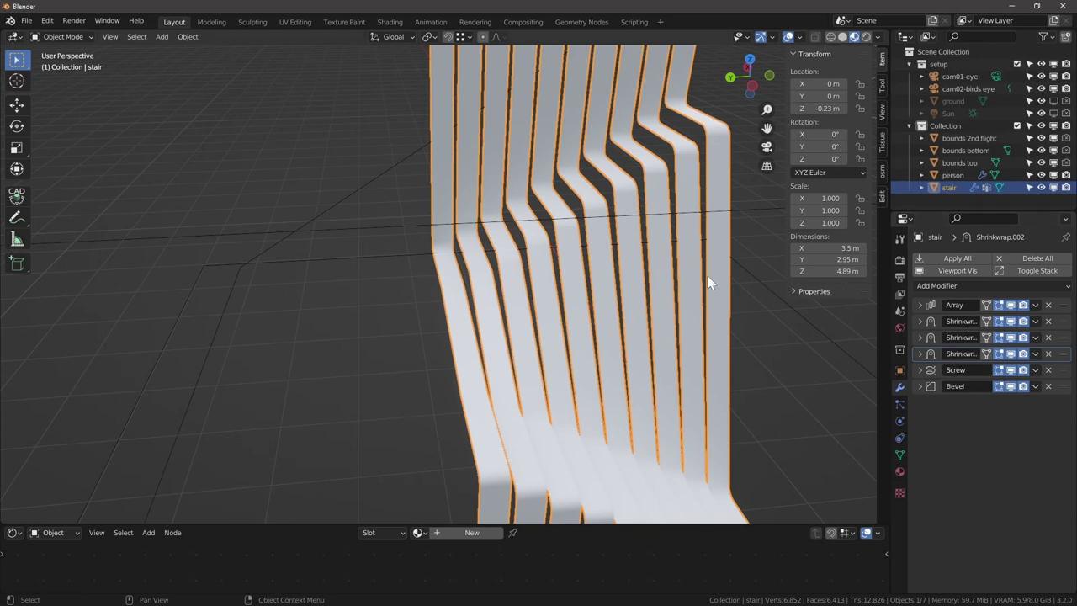
Raise the stair's Array count by one to add another ribbon.
scroll("down", 3)
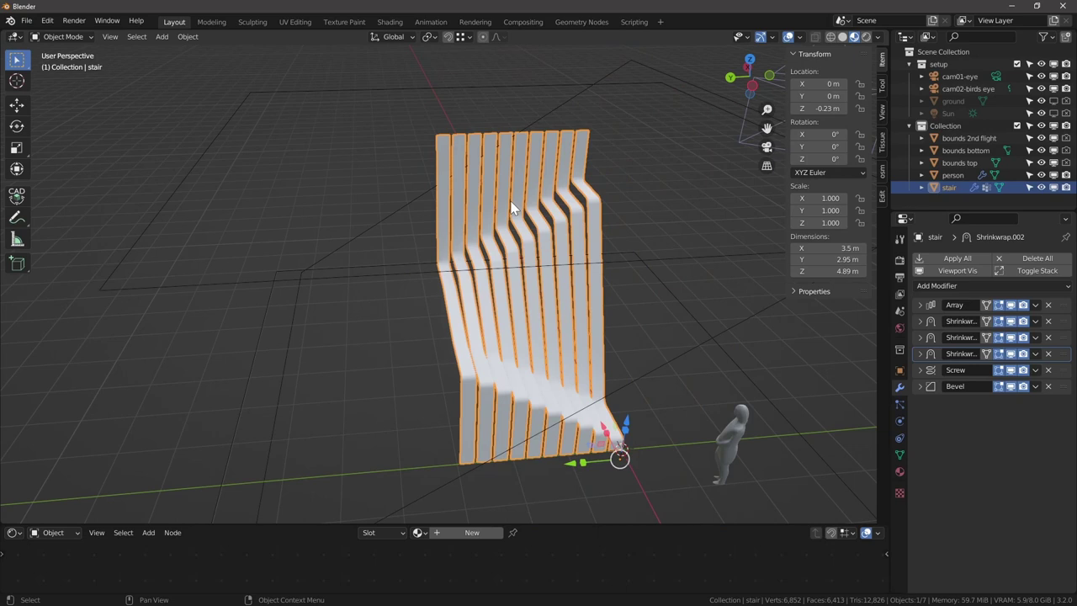
middle_click(404, 319)
scroll("down", 3)
scroll("down", 3)
left_click(923, 313)
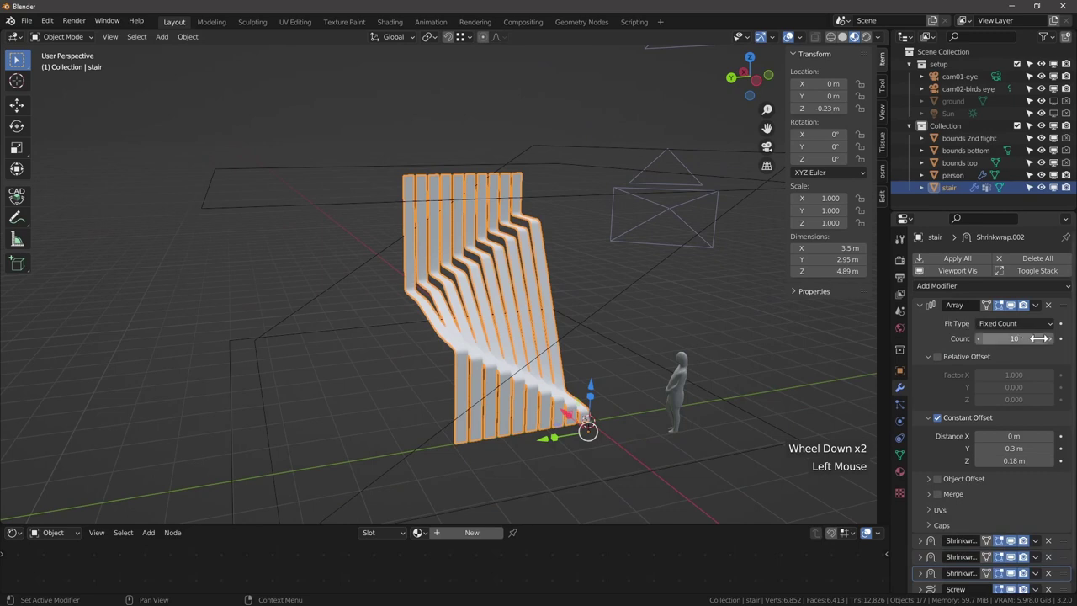
left_click(1056, 345)
scroll("up", 3)
middle_click(400, 347)
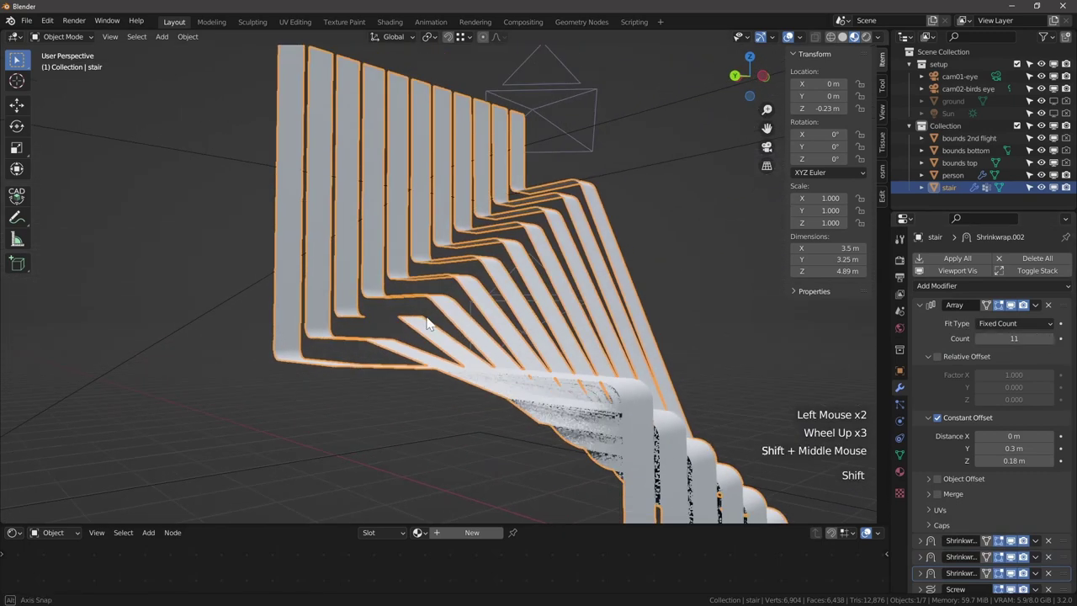
scroll("down", 3)
Nudge the bounds 2nd flight plane into place from the back view.
left_click(224, 296)
left_click(447, 228)
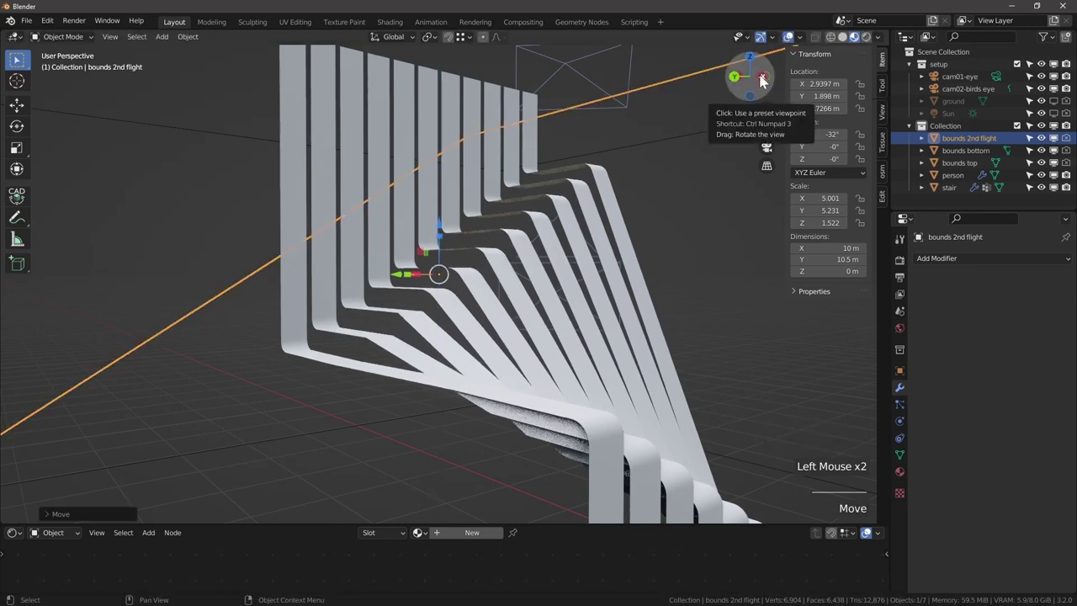
left_click(739, 83)
left_click(556, 341)
scroll("down", 3)
scroll("down", 3)
left_click(434, 271)
scroll("up", 3)
left_click(439, 217)
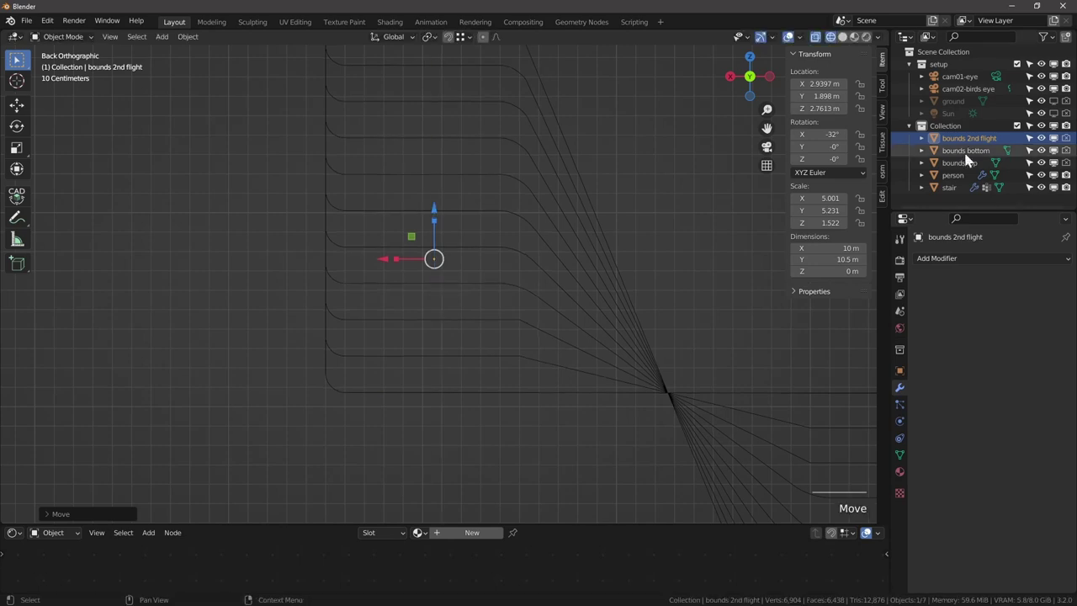
scroll("down", 3)
middle_click(478, 338)
Deselect everything and orbit around the stair ribbons to inspect them.
key("alt+a")
left_click(426, 247)
middle_click(425, 247)
scroll("down", 3)
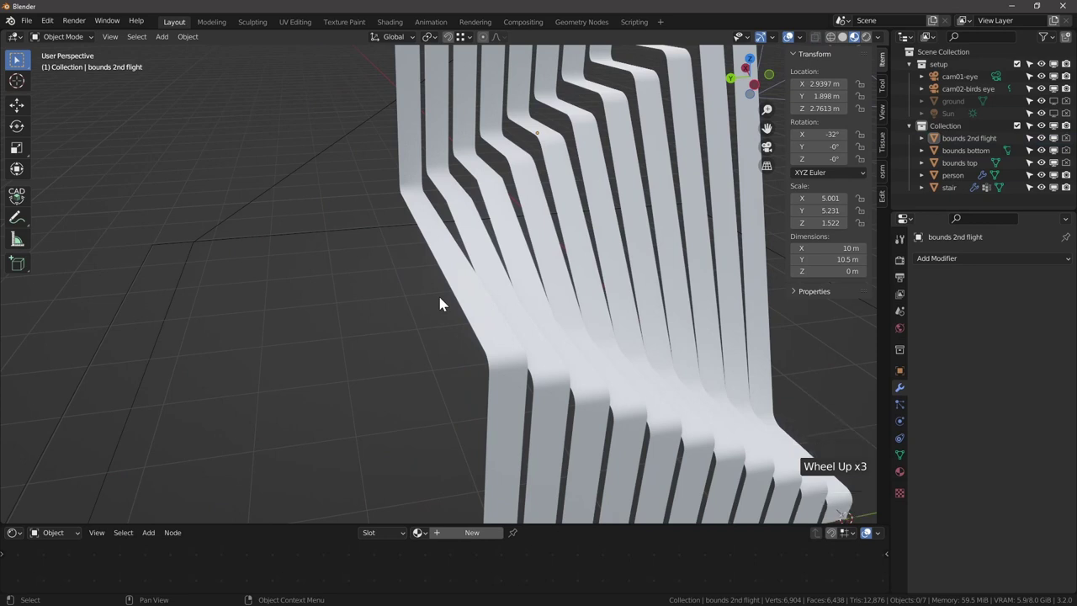
scroll("up", 3)
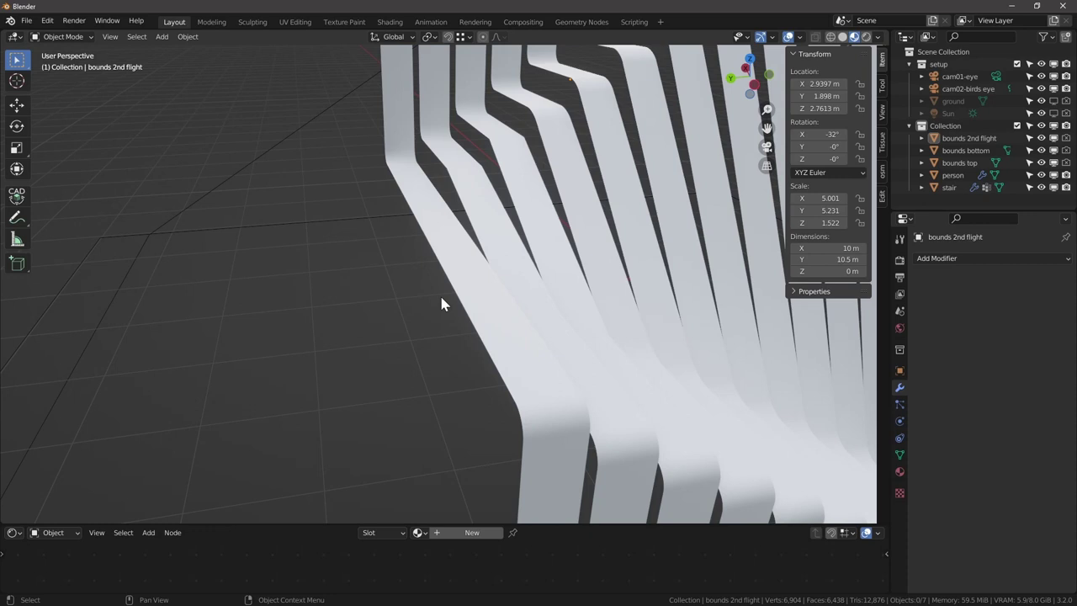
scroll("down", 3)
middle_click(458, 209)
scroll("up", 3)
Duplicate the bounds 2nd flight plane and rename the copy 'bounds landing'.
left_click(547, 252)
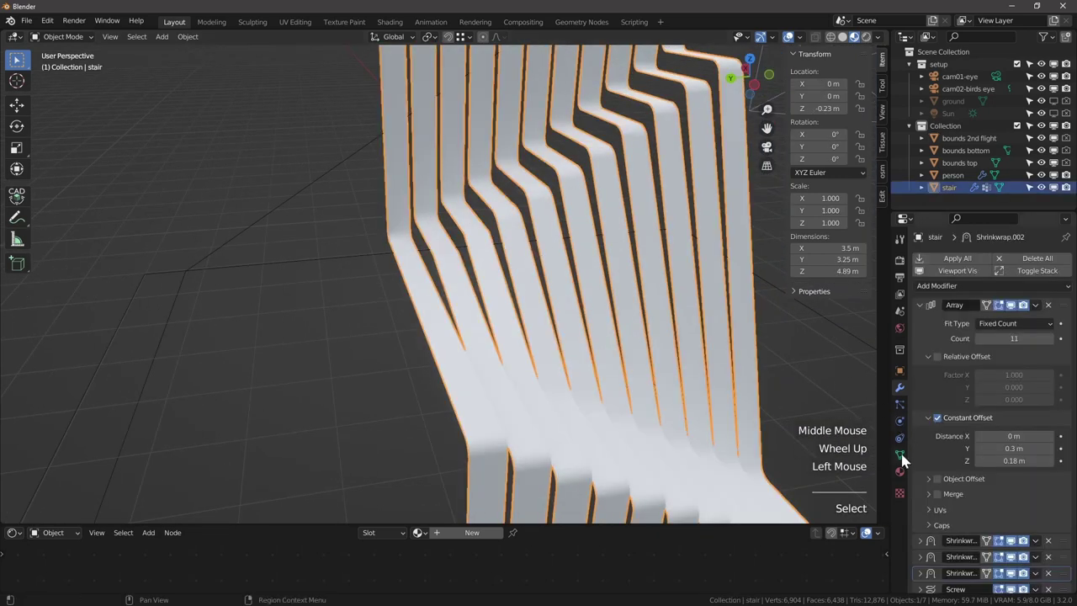
left_click(926, 314)
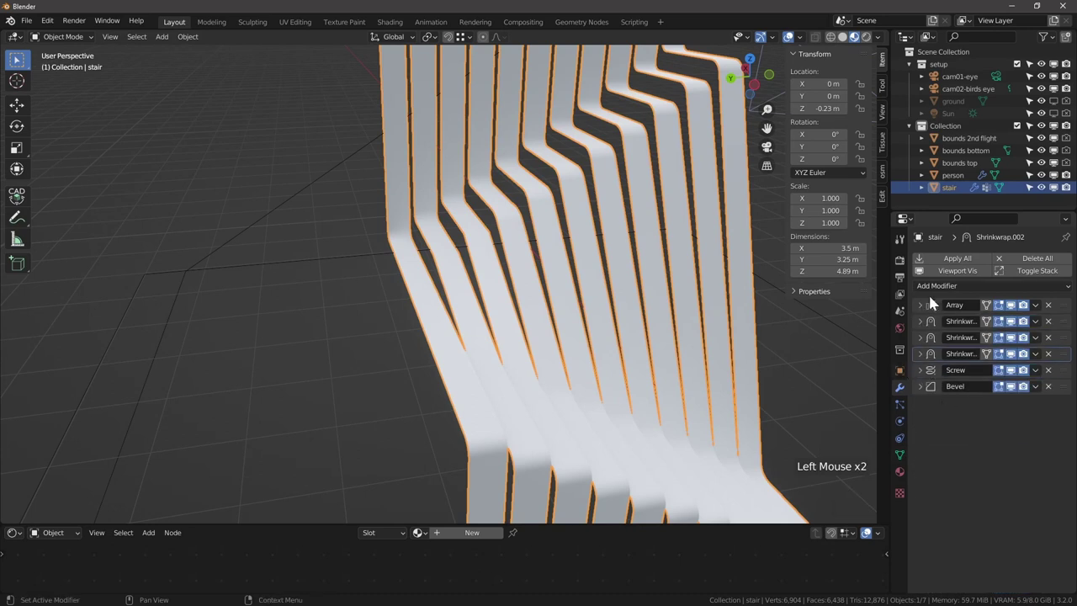
left_click(728, 445)
scroll("down", 3)
left_click(516, 179)
scroll("up", 3)
middle_click(407, 310)
key("shift+d")
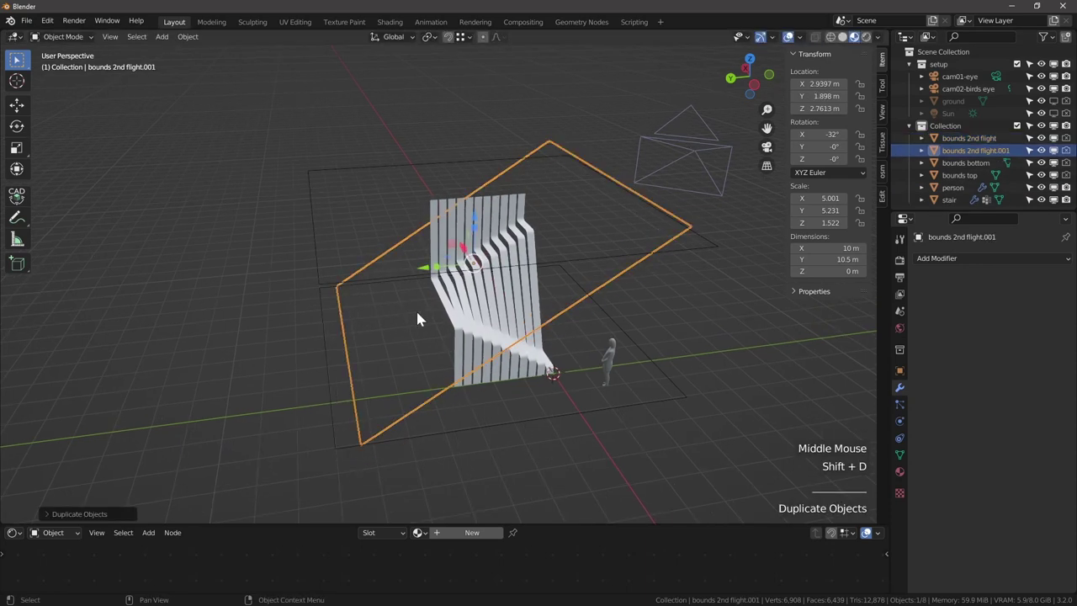
left_click(986, 158)
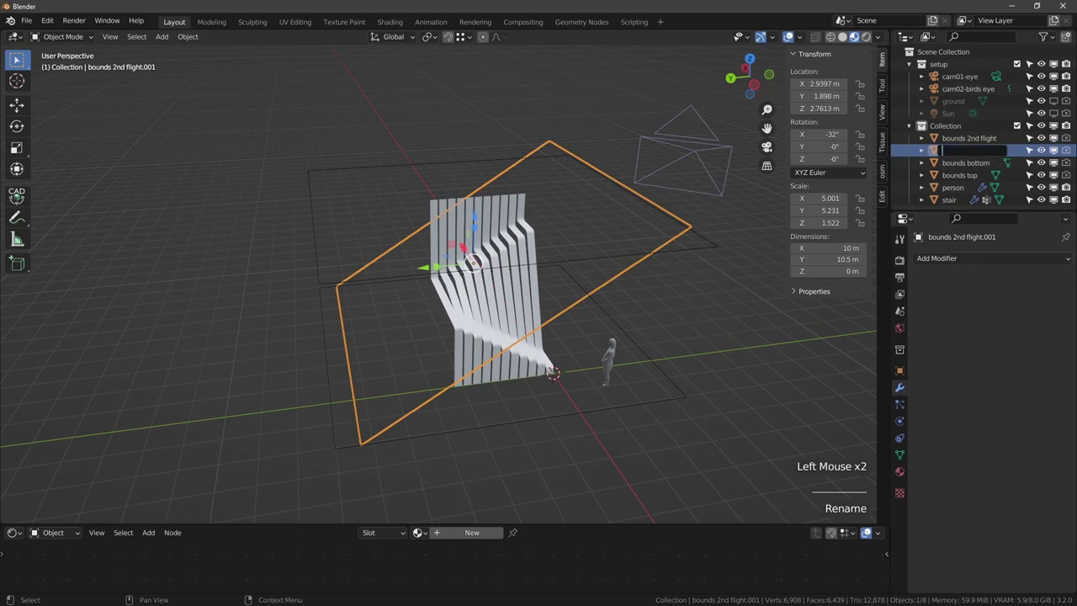
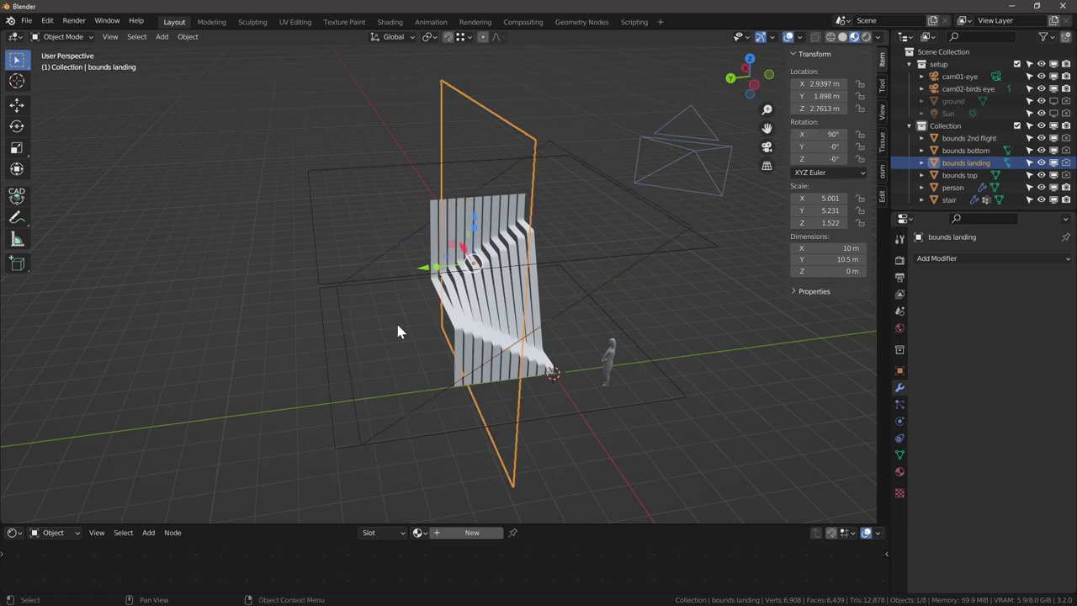
Stand bounds landing upright at 90° on X and shift it to about 3.21 m in Y.
left_click(757, 63)
scroll("up", 3)
left_click(527, 184)
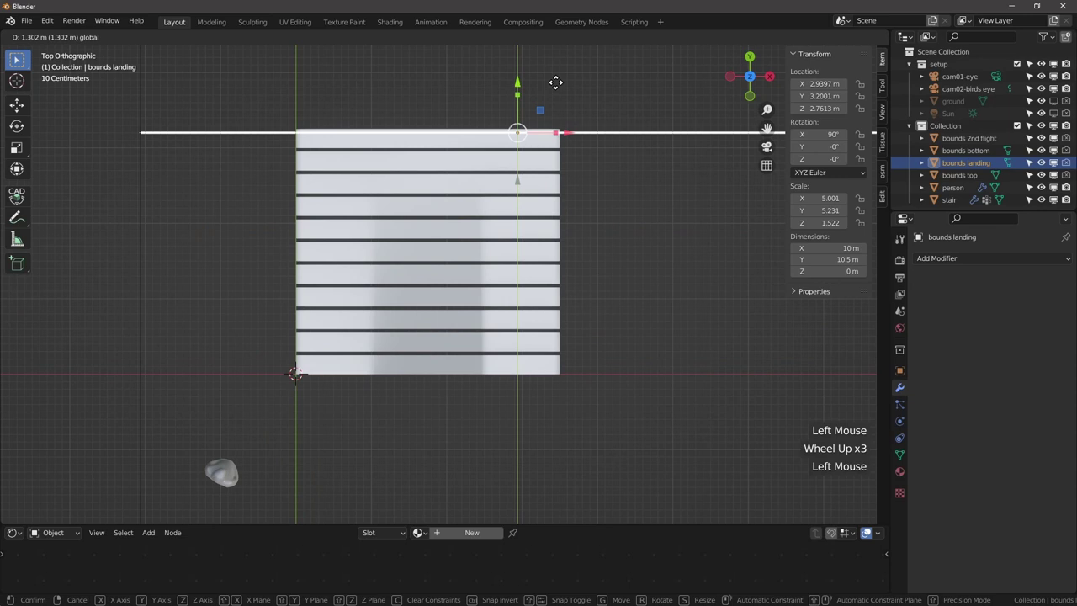
middle_click(500, 193)
scroll("down", 3)
left_click(451, 173)
Set bounds landing as the Vertex Weight Proximity target (1 m / 0.1 m) and view the weights in Weight Paint.
left_click(1002, 433)
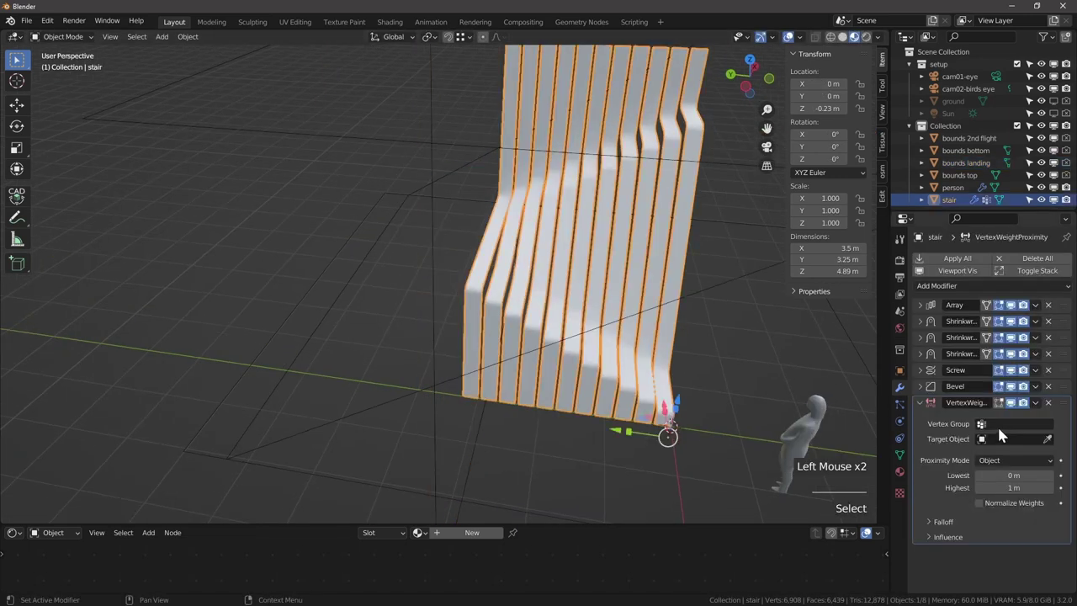
left_click(1004, 430)
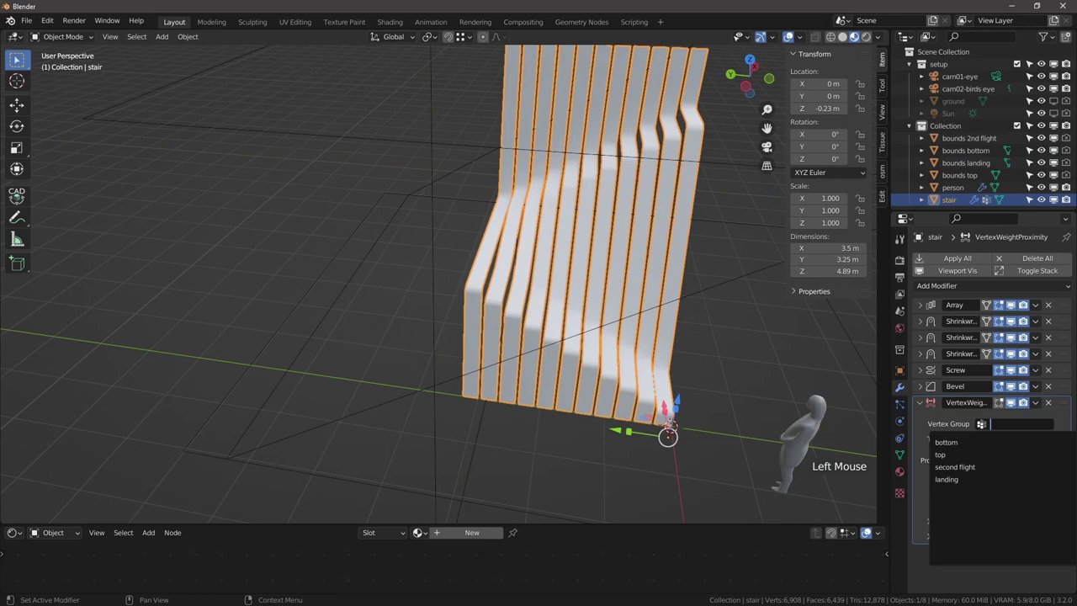
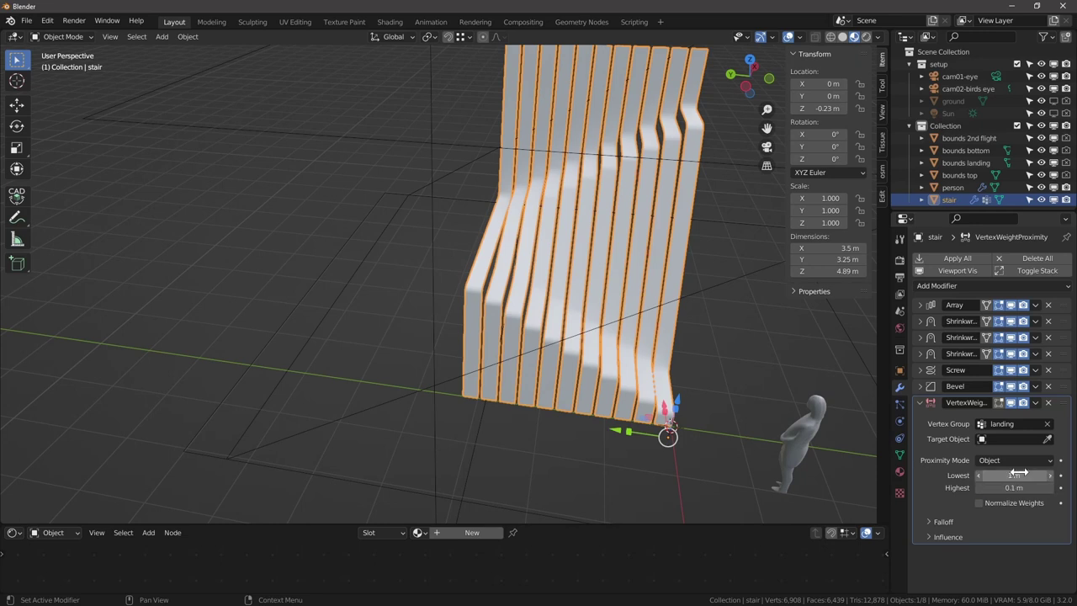
left_click(1048, 442)
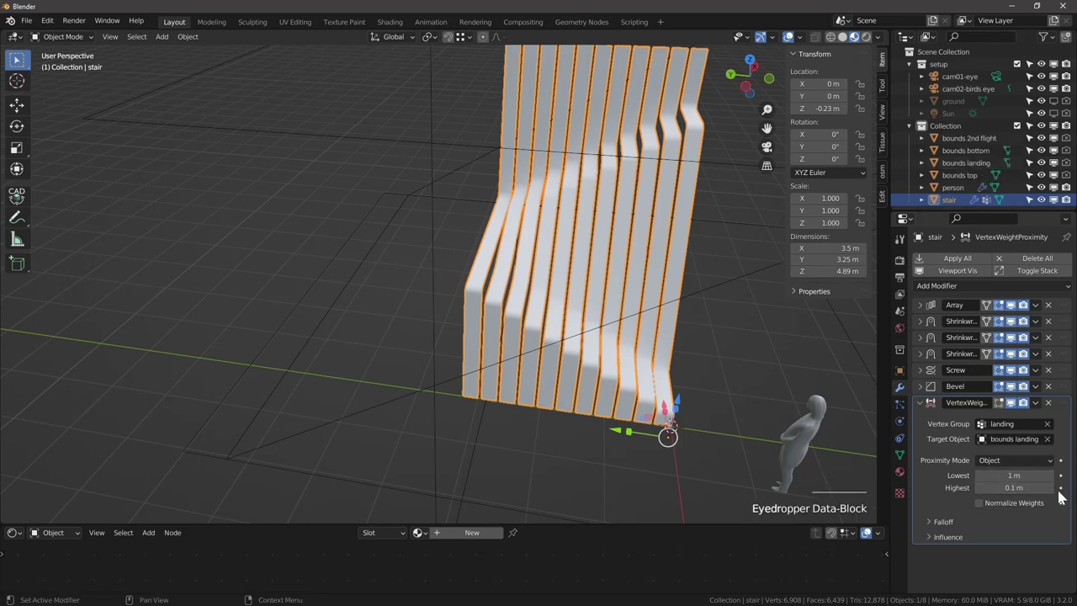
left_click(64, 62)
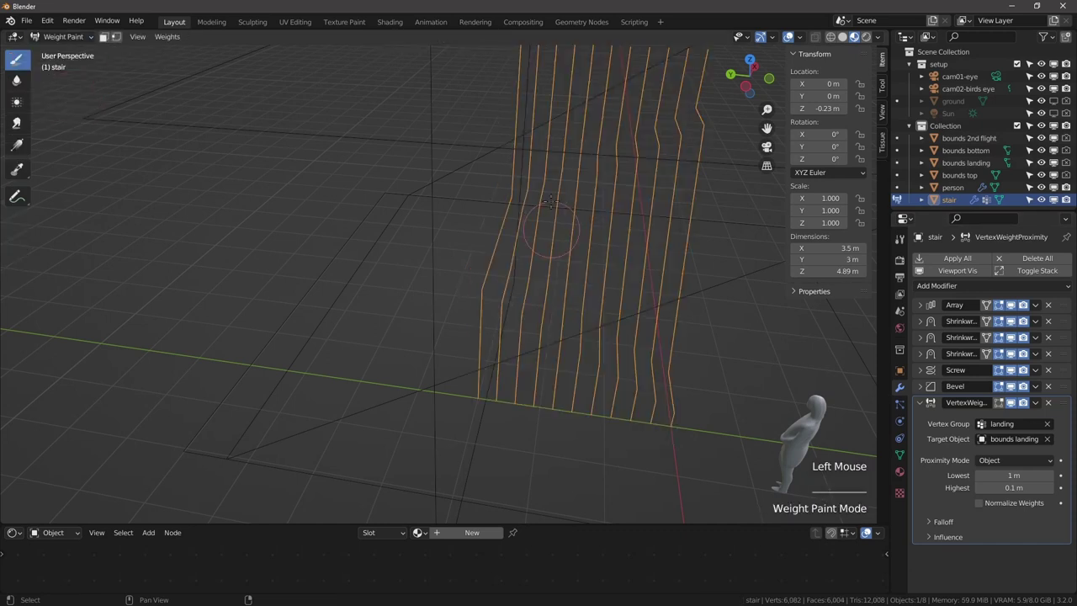
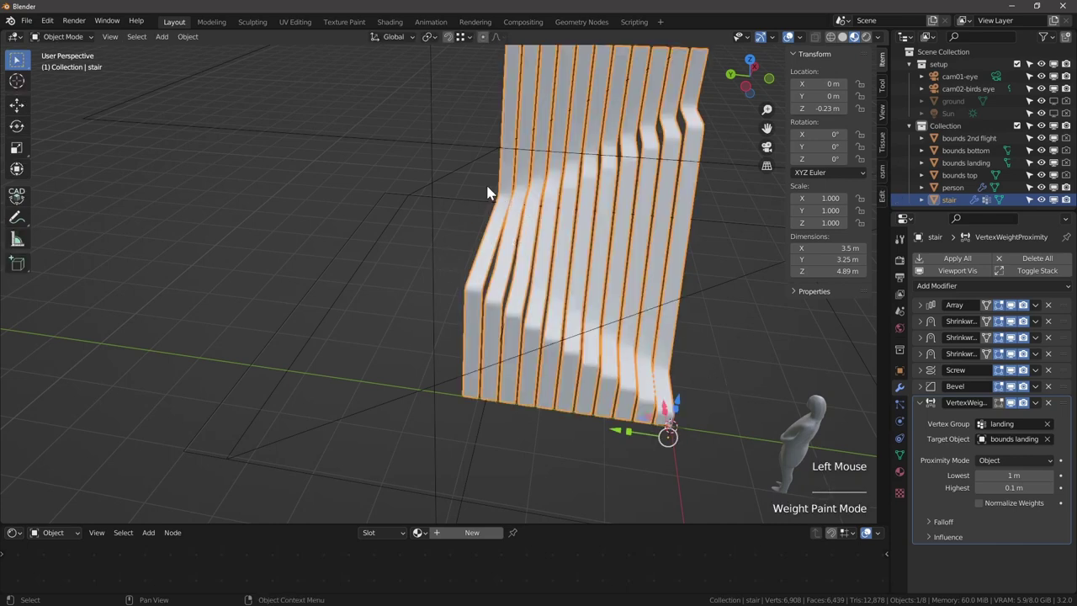
Place the 3D cursor on the stair's edge and add an Empty there.
scroll("up", 3)
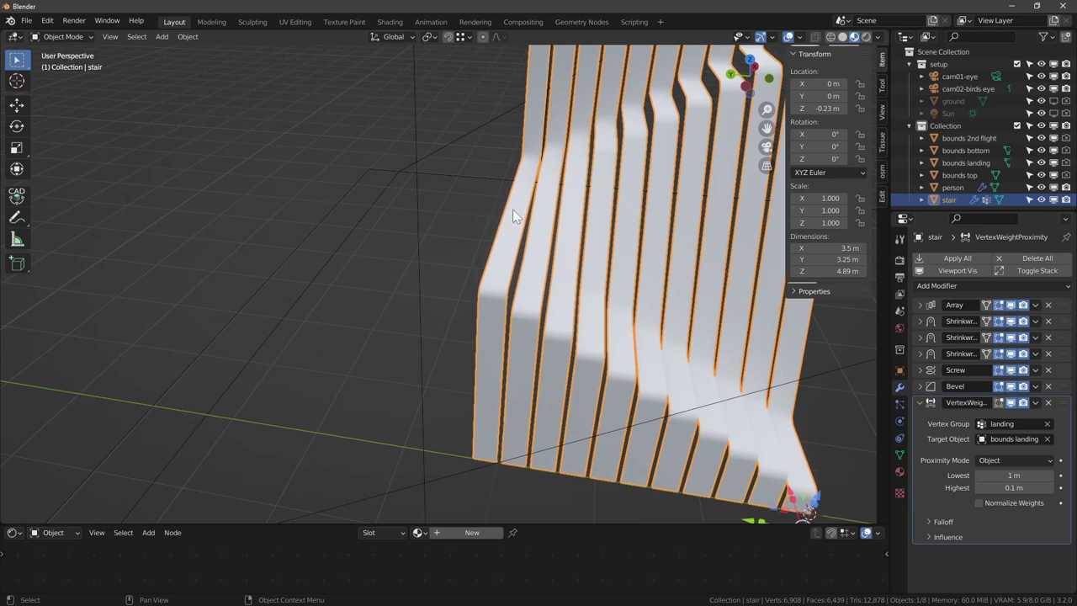
right_click(516, 211)
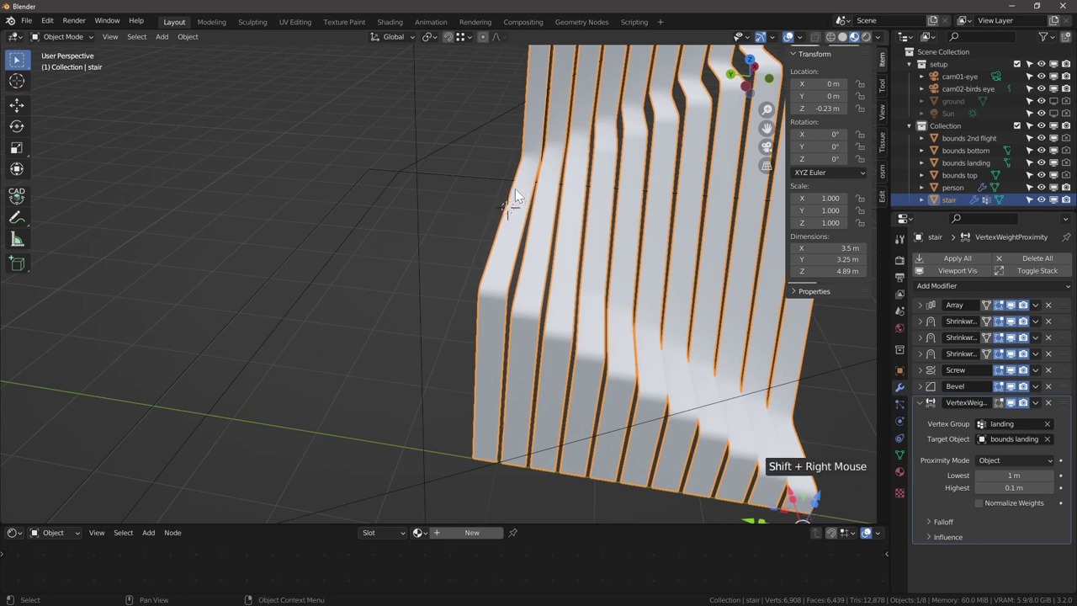
key("shift+a")
Add a Hook modifier to the stair driven by the Empty with vertex group 'landing'.
left_click(507, 277)
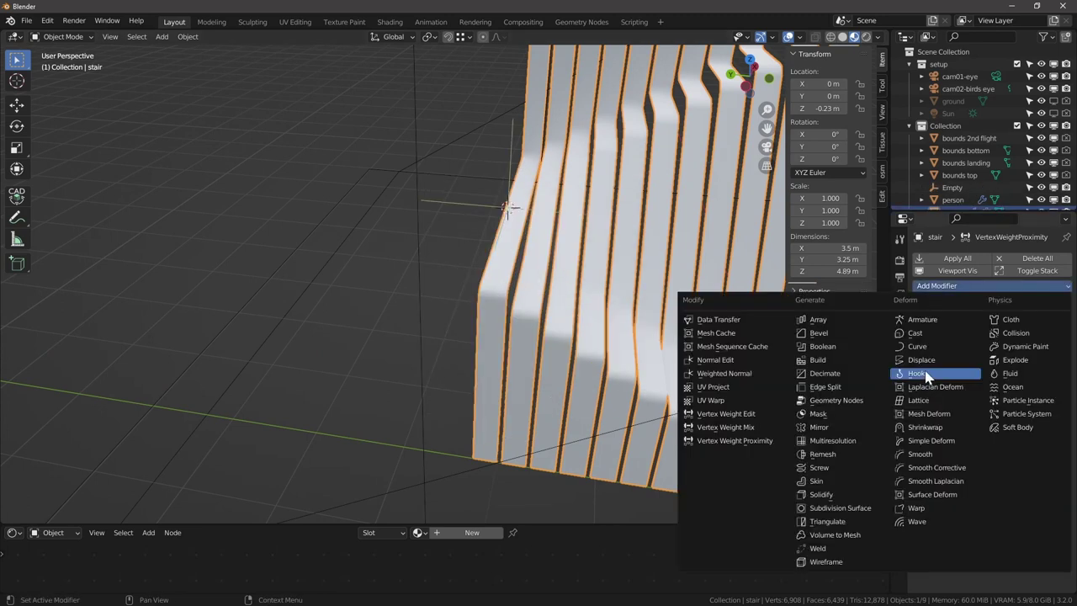
left_click(933, 374)
scroll("down", 3)
left_click(1005, 542)
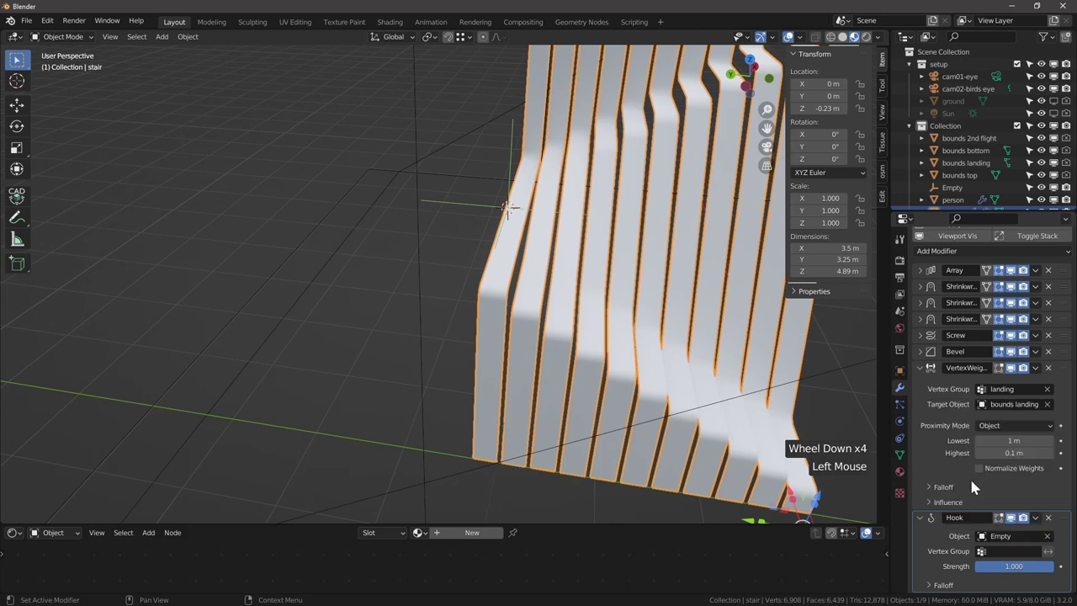
left_click(996, 548)
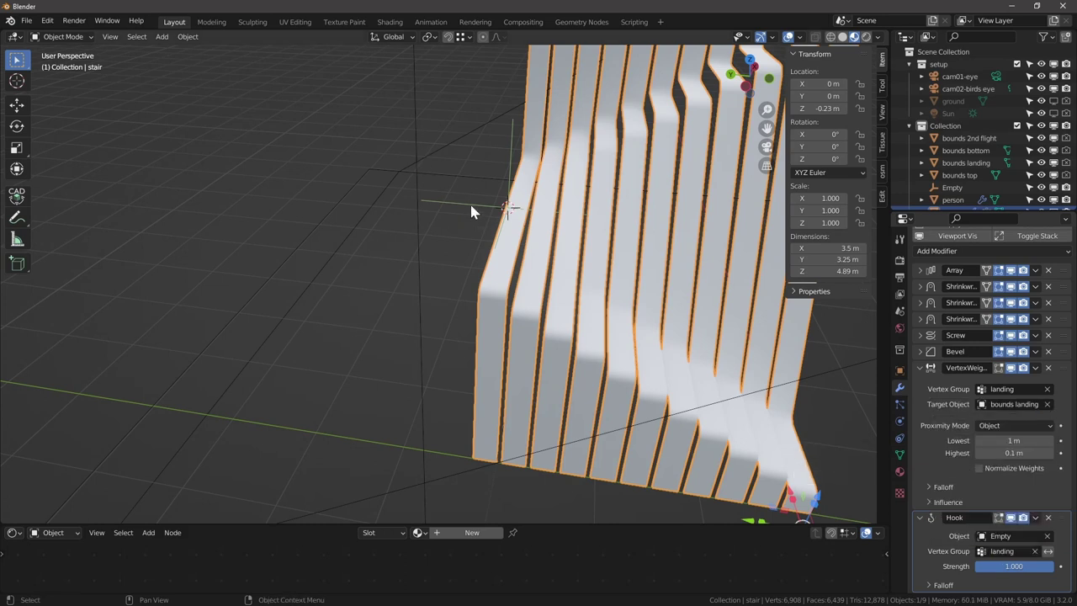
Shift the Empty along Y to pull the landing ribbons.
left_click(474, 211)
left_click(462, 209)
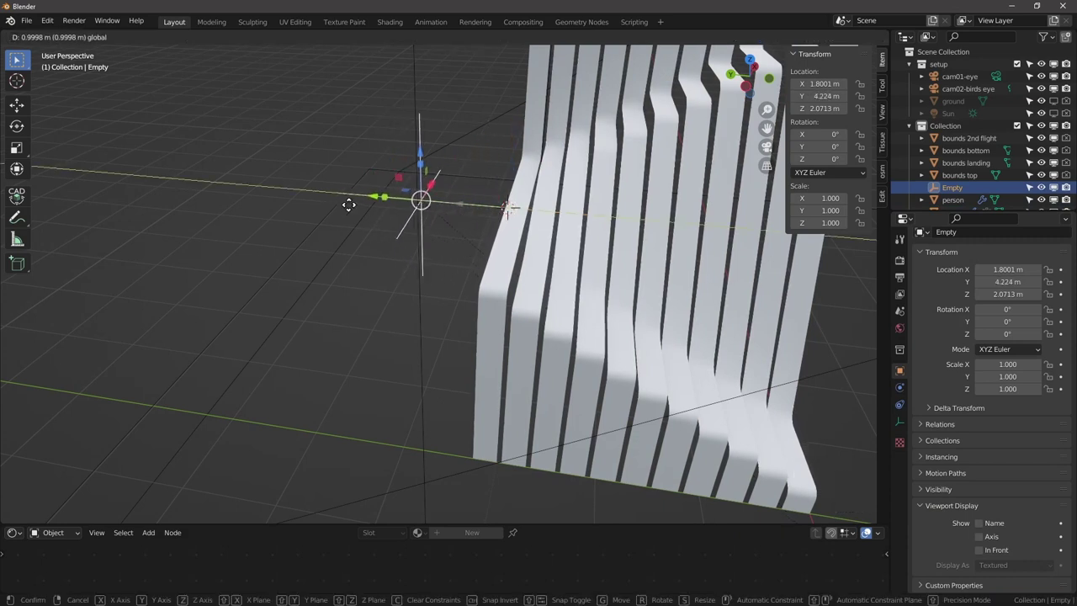
left_click(509, 277)
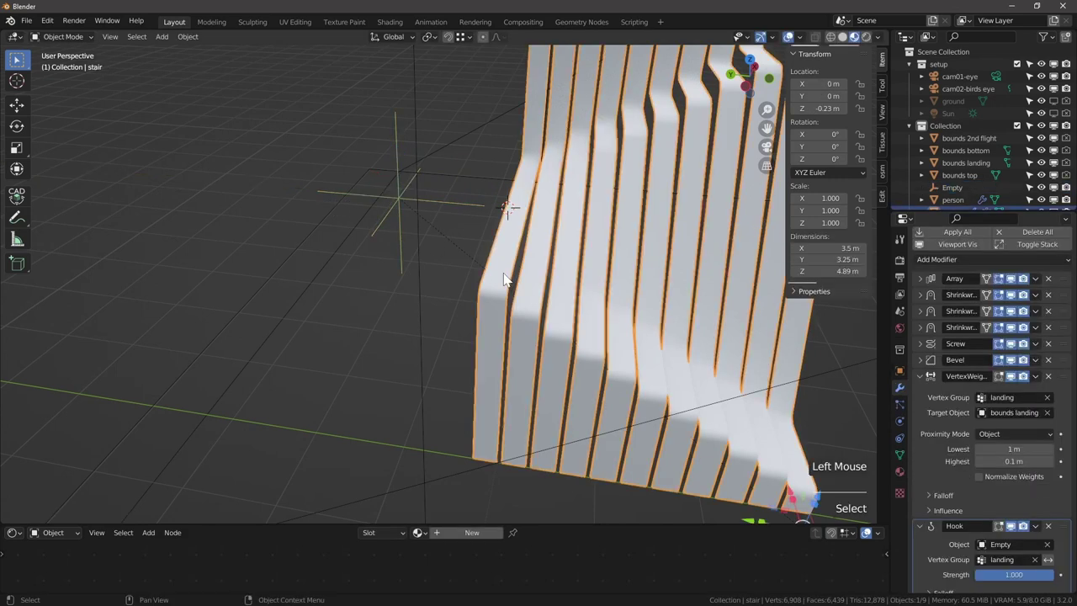
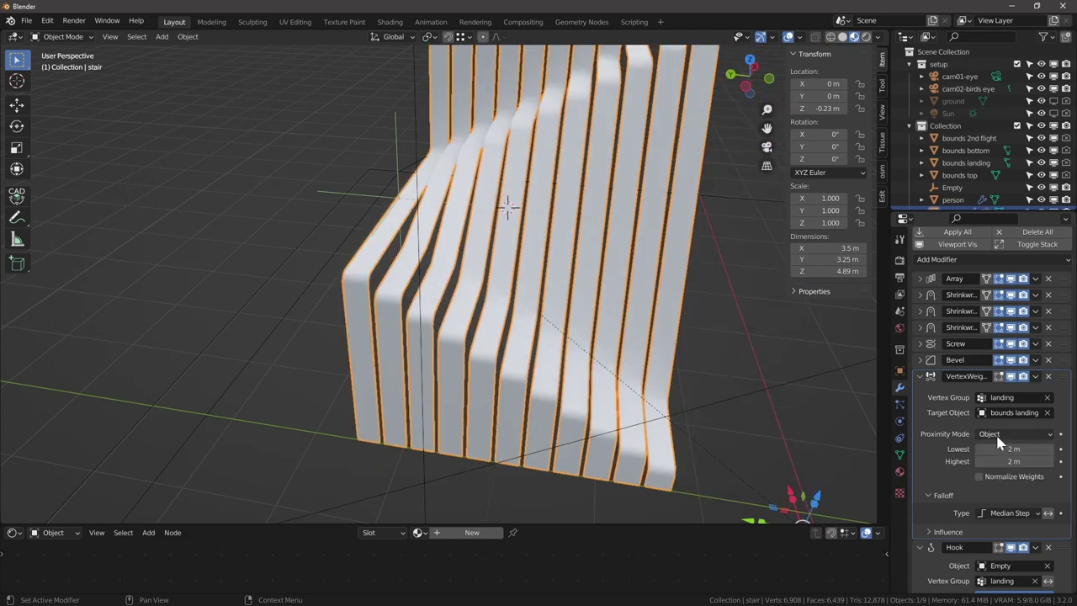
Change the proximity falloff type and distances for the landing weights.
left_click(1001, 438)
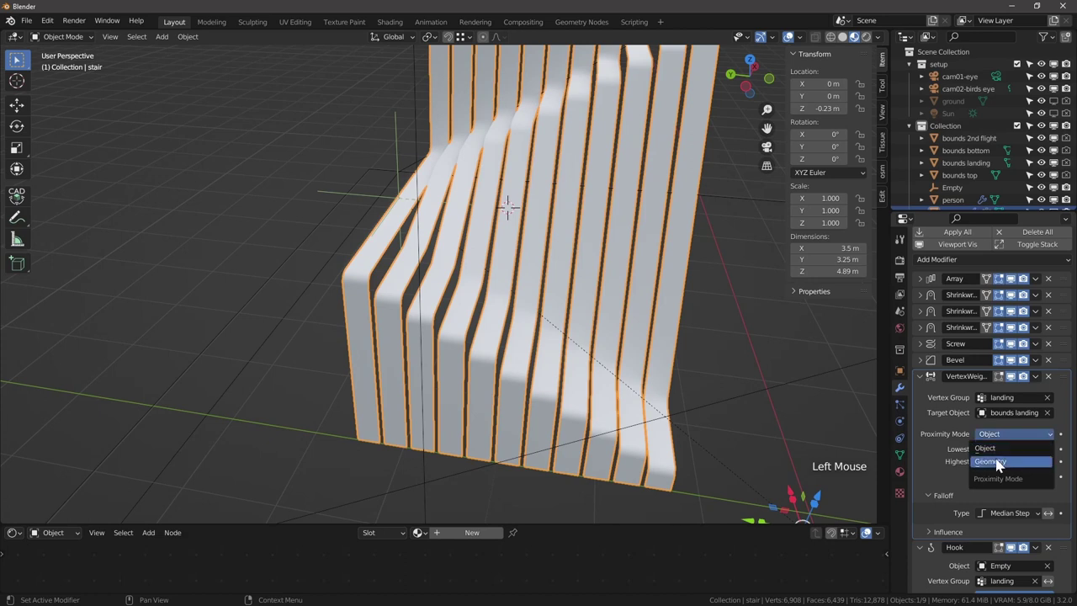
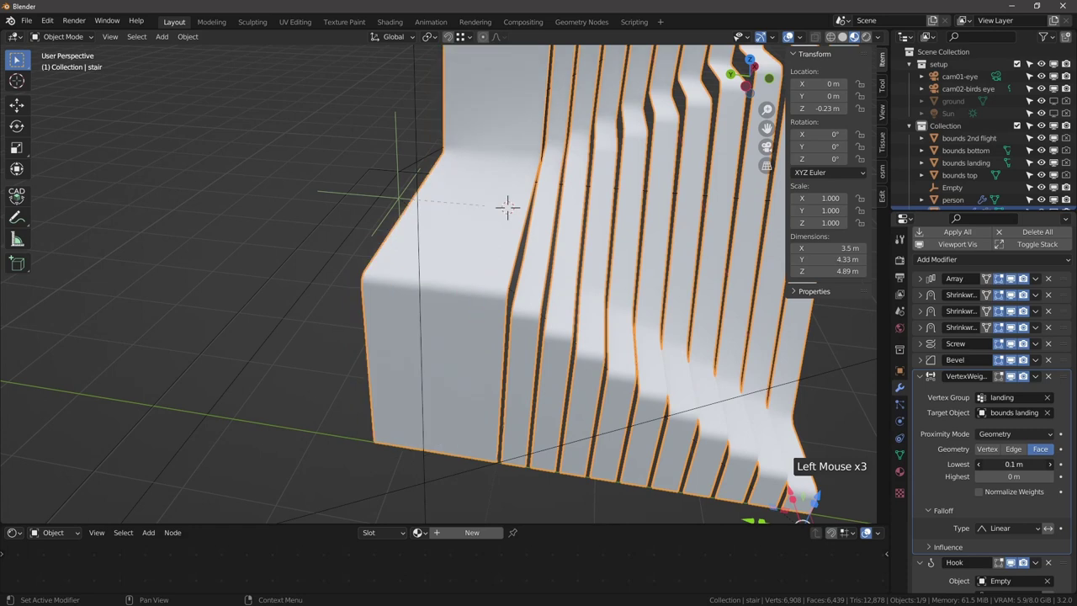
scroll("down", 3)
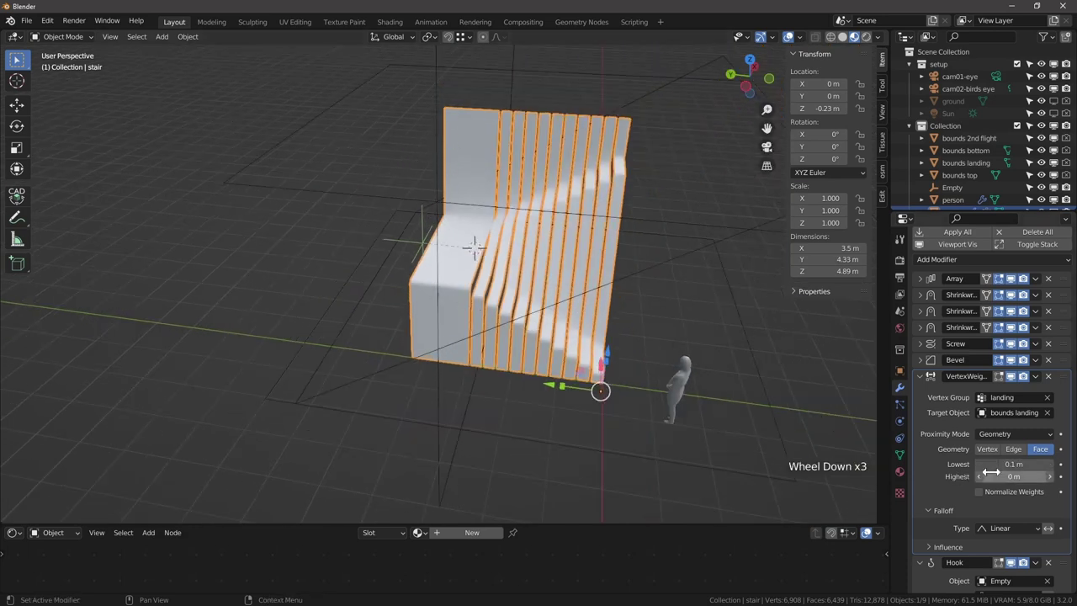
scroll("up", 3)
Move the Empty along Y to about 1.80, 4.24, 2.07 m so the lowest steps stretch into a landing.
left_click(403, 211)
left_click(358, 205)
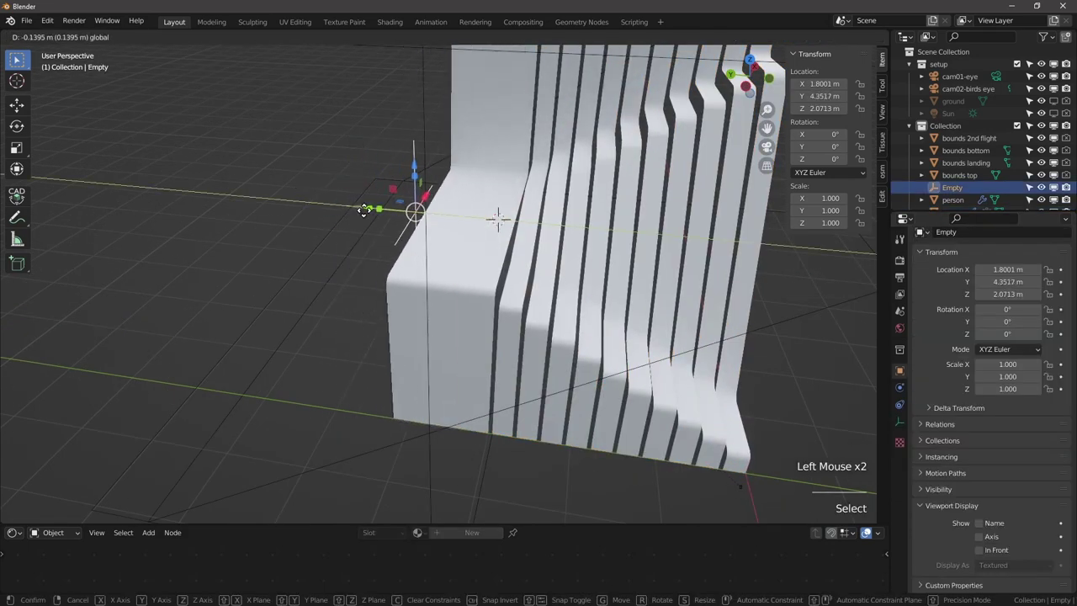
scroll("down", 3)
middle_click(757, 403)
scroll("up", 3)
key("ctrl+z")
left_click(966, 408)
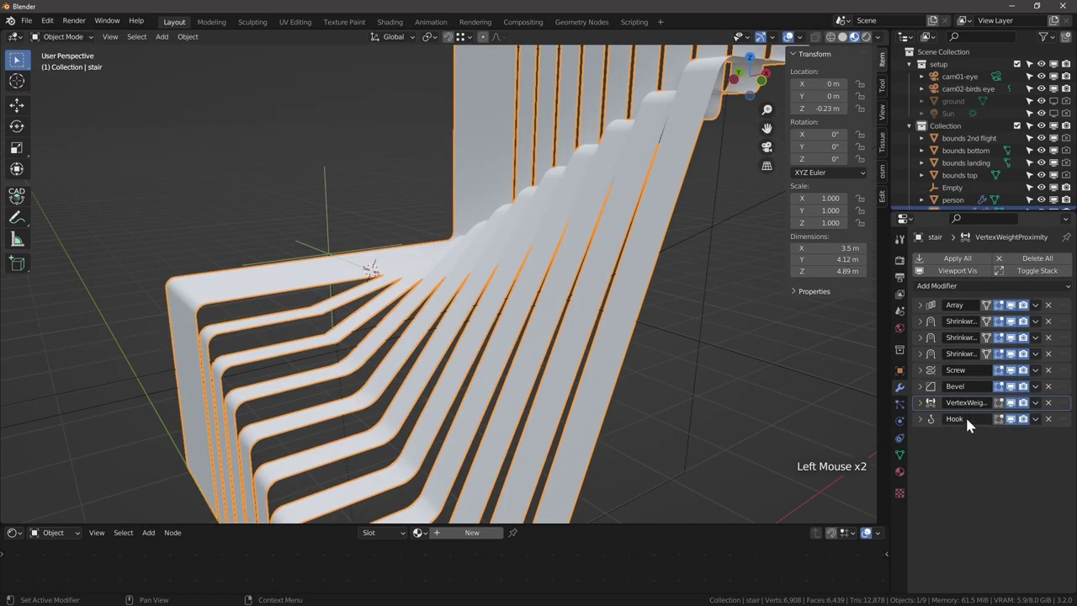
Reselect the stair and orbit around the stretched landing.
left_click(1073, 411)
left_click(1069, 426)
middle_click(277, 350)
scroll("down", 3)
middle_click(344, 394)
middle_click(282, 328)
scroll("up", 3)
middle_click(323, 339)
Orbit out around the stair to view the whole ribbon flight.
scroll("down", 3)
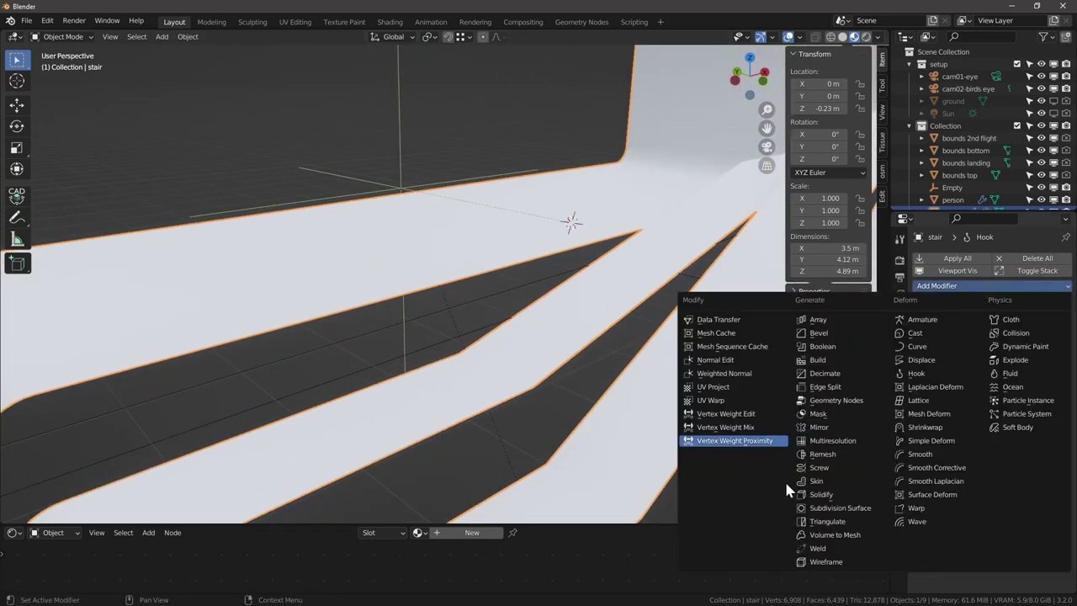
scroll("down", 3)
middle_click(475, 346)
scroll("down", 3)
scroll("up", 3)
middle_click(459, 275)
middle_click(540, 350)
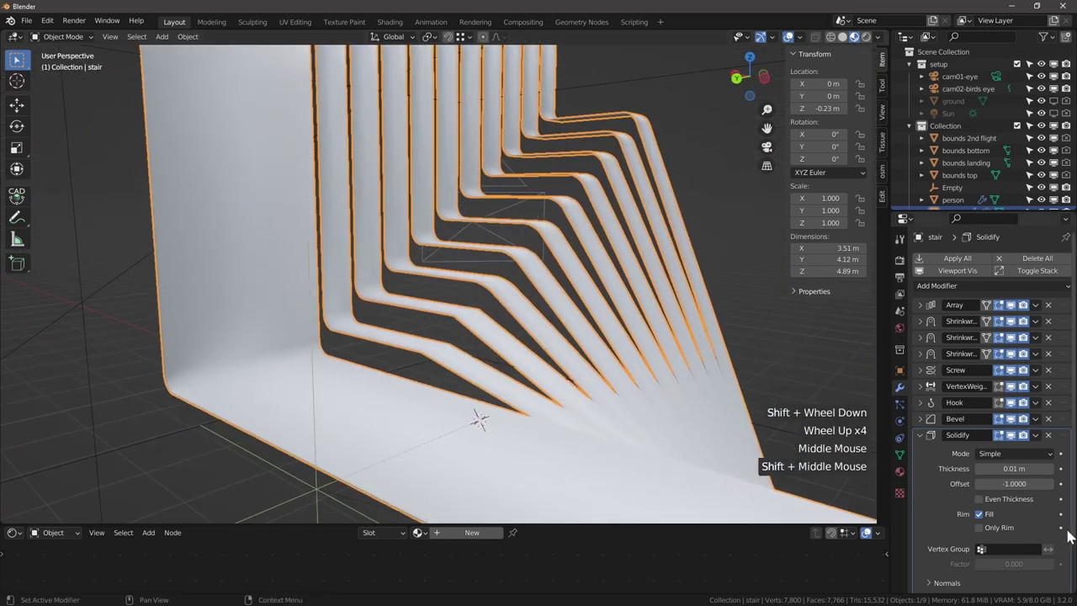
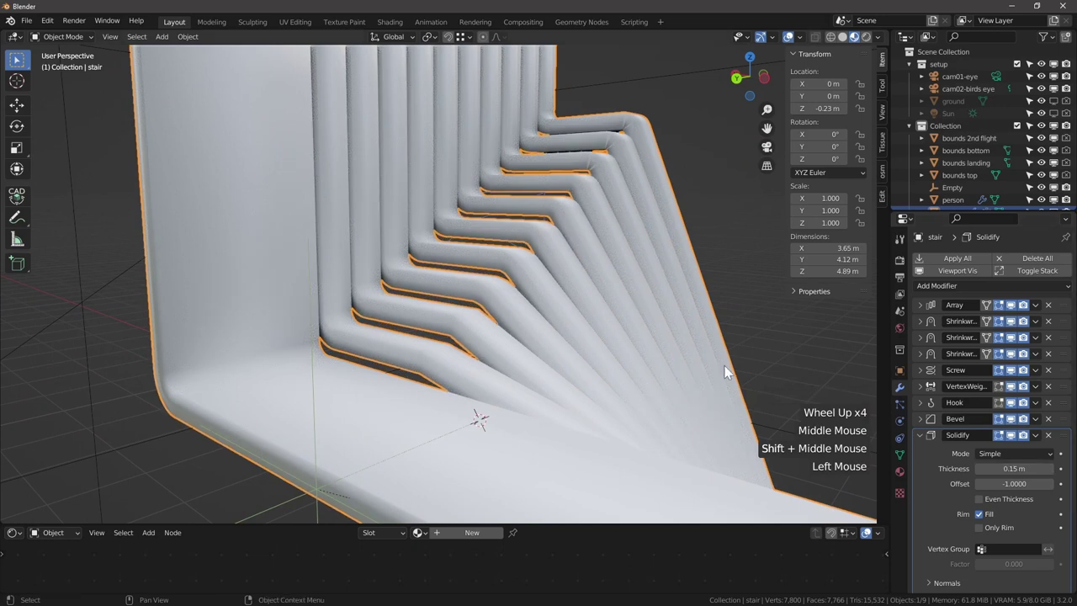
scroll("down", 3)
middle_click(430, 313)
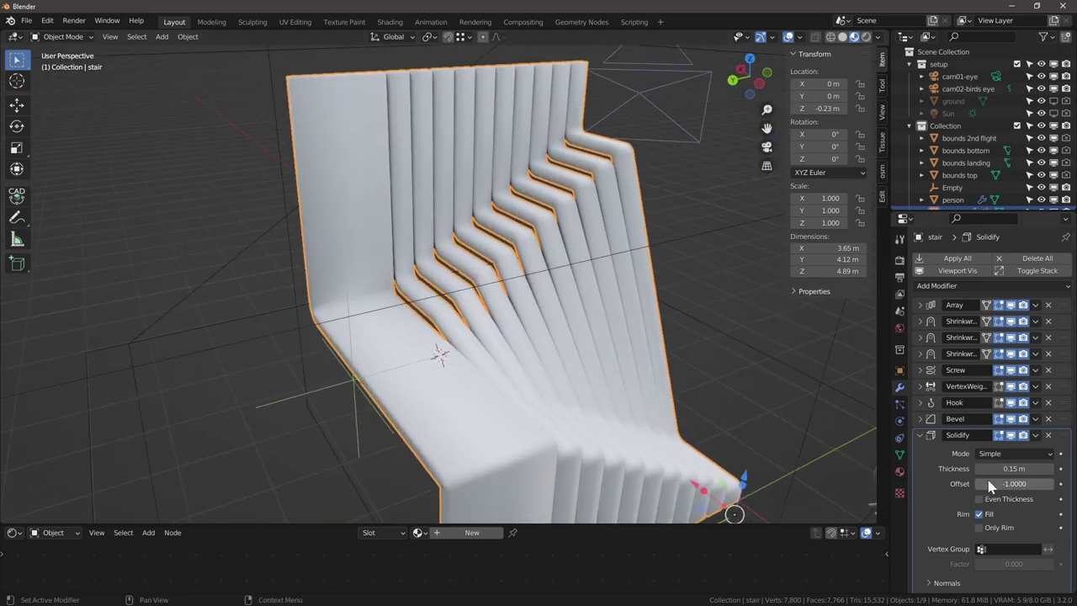
Lower the Solidify thickness from 0.15 m to 0.04 m for slender slats with wider gaps.
left_click(1012, 497)
left_click(1016, 489)
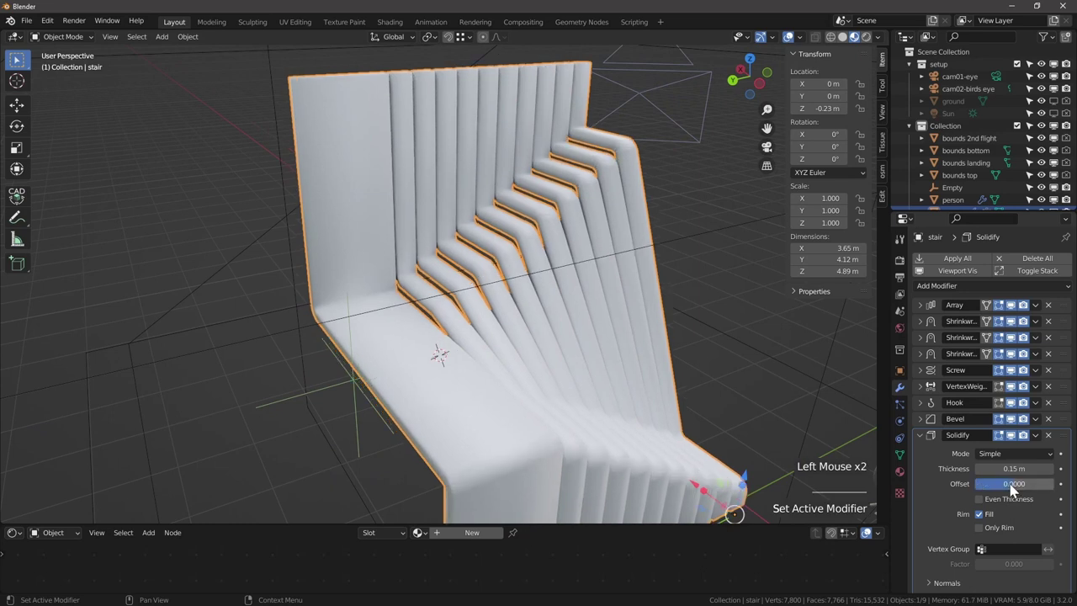
left_click(1016, 487)
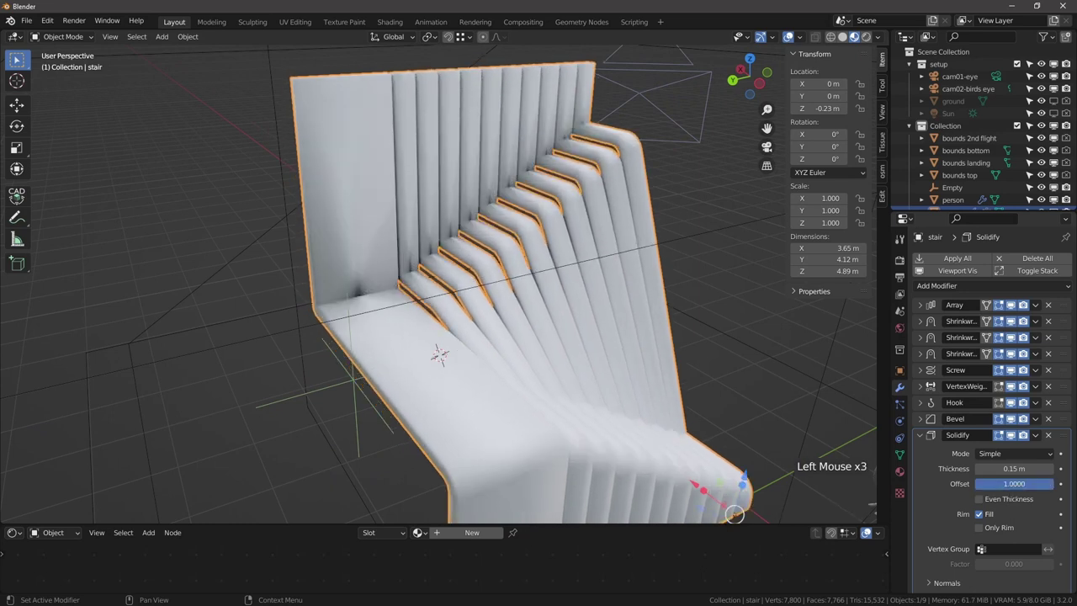
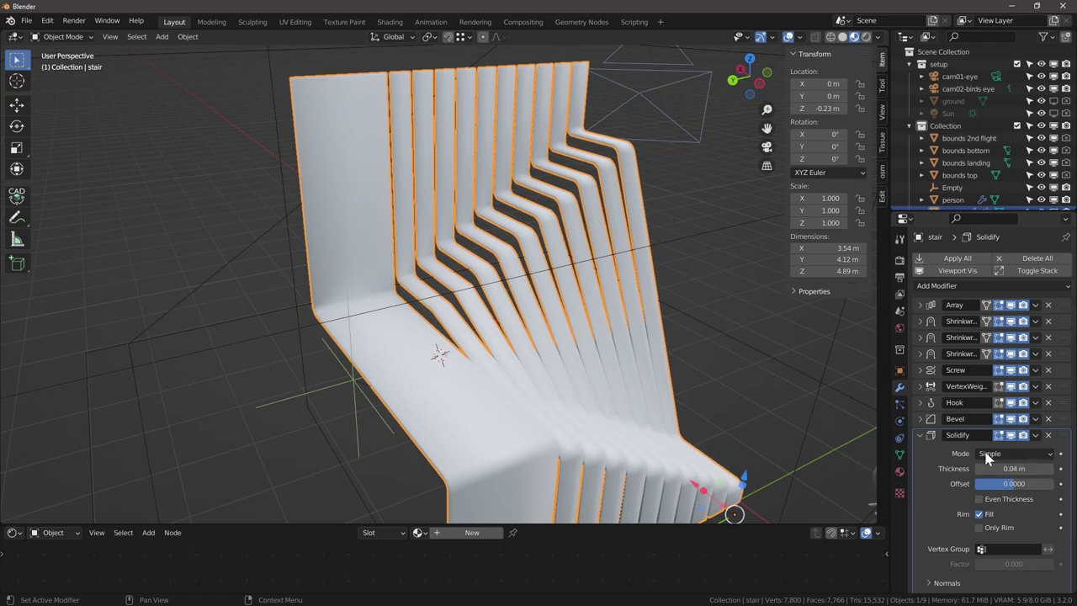
scroll("up", 3)
middle_click(366, 467)
scroll("down", 3)
middle_click(436, 482)
scroll("down", 3)
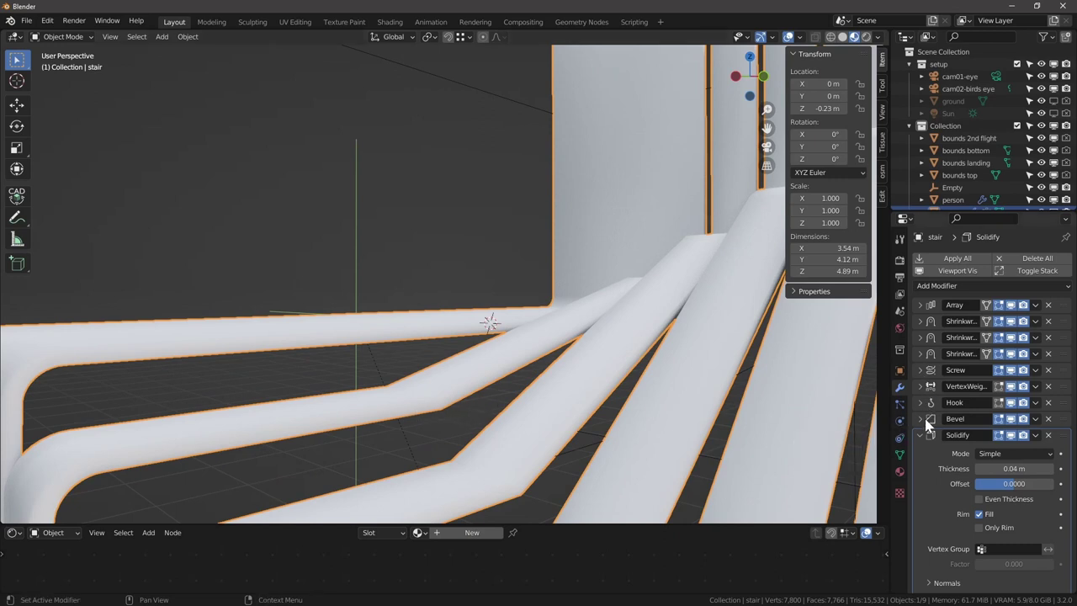
Set the Bevel angle limit to 10° so more slat edges round smoothly.
left_click(926, 426)
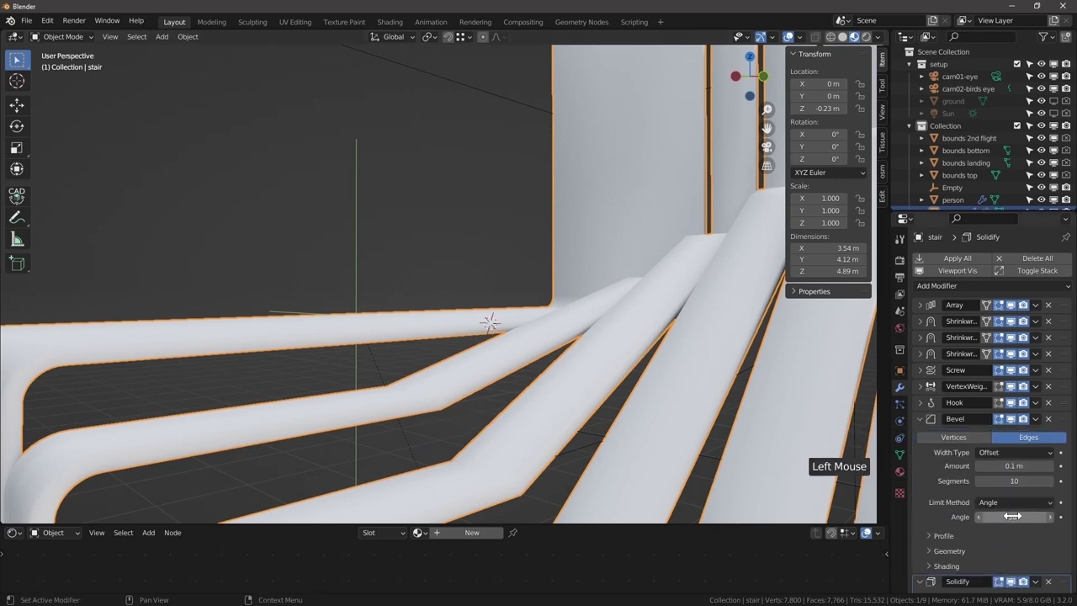
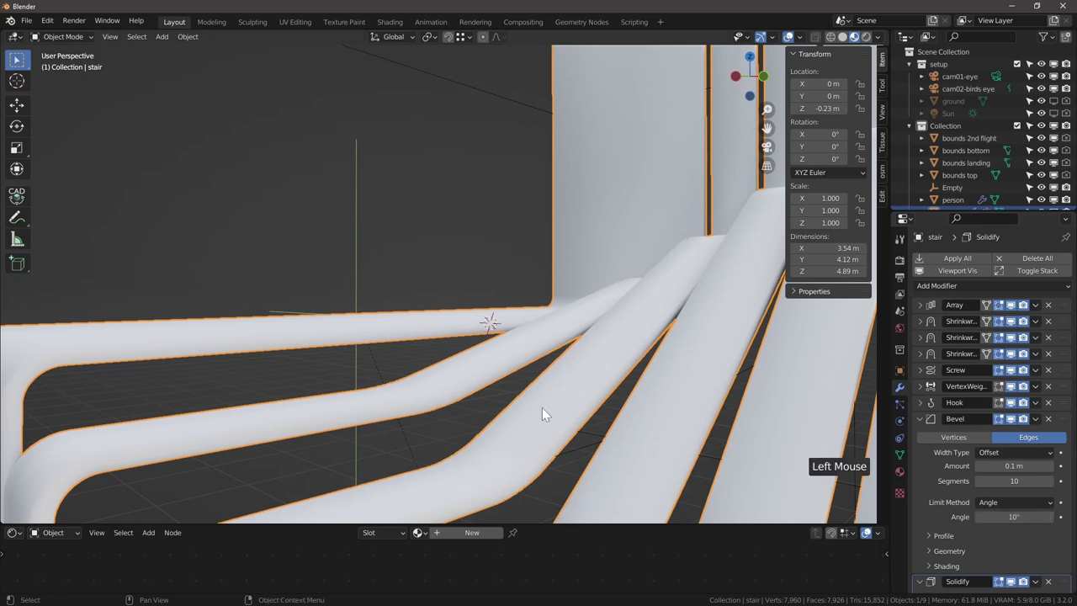
scroll("down", 3)
middle_click(392, 326)
scroll("up", 3)
left_click(920, 422)
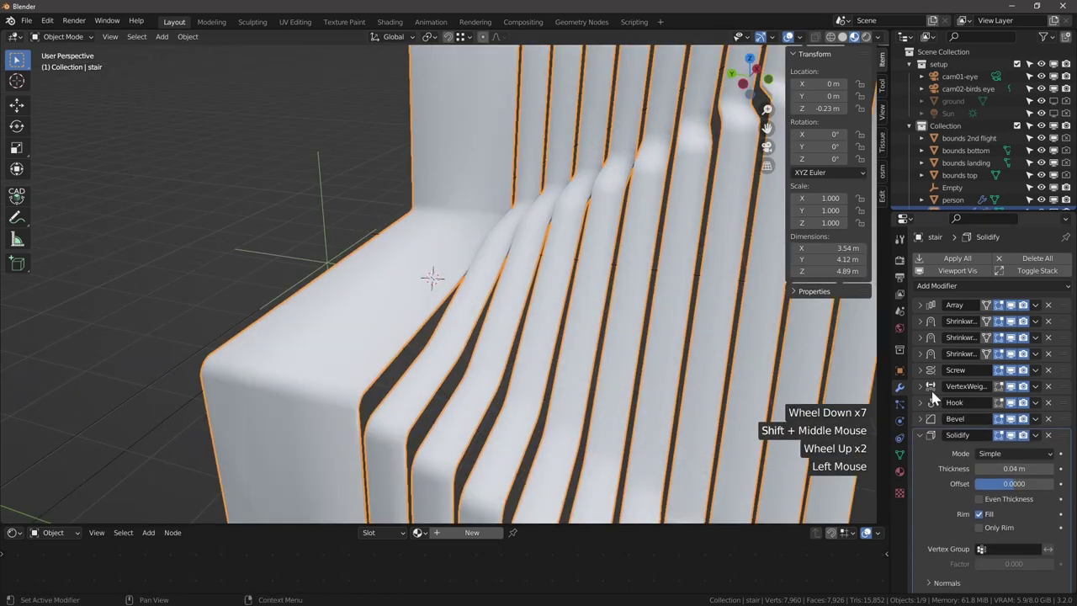
Add a second Bevel modifier to the stair from the Generate modifiers list.
left_click(922, 436)
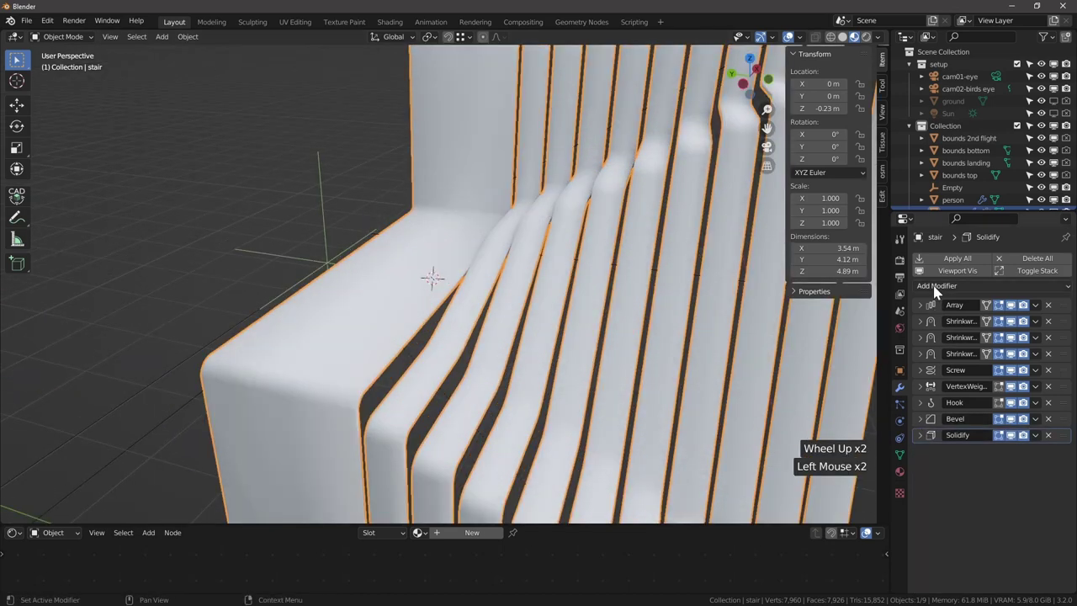
left_click(575, 429)
scroll("up", 3)
middle_click(366, 264)
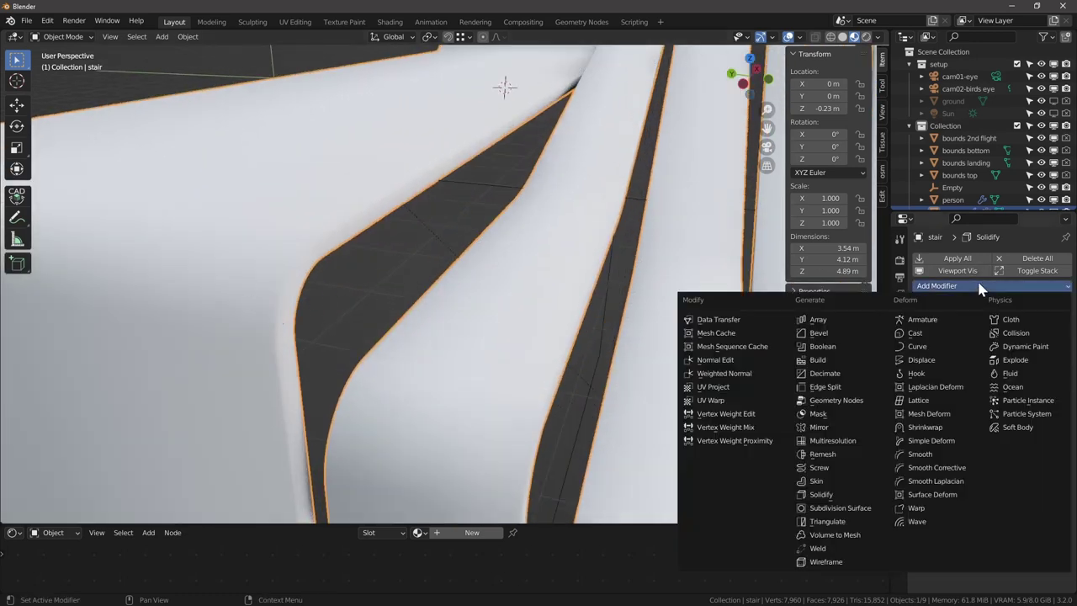
left_click(866, 340)
scroll("up", 3)
left_click(926, 425)
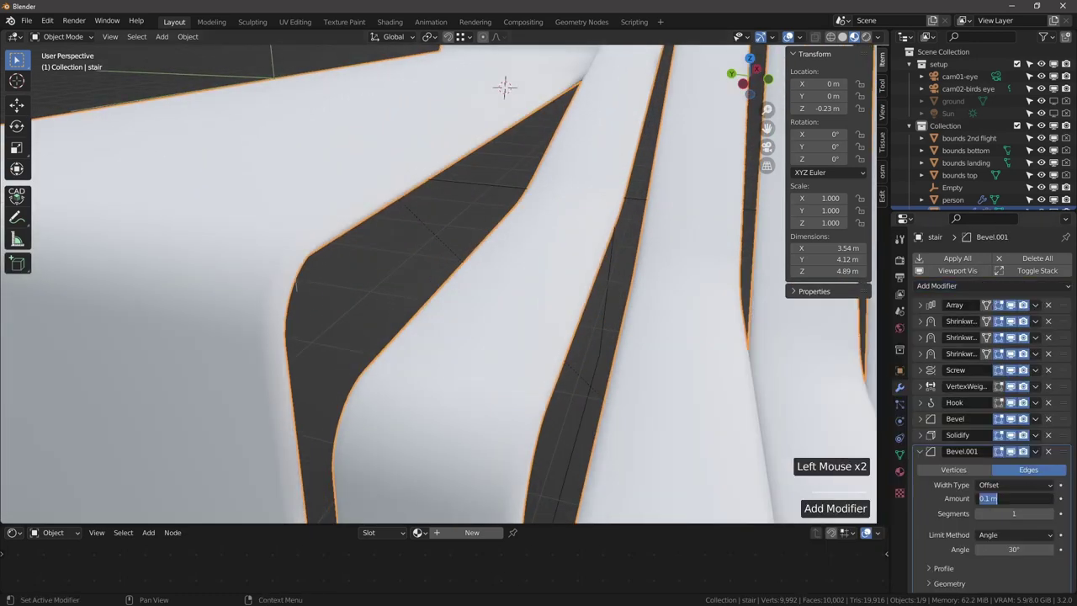
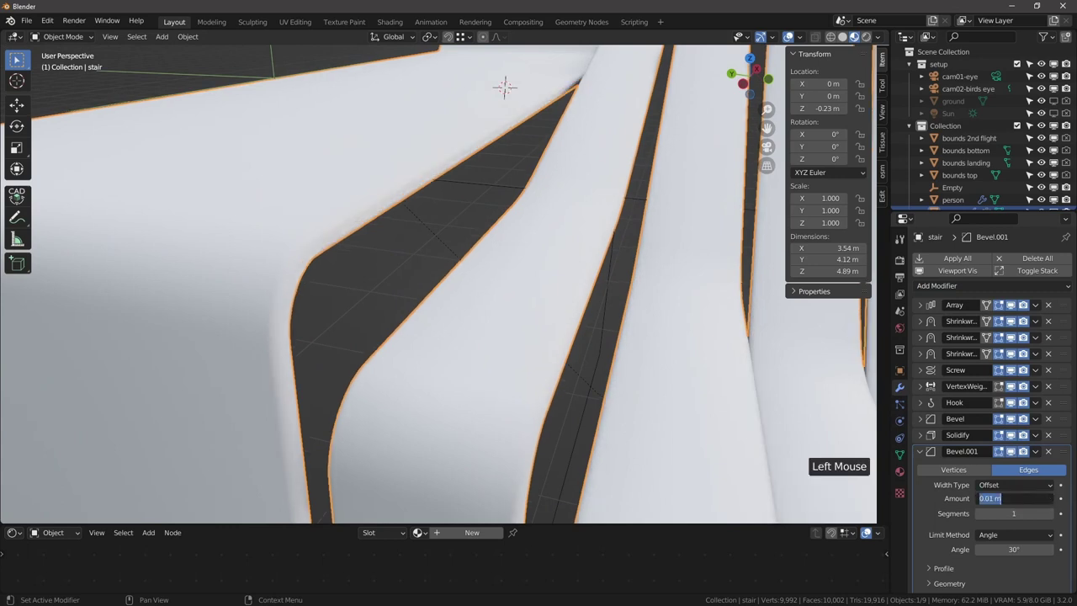
Give the new bevel a 0.005 m width and 4 segments, finely rounding the slat edges.
key("Right")
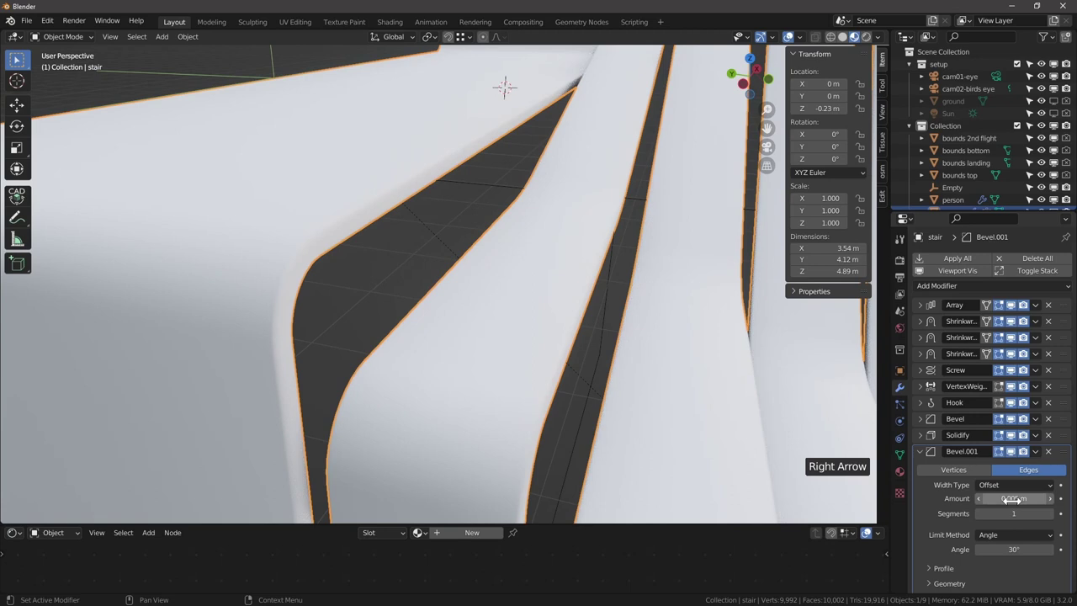
scroll("up", 3)
left_click(1056, 518)
double_click(1055, 519)
left_click(835, 43)
middle_click(381, 250)
middle_click(468, 290)
scroll("down", 3)
left_click(879, 49)
scroll("up", 3)
left_click(879, 42)
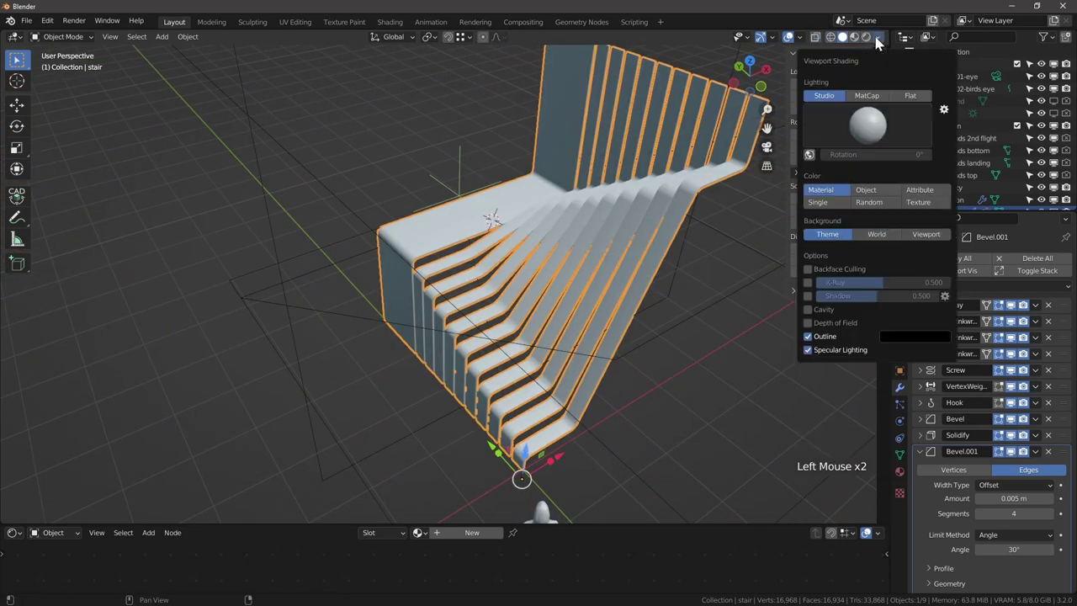
Select the stair and enter Edit Mode on its six-vertex base profile to widen the steps.
key("alt+a")
middle_click(388, 357)
scroll("down", 3)
middle_click(404, 356)
scroll("down", 3)
left_click(377, 231)
left_click(529, 216)
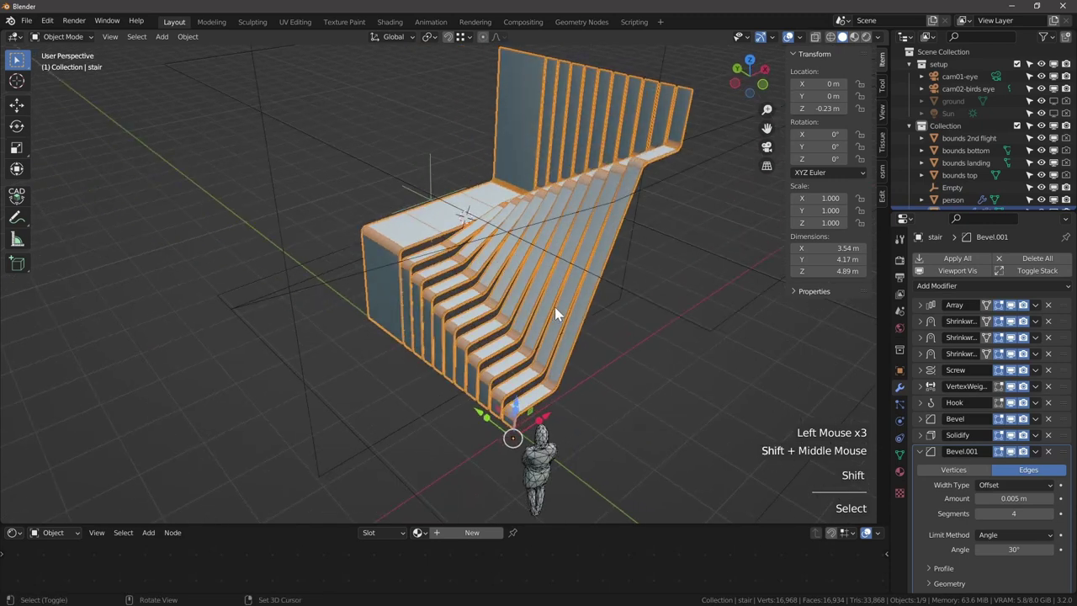
middle_click(567, 337)
middle_click(503, 340)
key("Tab")
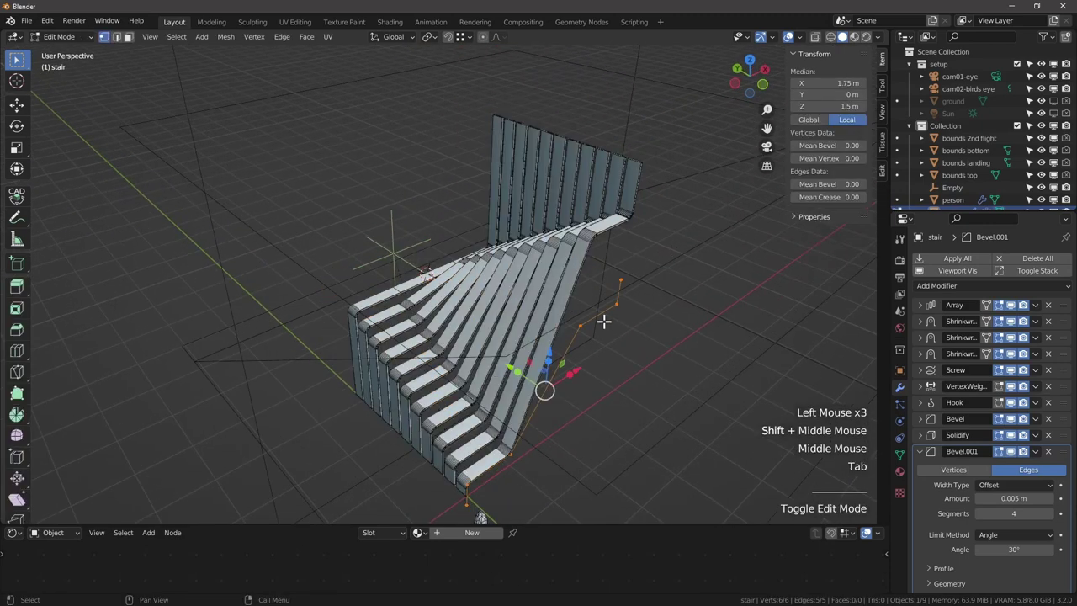
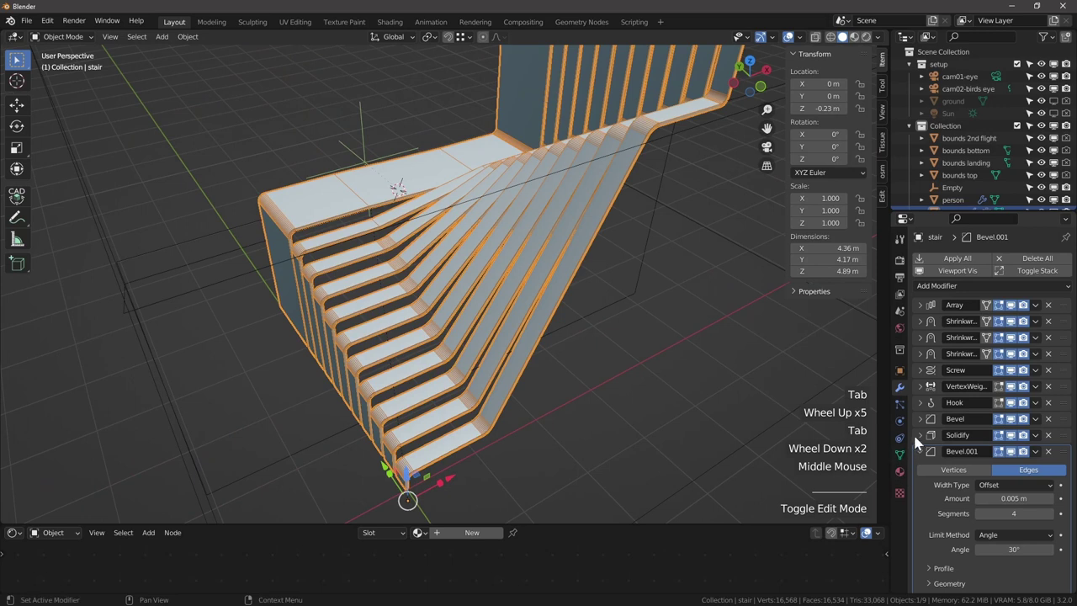
Expand the stair's main Bevel modifier settings to enlarge its amount toward 0.2 m.
left_click(921, 426)
left_click(979, 504)
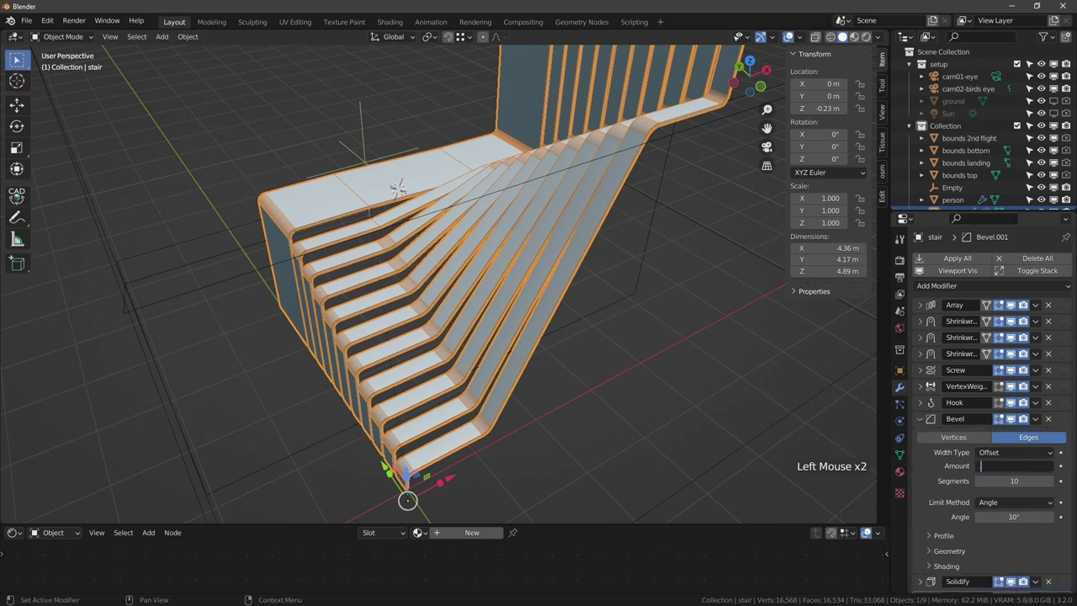
middle_click(437, 387)
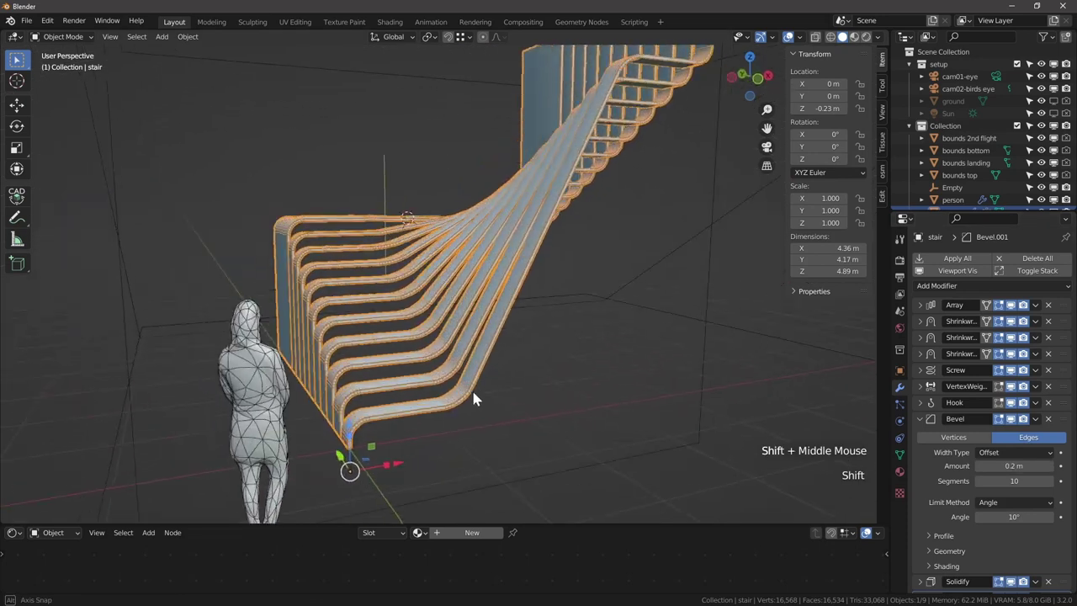
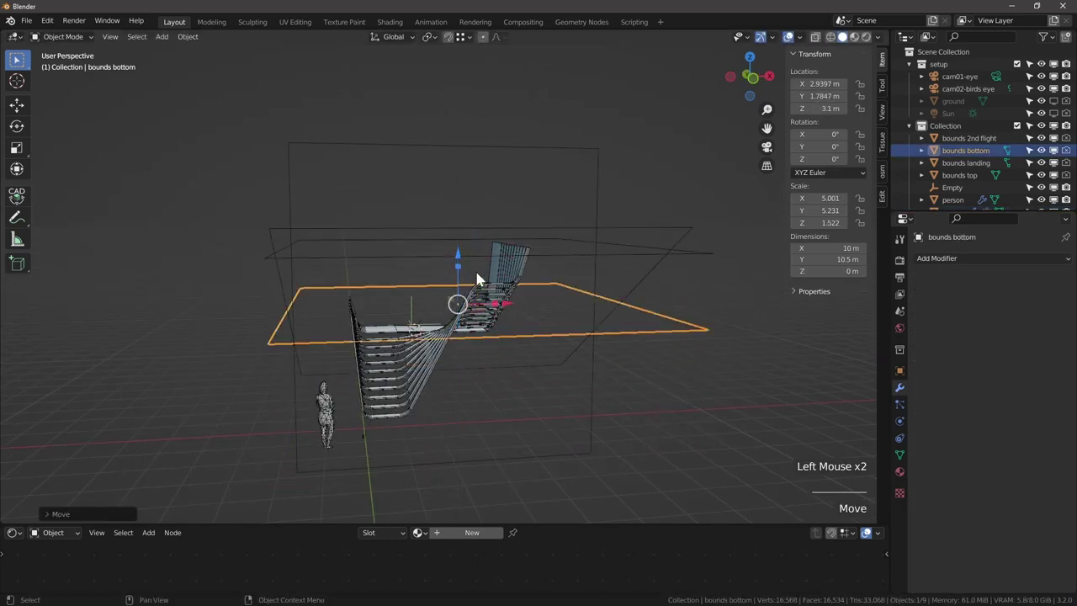
Raise the bounds bottom plane along Z, tilt it 32° about X, then select bounds top.
middle_click(448, 324)
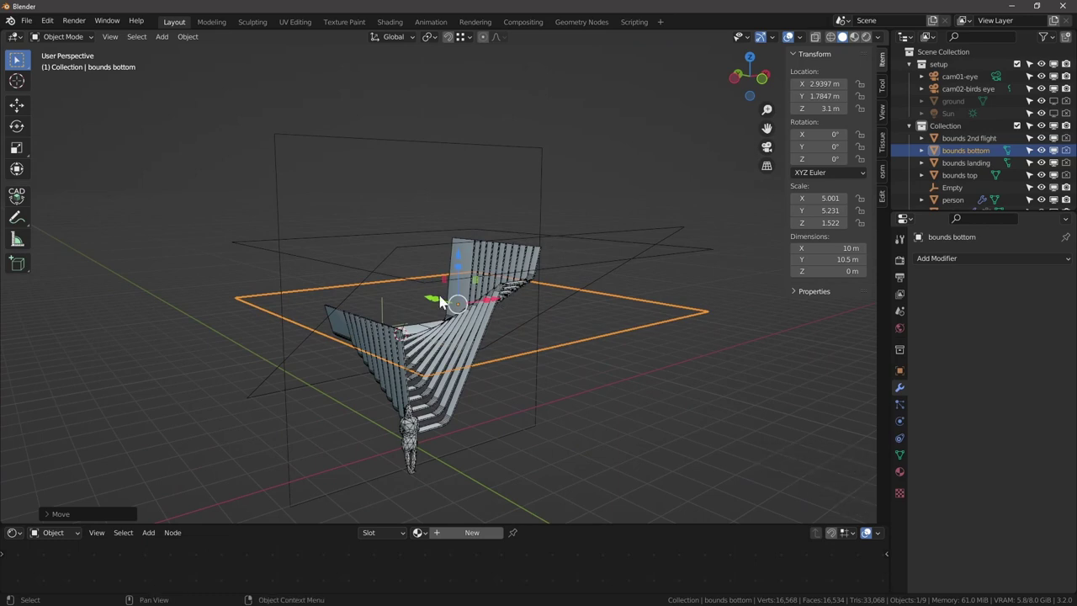
left_click(459, 265)
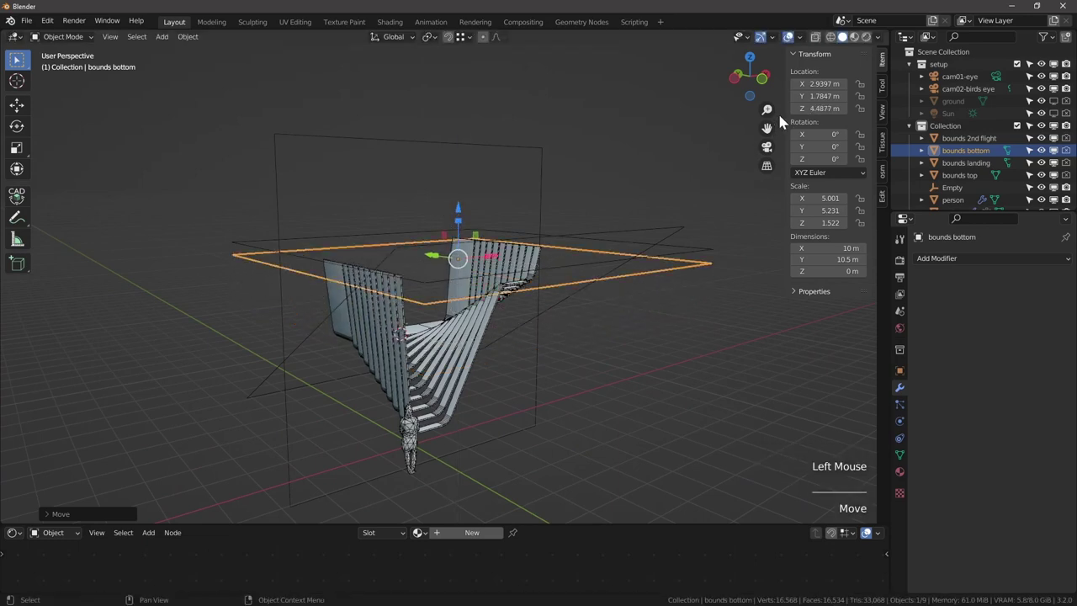
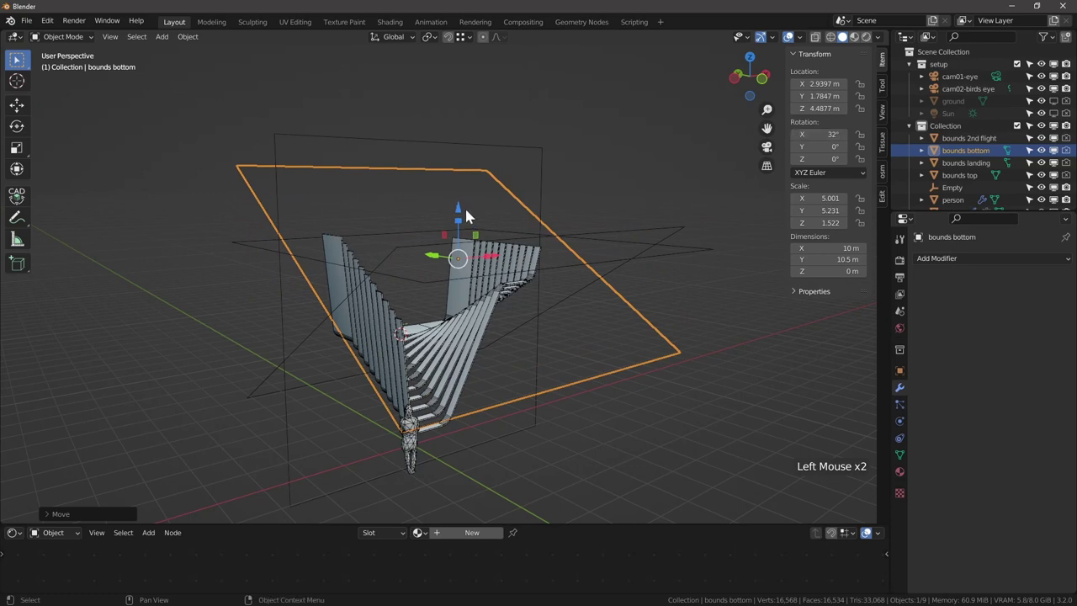
left_click(468, 209)
middle_click(498, 340)
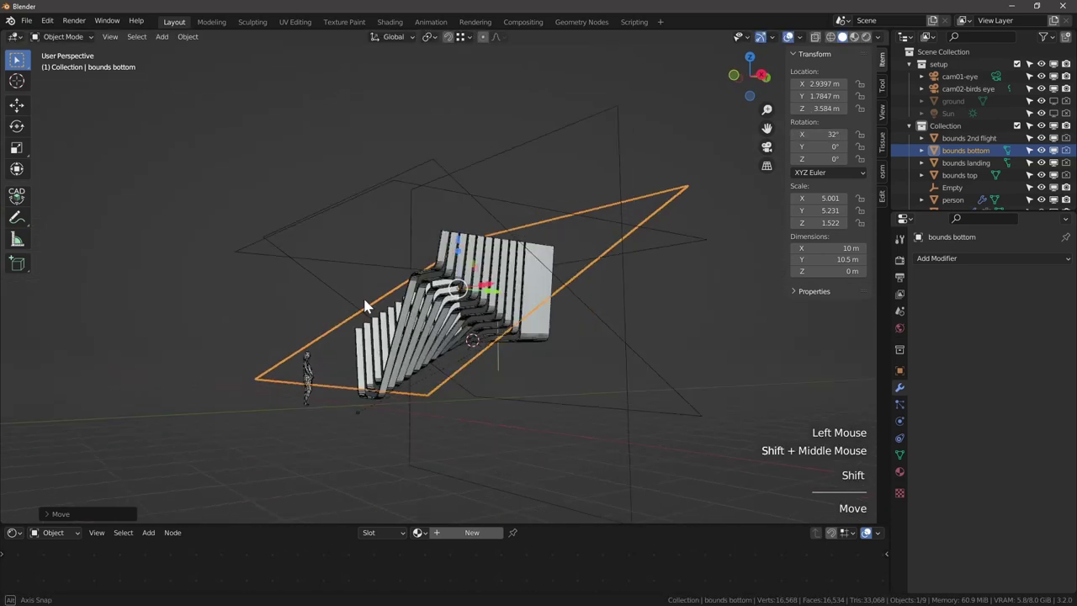
left_click(619, 254)
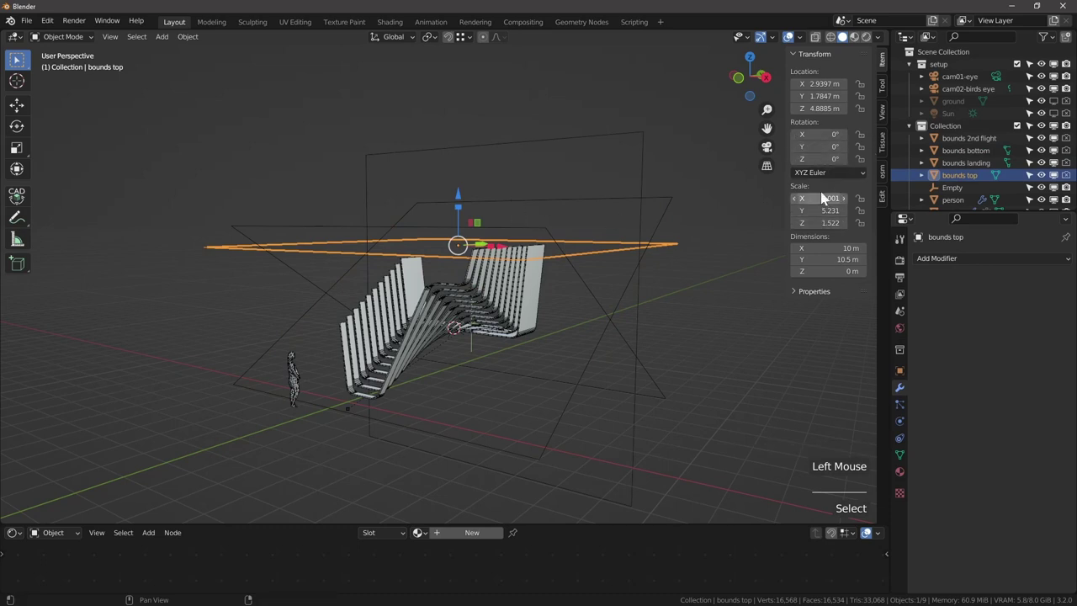
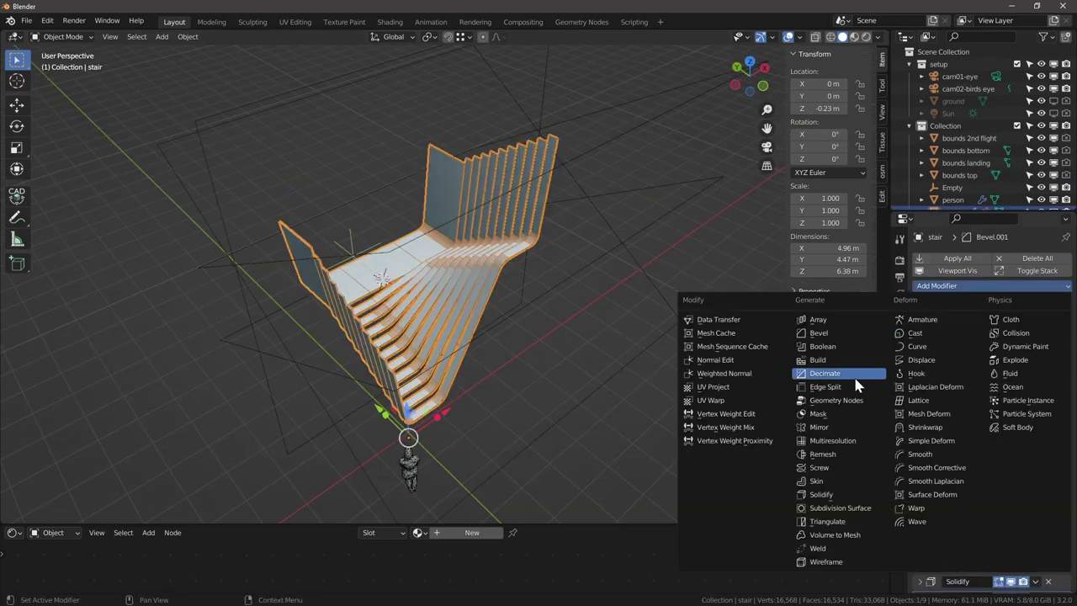
Mirror the stair along the Y axis and inspect the doubled massing from several angles.
left_click(859, 432)
left_click(452, 371)
middle_click(453, 371)
scroll("down", 3)
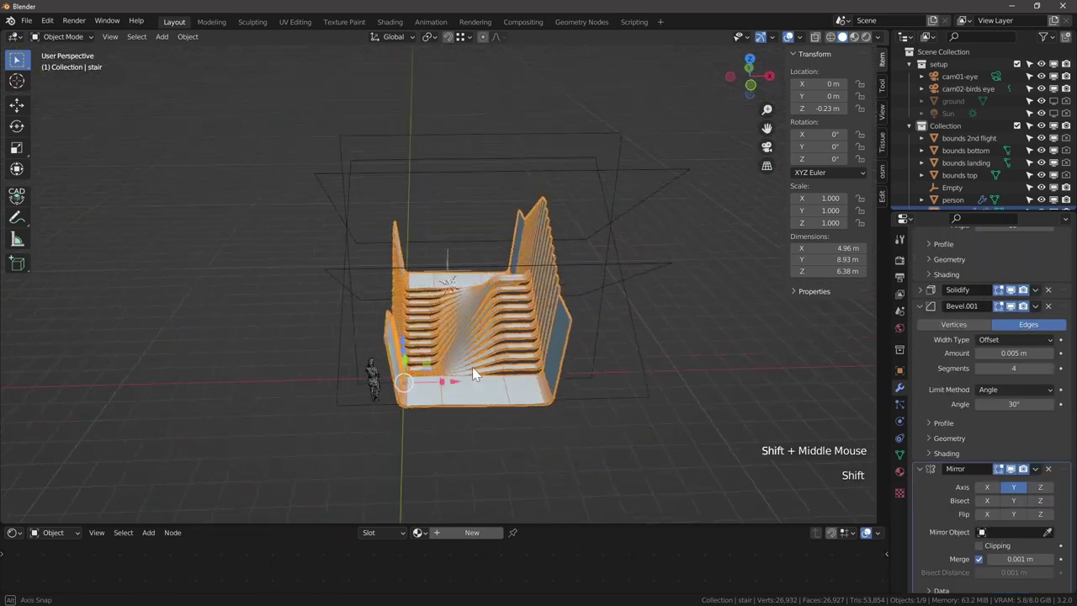
middle_click(483, 369)
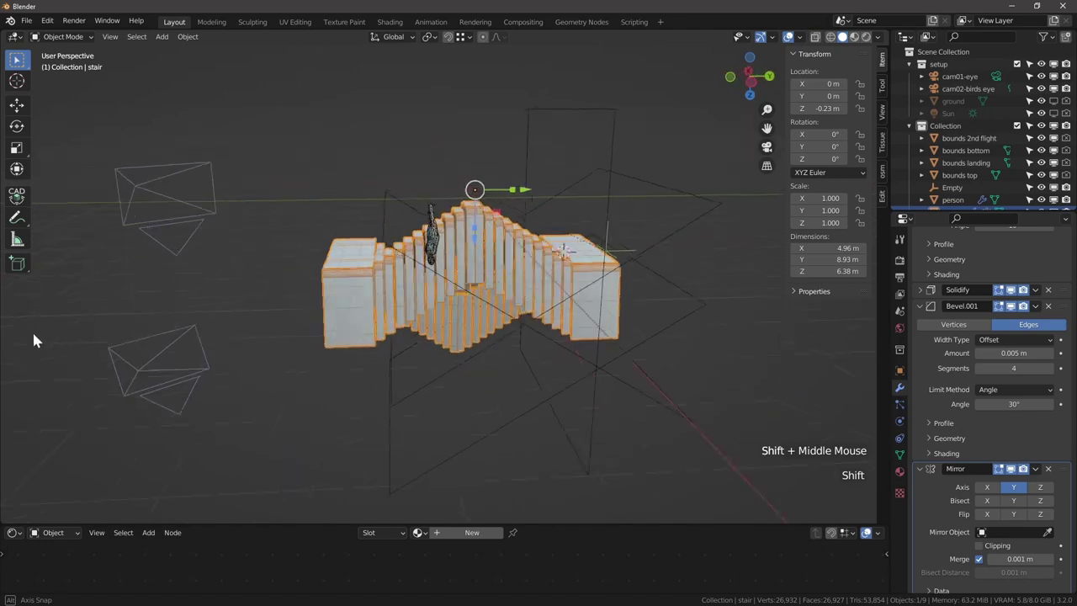
scroll("down", 3)
middle_click(445, 357)
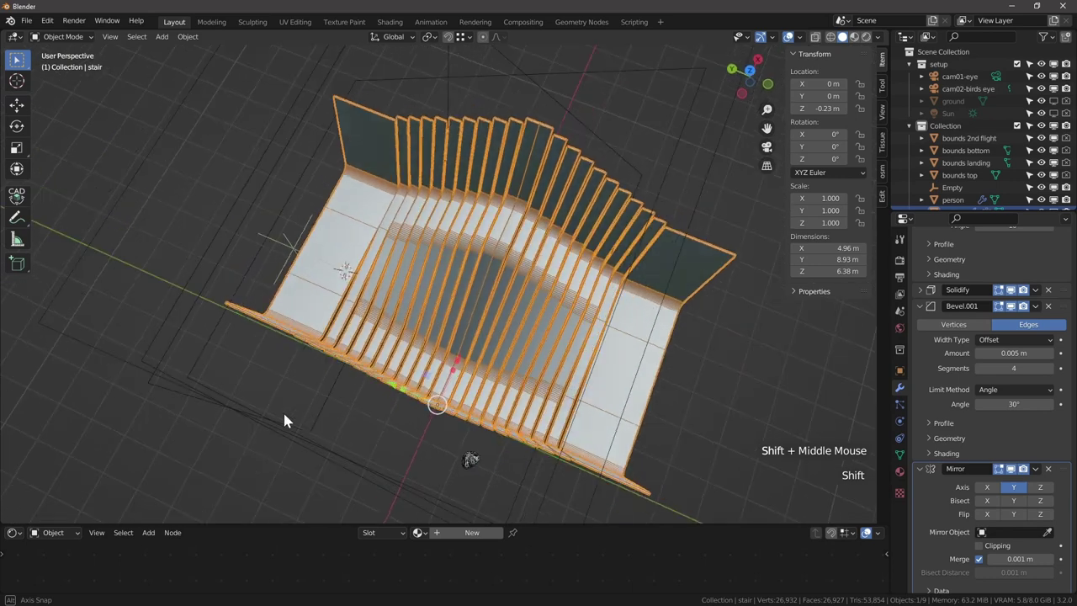
Disable the mirror to return to the single stair and unhide the ground object.
left_click(995, 492)
left_click(536, 403)
middle_click(536, 403)
key("alt+a")
scroll("down", 3)
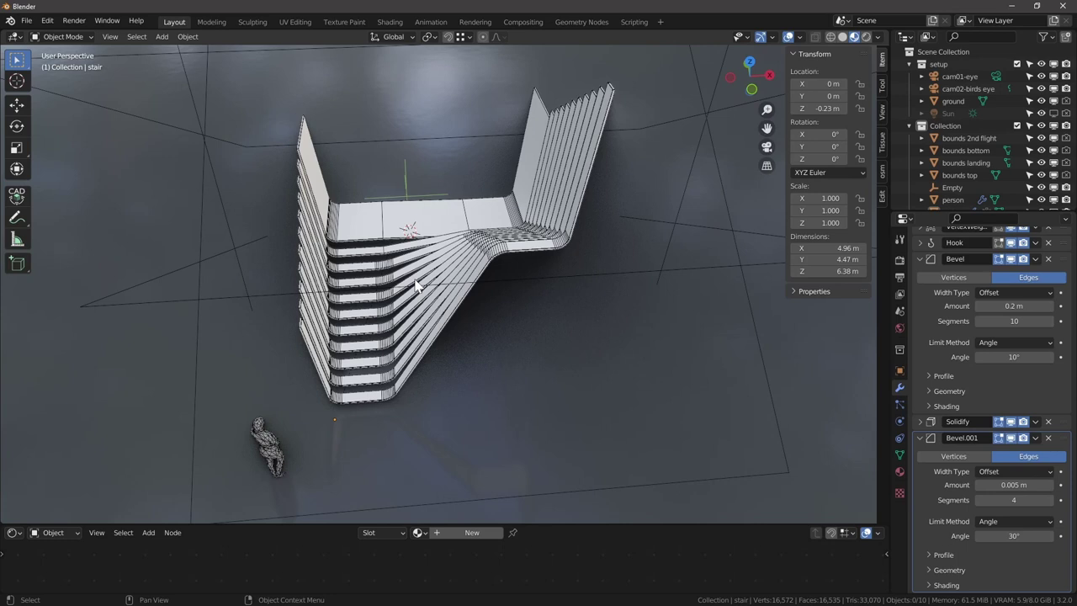